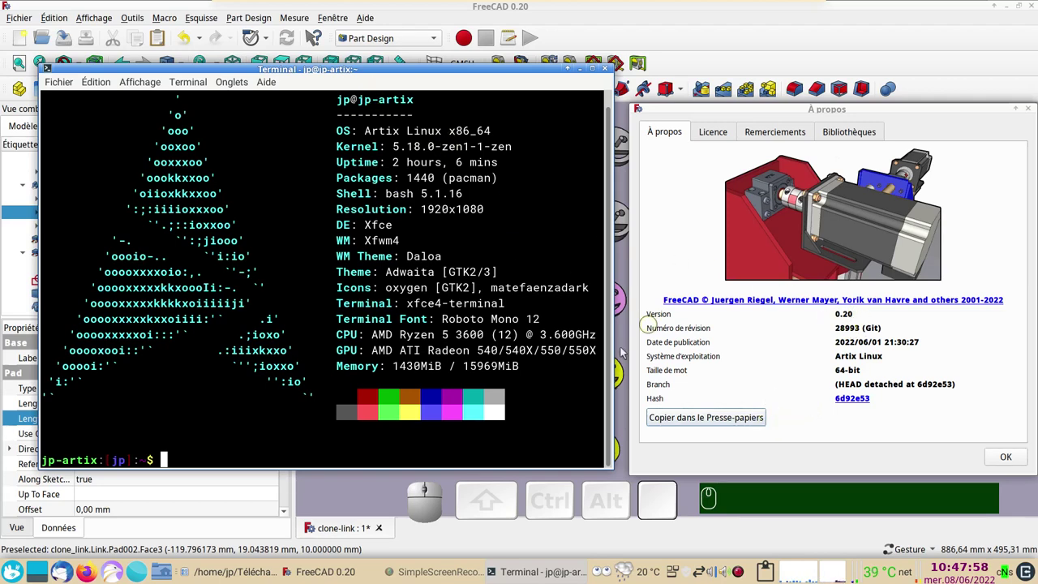
- Close the terminal and About FreeCAD windows to reveal the smiley arrangement
{"action": "left_click", "coordinate": [1004, 456]}
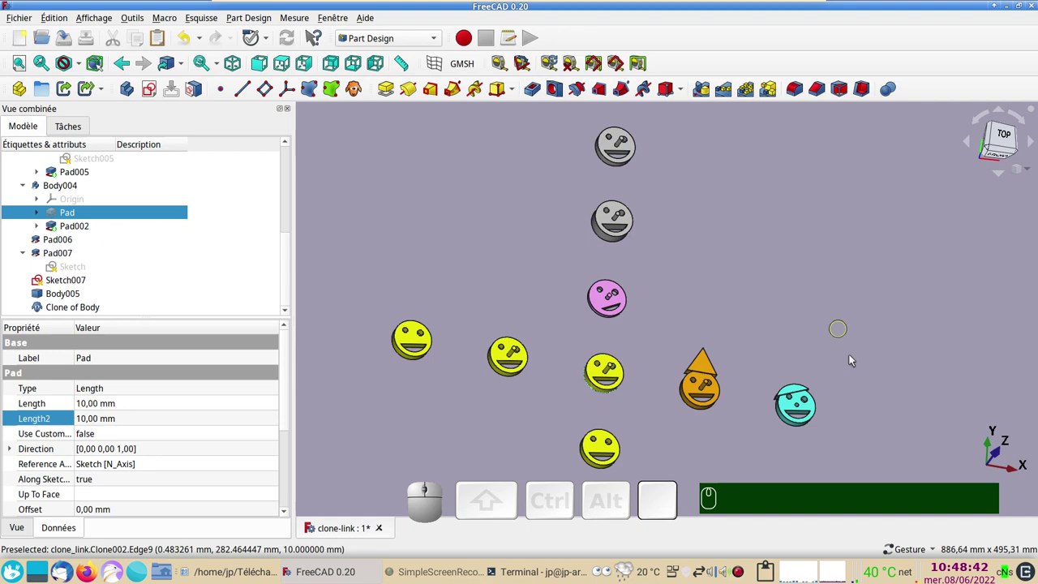
- Start a new document and sketch a 40 mm diameter circle centred on the origin
{"action": "left_click", "coordinate": [773, 481]}
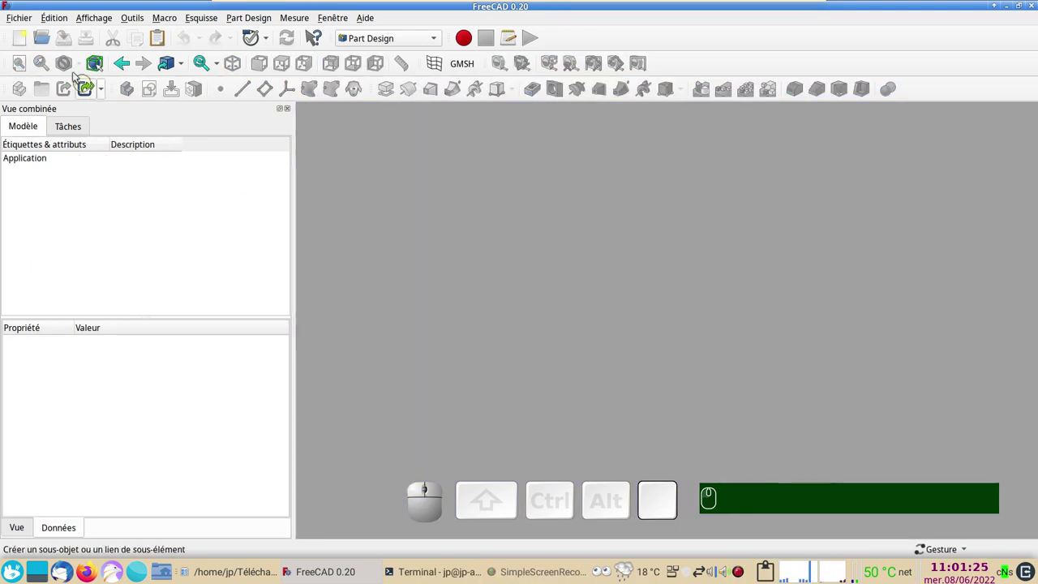
{"action": "left_click", "coordinate": [23, 39]}
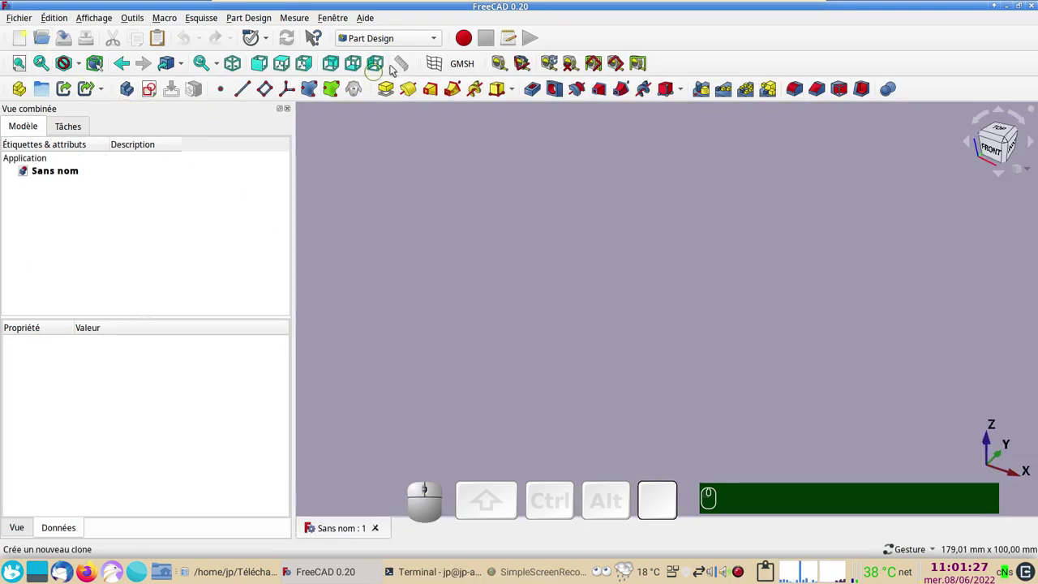
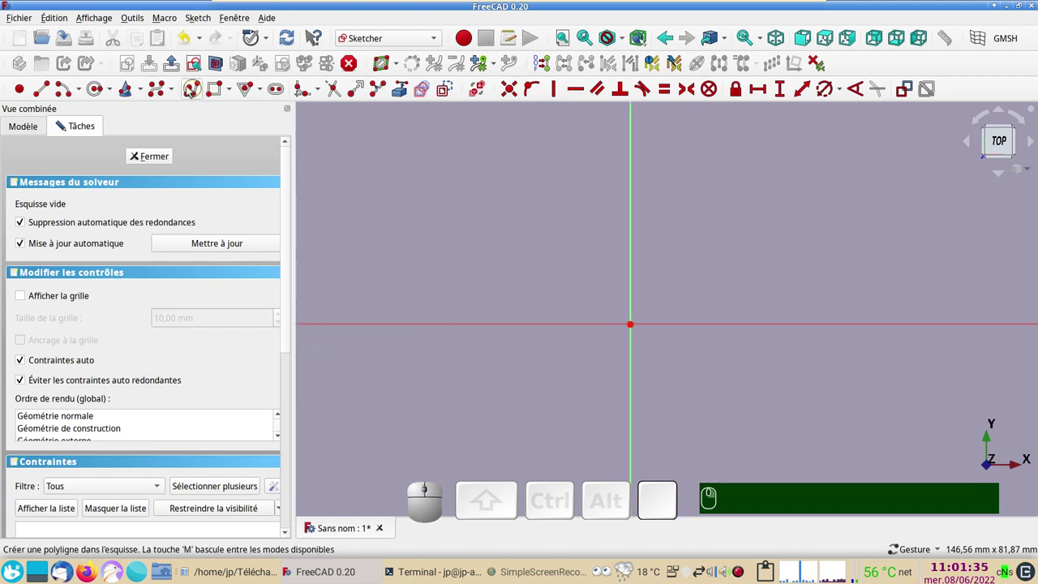
{"action": "left_click", "coordinate": [99, 89]}
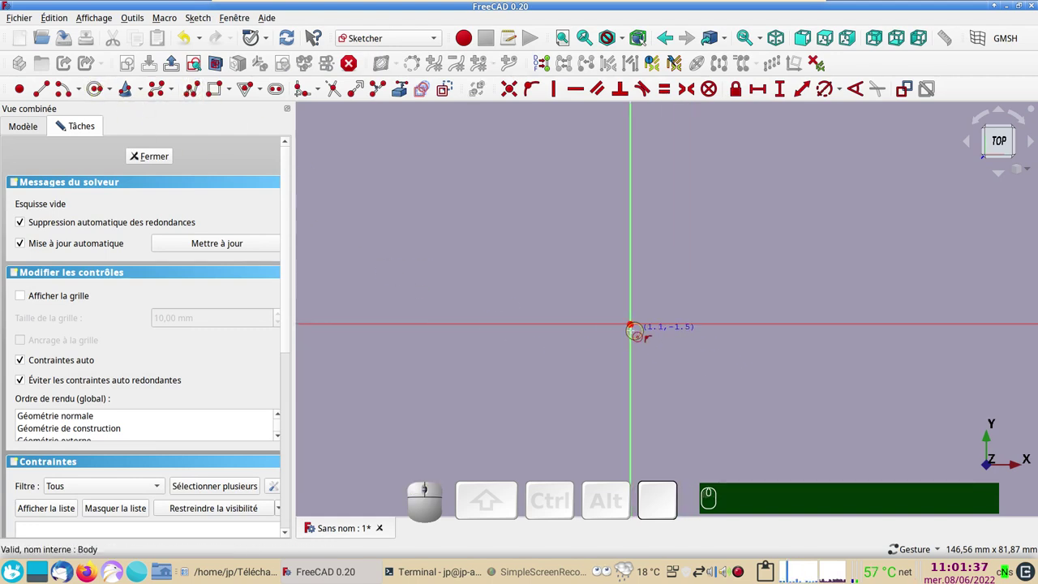
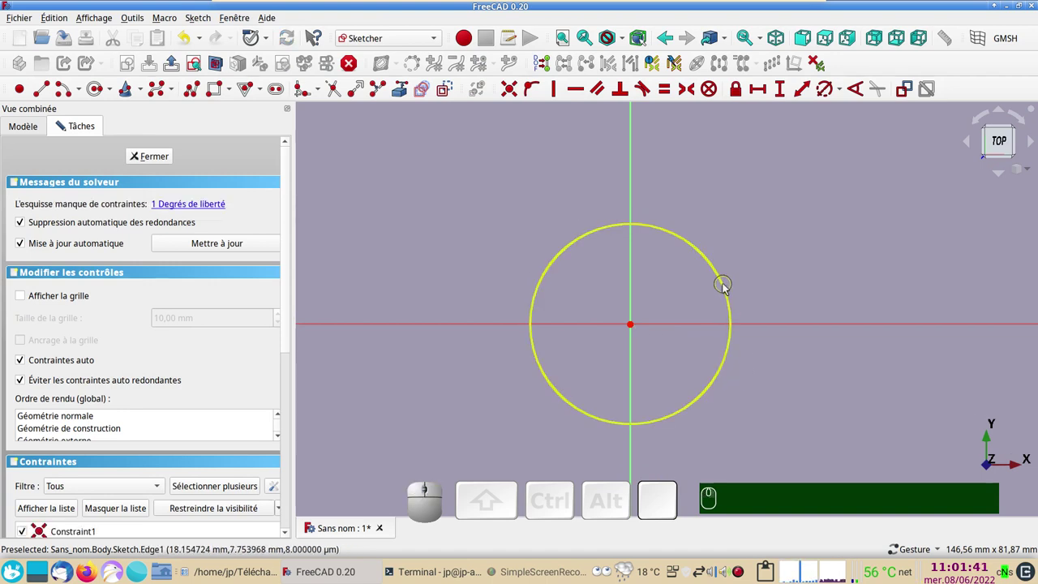
{"action": "left_click", "coordinate": [725, 287]}
{"action": "left_click", "coordinate": [834, 94]}
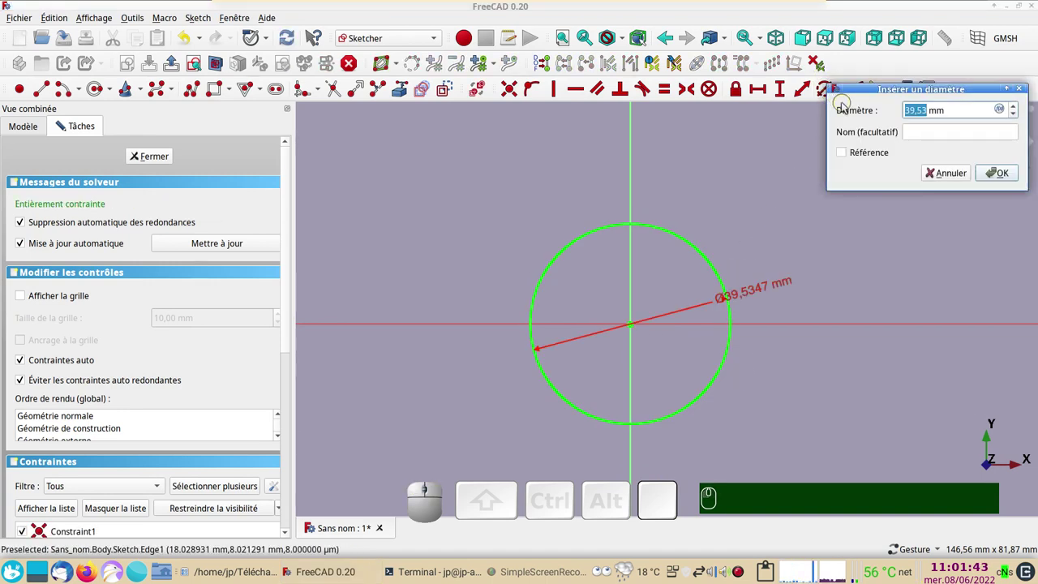
{"action": "key", "text": "KP_4"}
{"action": "key", "text": "KP_0"}
{"action": "key", "text": "Return"}
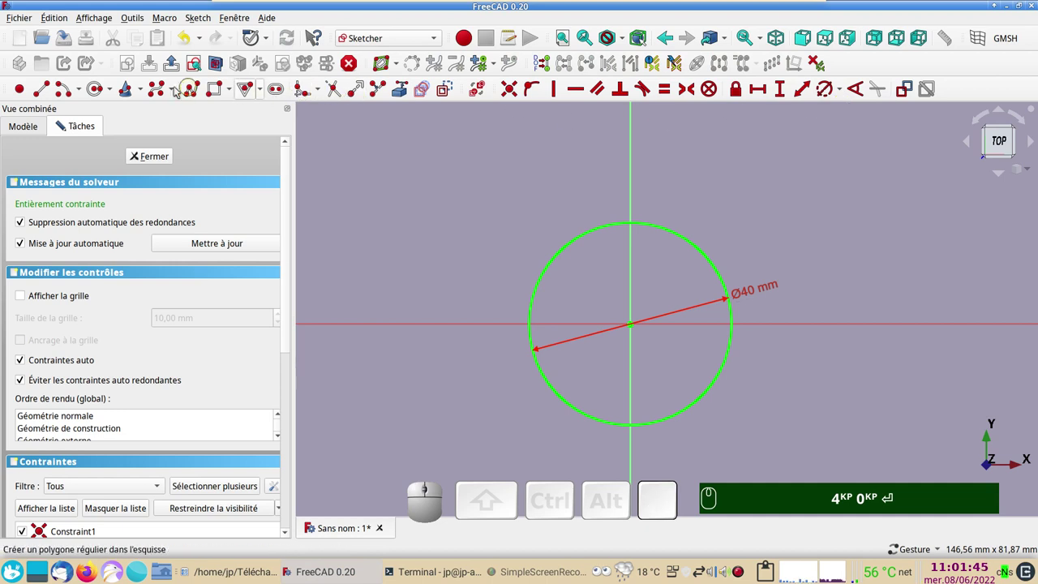
- Add two small eye circles and a mouth arc closed with a line
{"action": "left_click", "coordinate": [97, 91]}
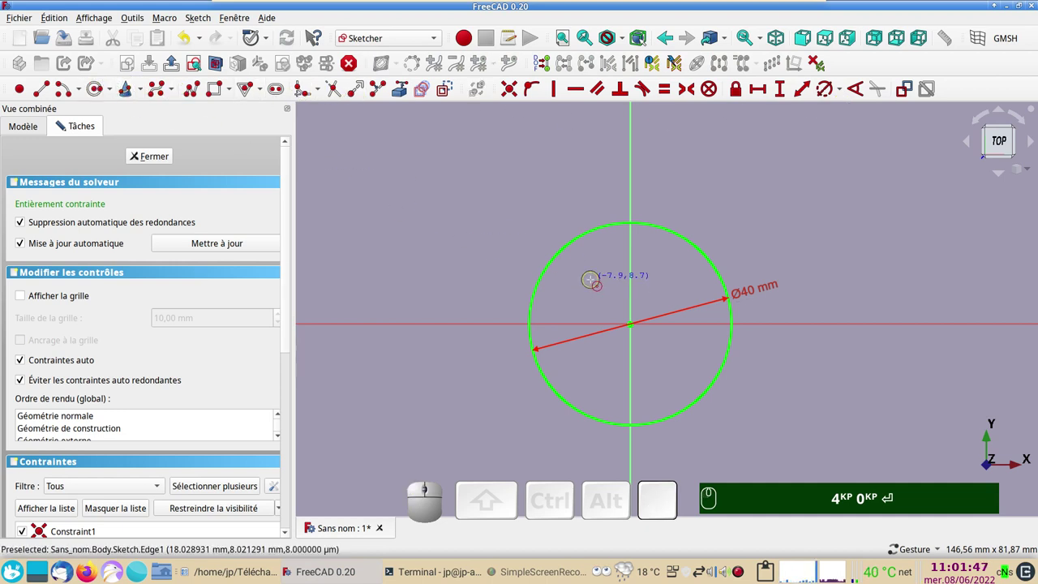
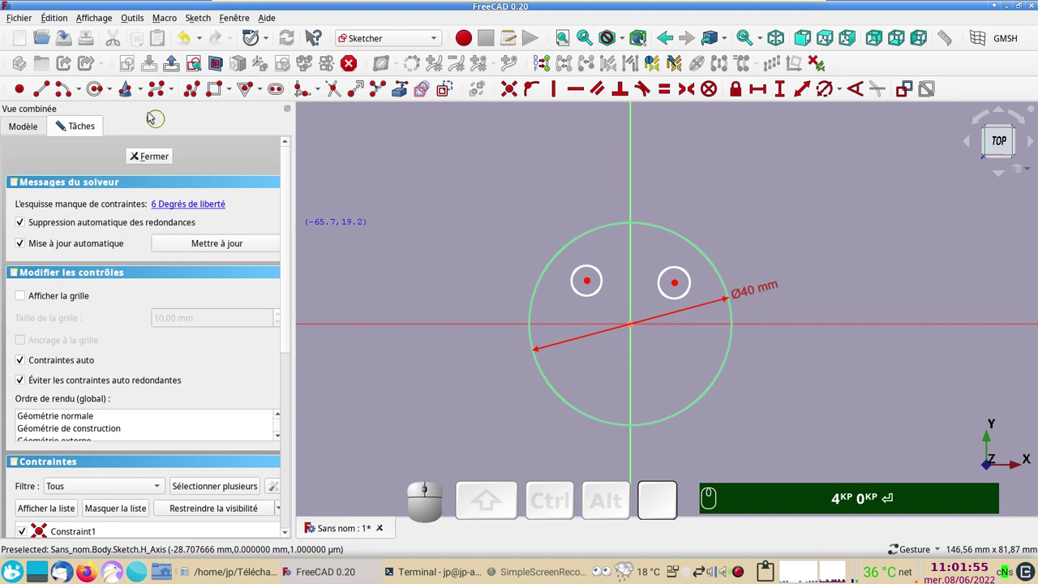
{"action": "left_click", "coordinate": [71, 95]}
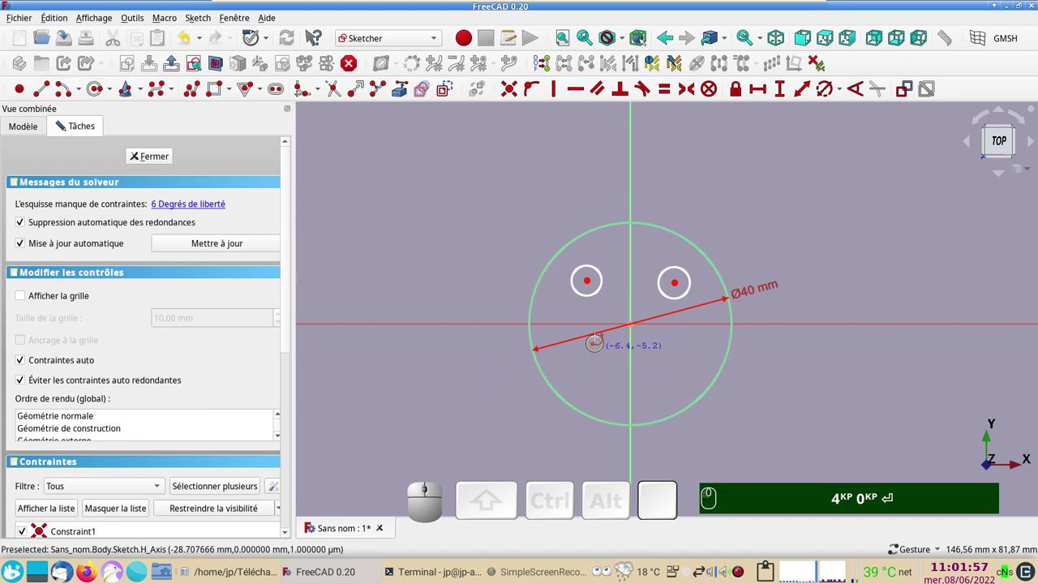
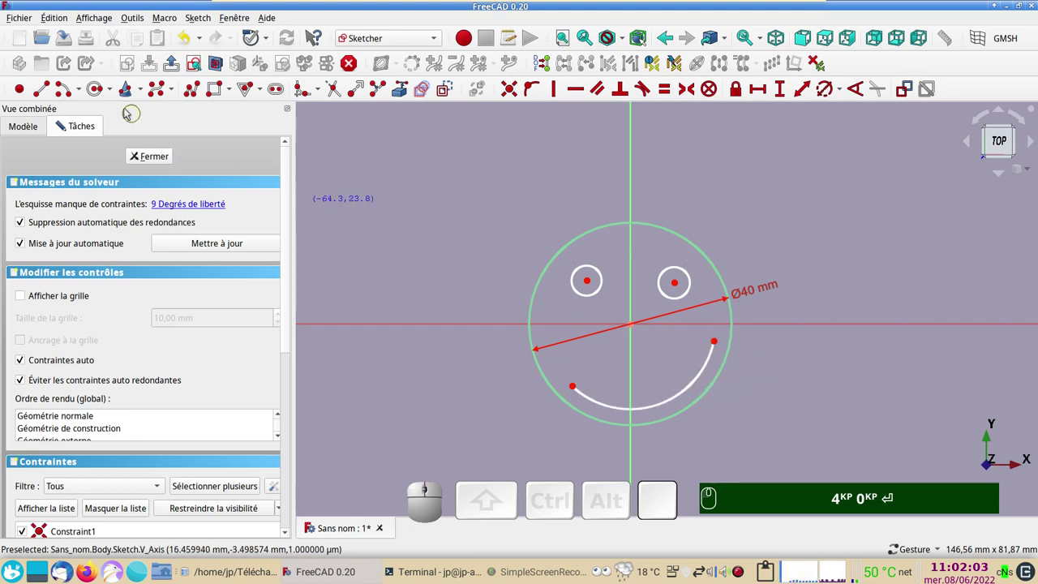
{"action": "left_click", "coordinate": [49, 98]}
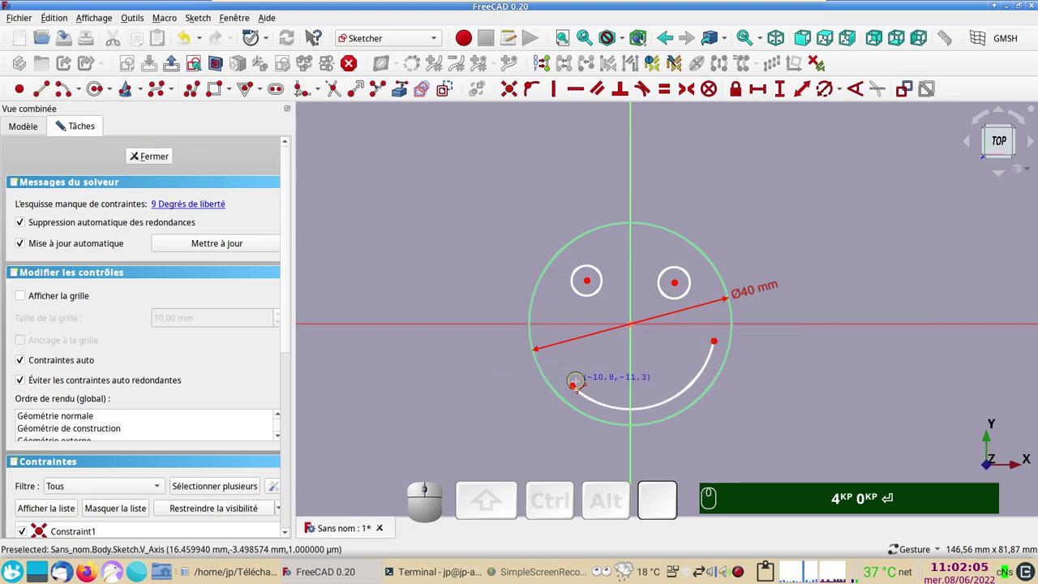
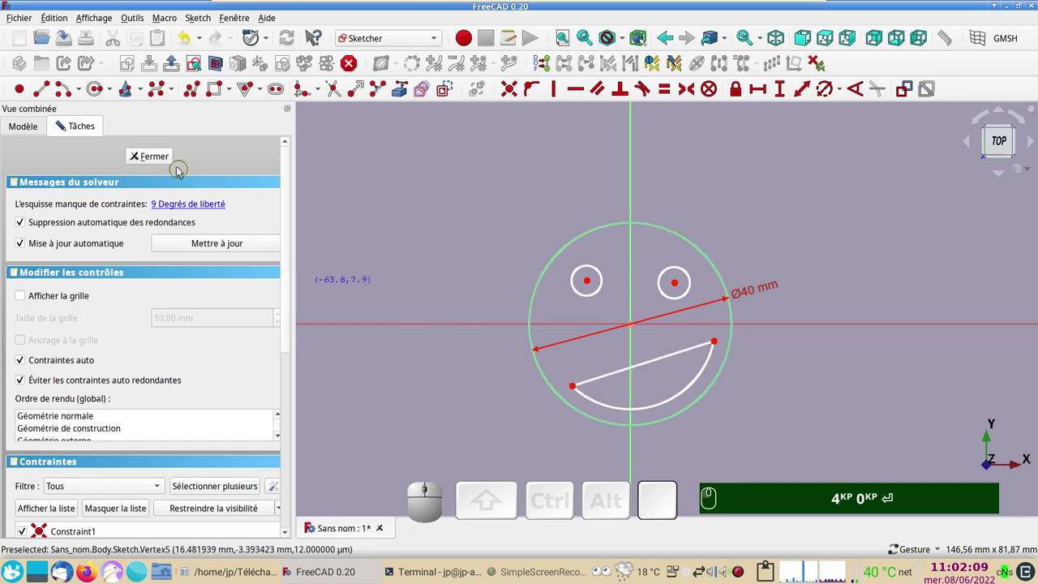
- Leave the sketch and pad the smiley 10 mm into a solid disc
{"action": "left_click", "coordinate": [166, 160]}
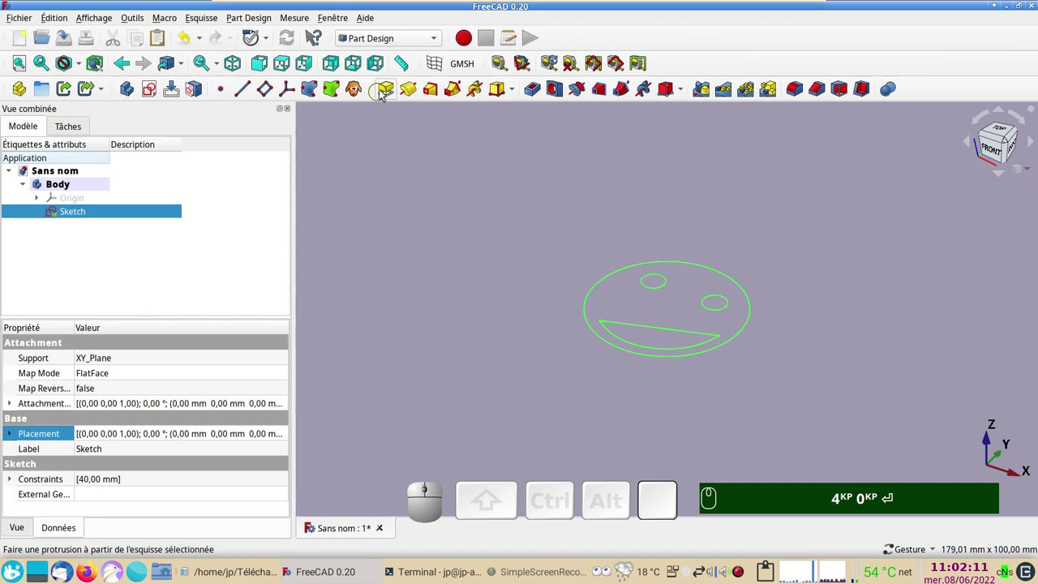
{"action": "left_click", "coordinate": [390, 87]}
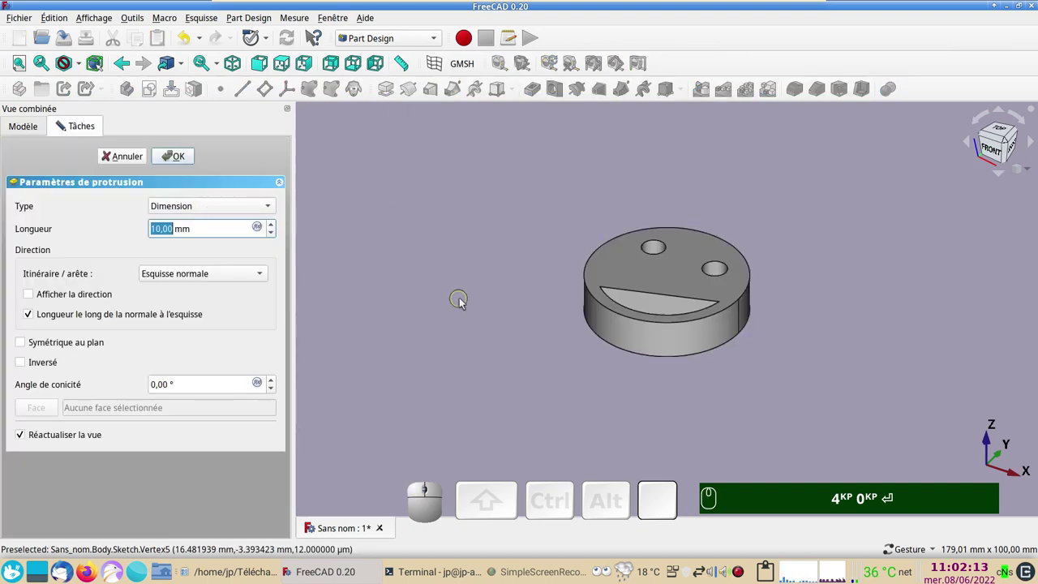
{"action": "type", "text": "🖱"}
{"action": "key", "text": "KP_4"}
{"action": "key", "text": "KP_0"}
{"action": "key", "text": "Return"}
{"action": "left_click_drag", "start_coordinate": [486, 311], "coordinate": [340, 274]}
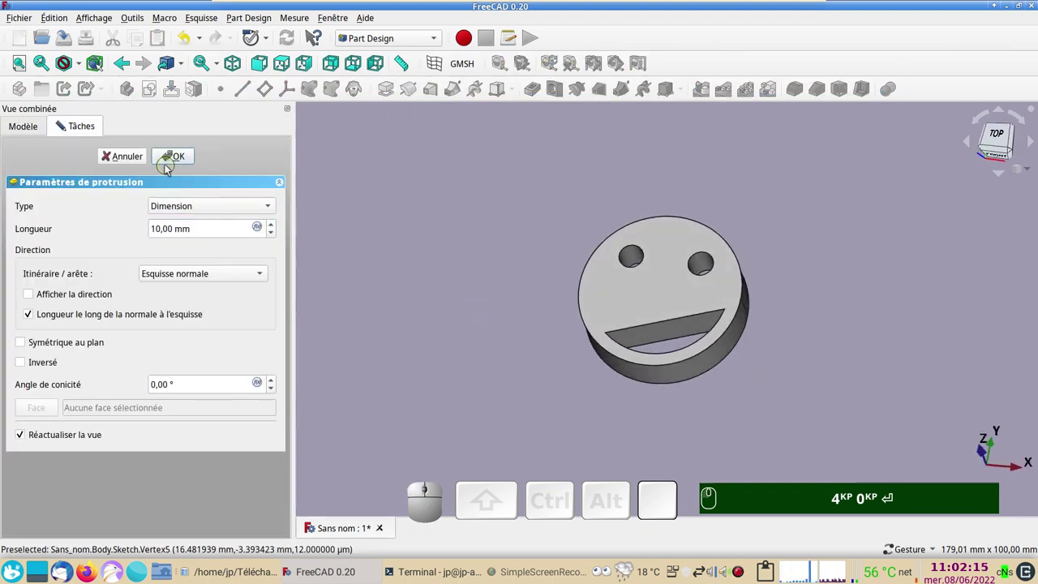
{"action": "left_click", "coordinate": [173, 164]}
- Orbit the view to look at the smiley face head-on
{"action": "scroll", "scroll_direction": "up", "scroll_amount": 3}
{"action": "scroll", "scroll_direction": "down", "scroll_amount": 3}
{"action": "right_click", "coordinate": [484, 356]}
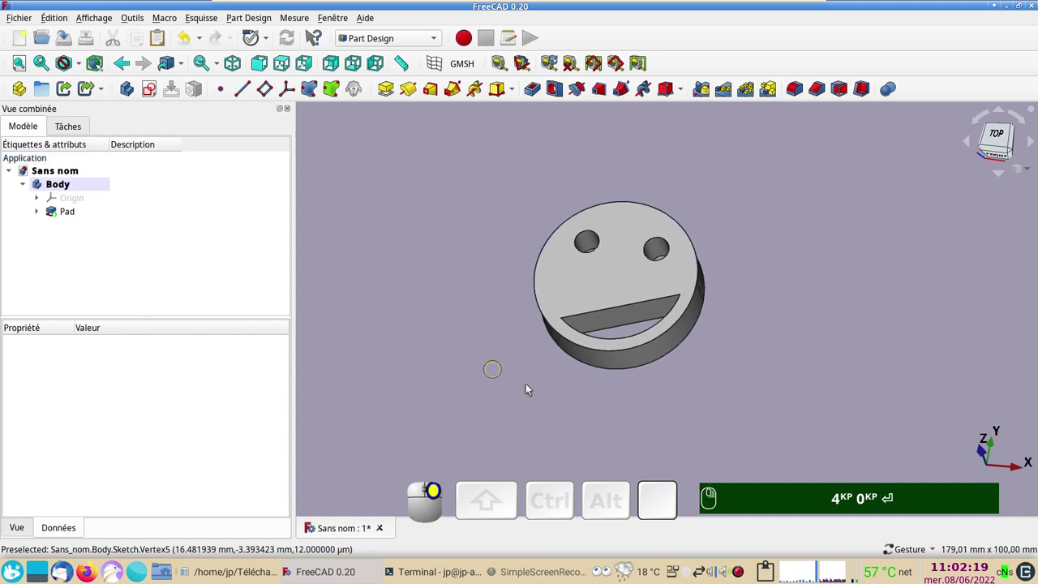
{"action": "left_click_drag", "start_coordinate": [603, 411], "coordinate": [611, 420]}
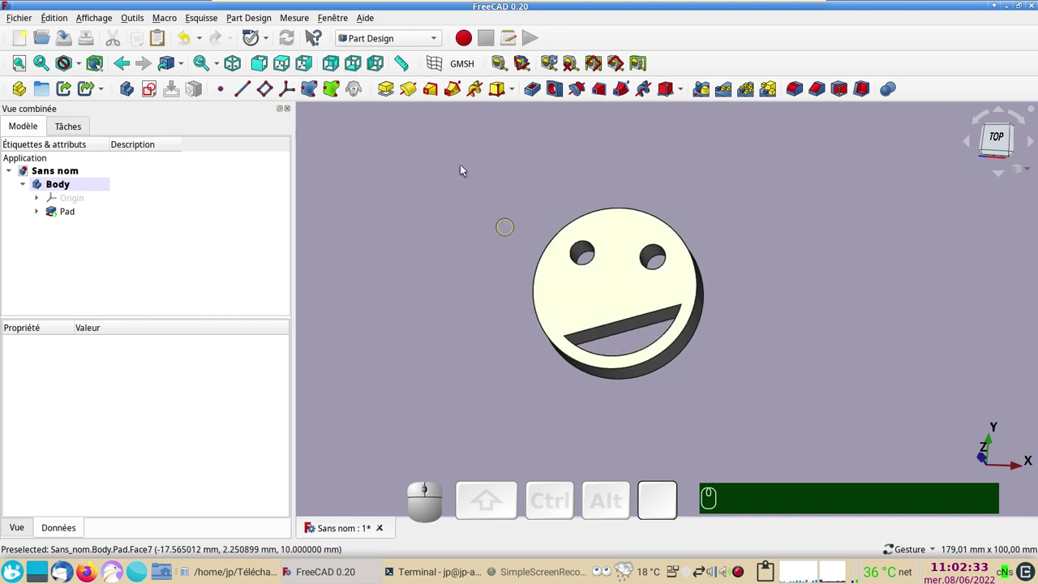
- Create a clone of the smiley Body as Body001
{"action": "left_click", "coordinate": [96, 188]}
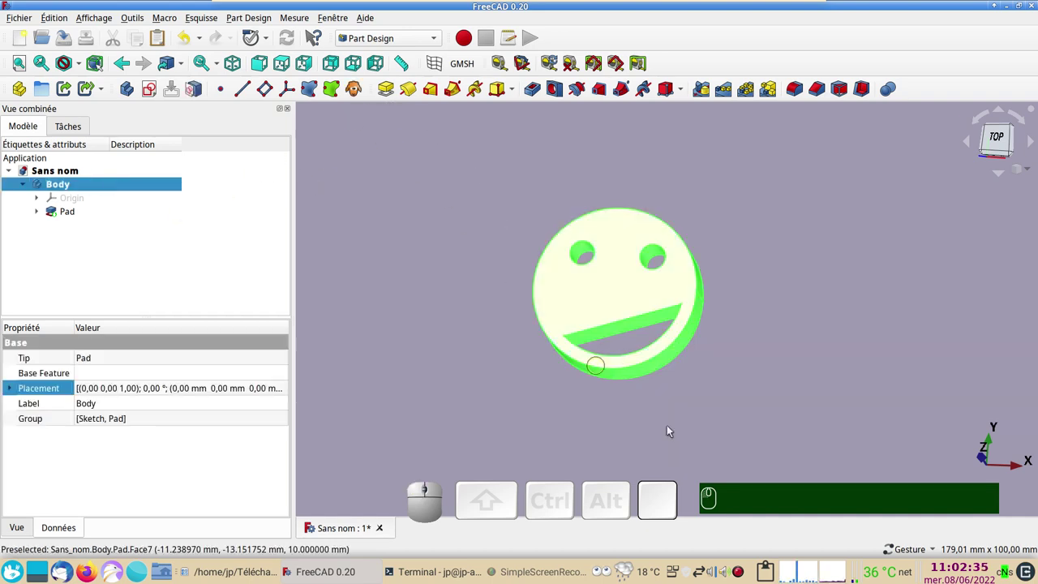
{"action": "left_click", "coordinate": [307, 279]}
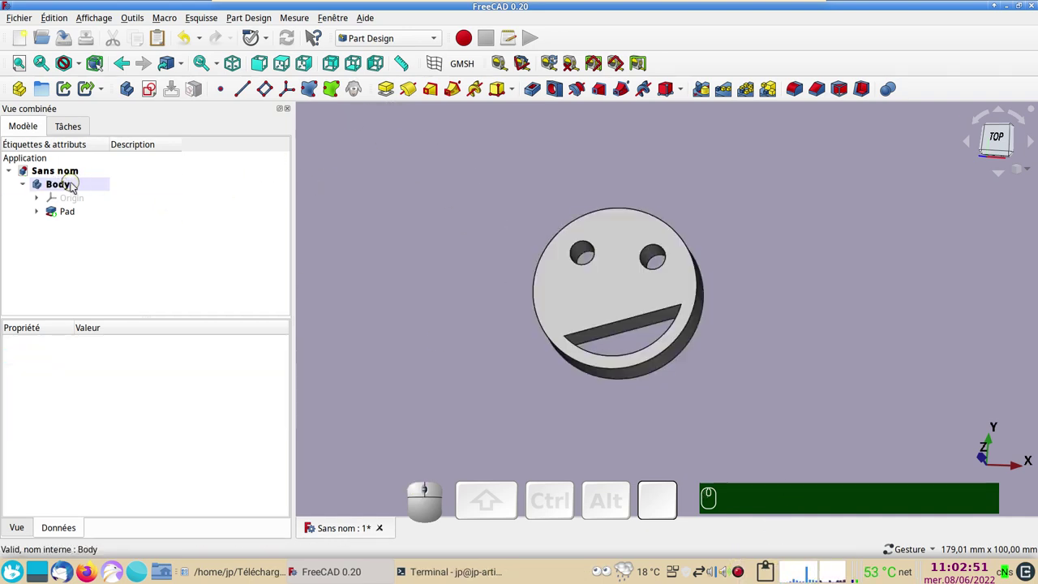
{"action": "left_click", "coordinate": [71, 187]}
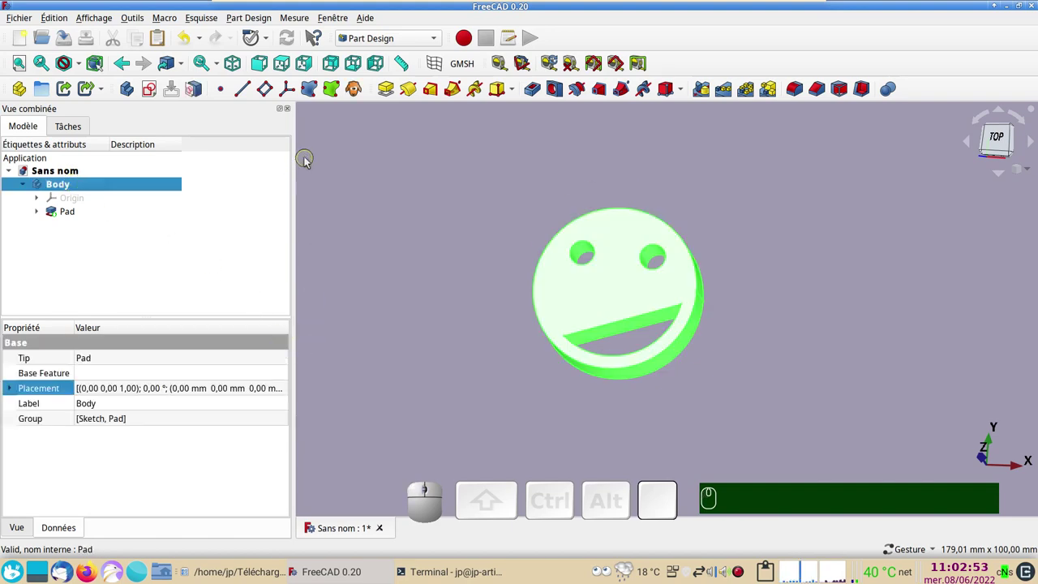
{"action": "left_click", "coordinate": [352, 92]}
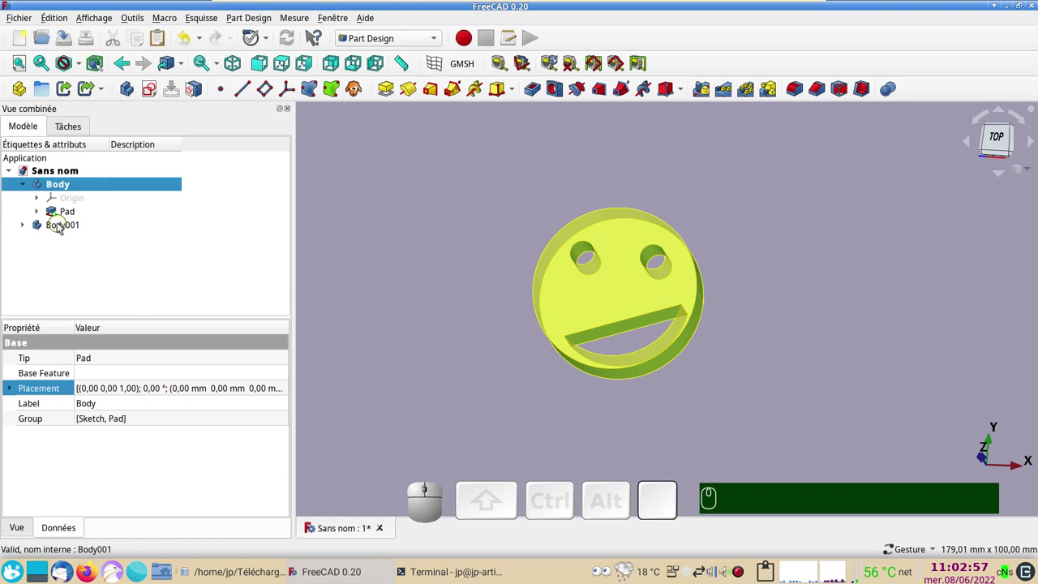
- Set the Clone's placement Translation X to 50 mm beside the original
{"action": "left_click", "coordinate": [60, 226]}
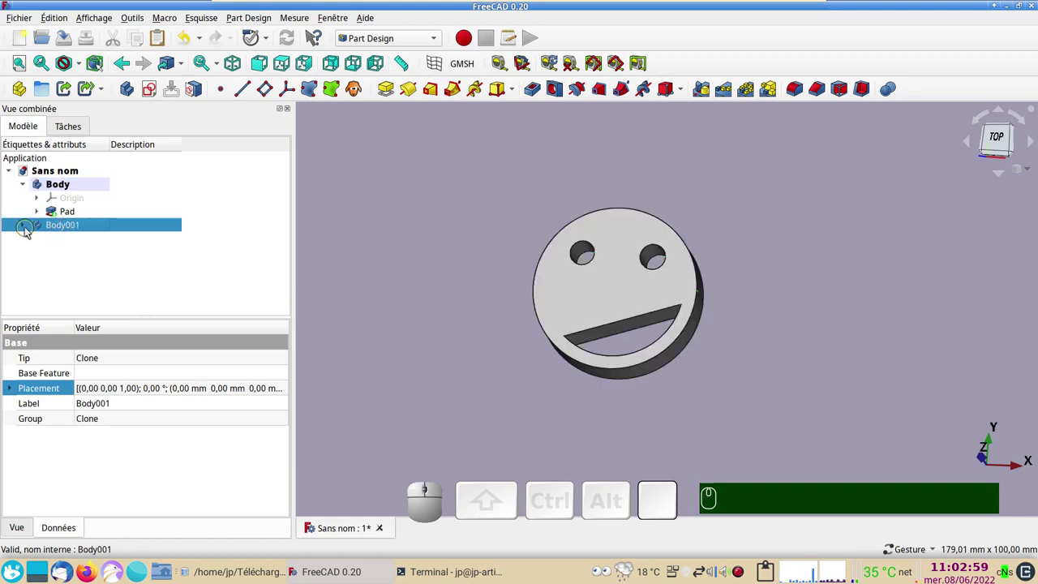
{"action": "left_click", "coordinate": [27, 230]}
{"action": "left_click", "coordinate": [70, 253]}
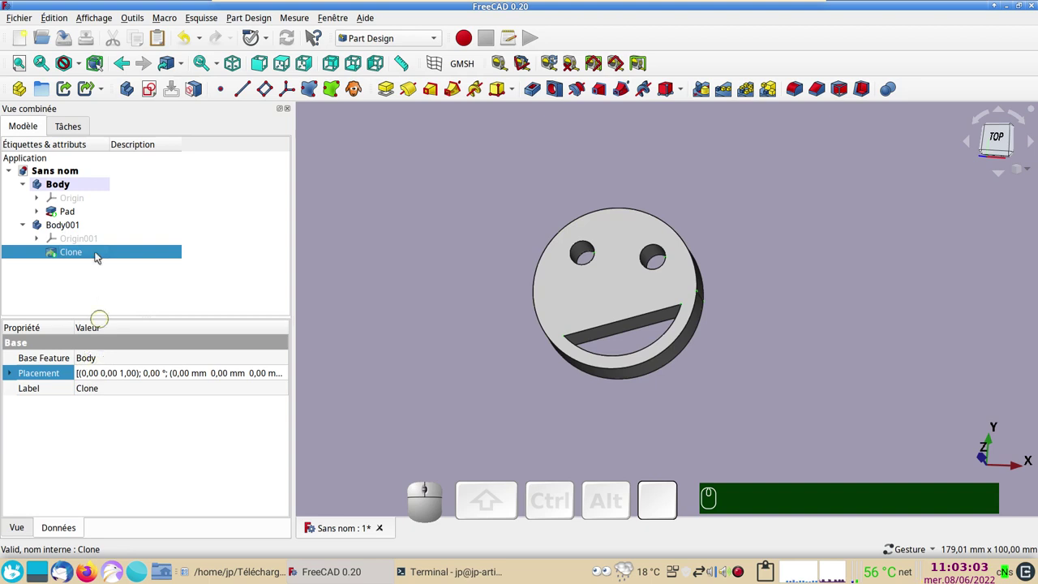
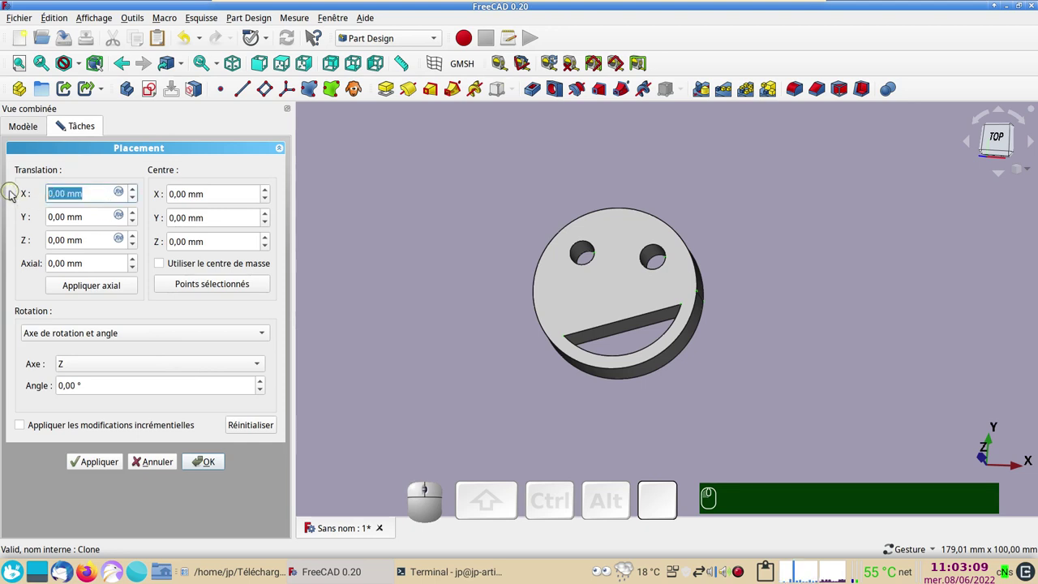
{"action": "key", "text": "KP_5"}
{"action": "key", "text": "KP_0"}
{"action": "key", "text": "Return"}
{"action": "key", "text": "KP_Enter"}
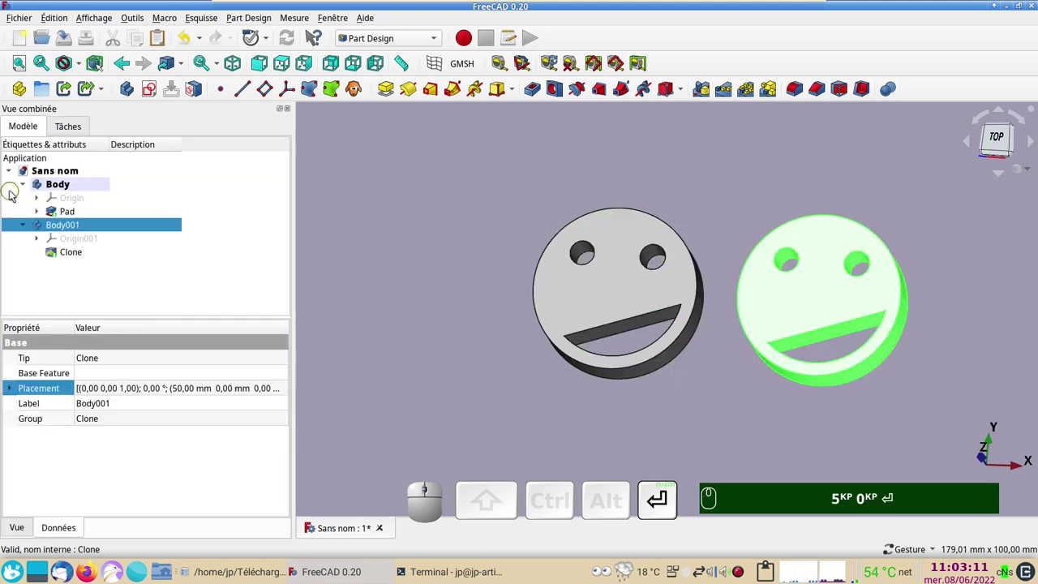
- Make Body001 the active body
{"action": "left_click", "coordinate": [421, 319]}
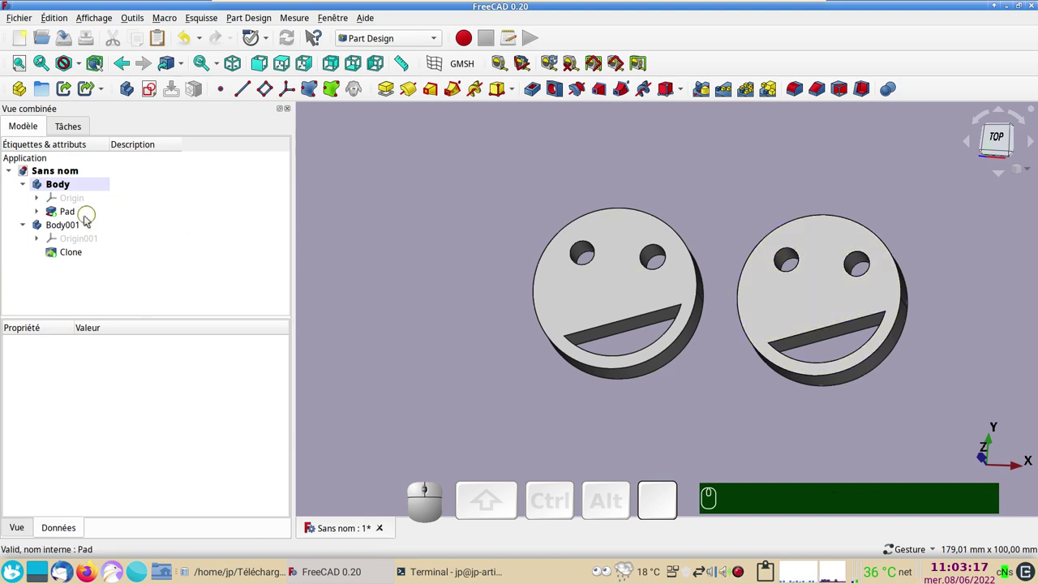
{"action": "left_click", "coordinate": [84, 226]}
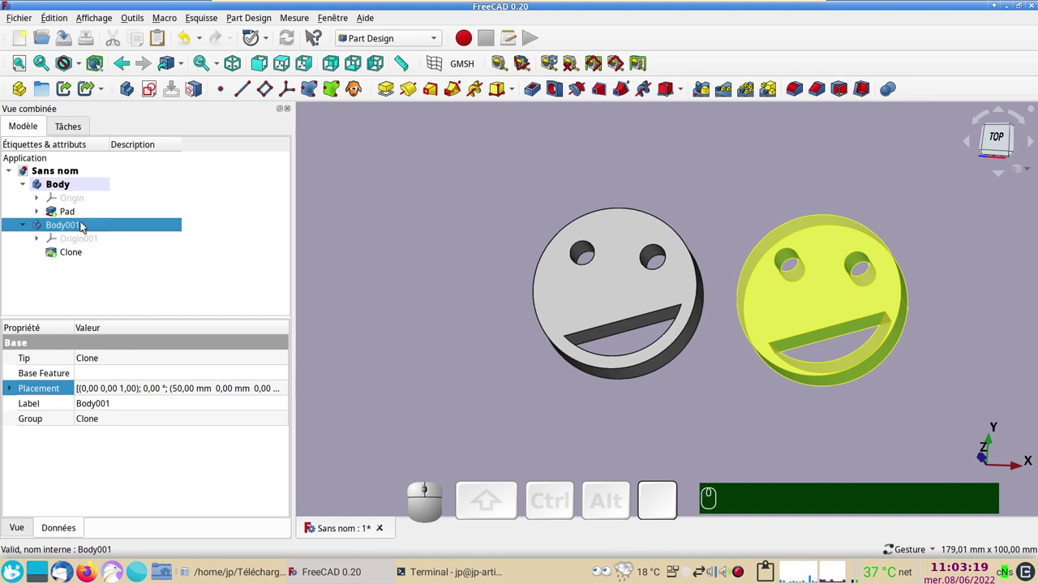
{"action": "left_click", "coordinate": [86, 222]}
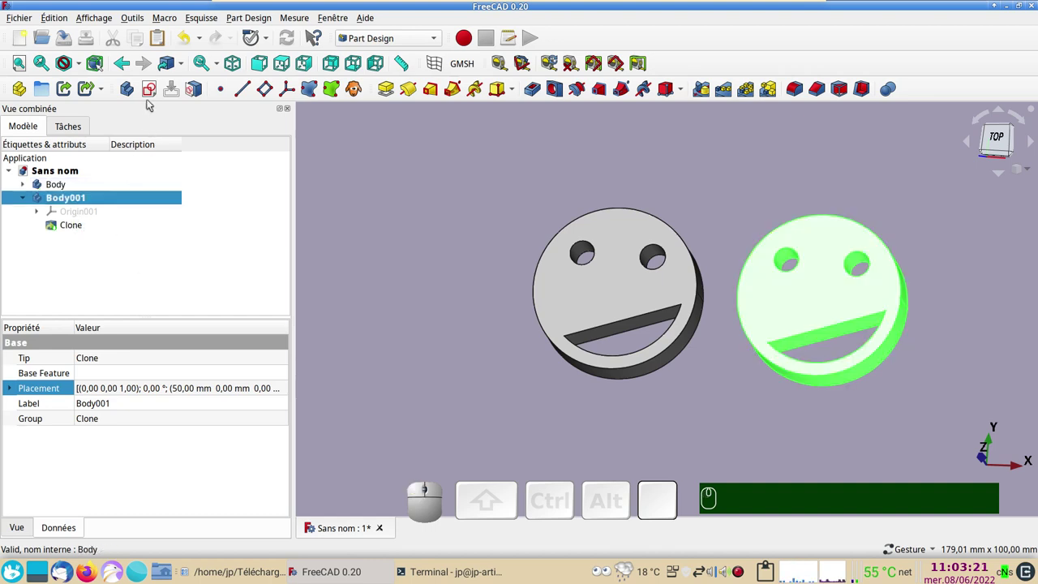
- Start a sketch on Body001's XY plane and draw the triangular hat outline
{"action": "left_click", "coordinate": [153, 95]}
{"action": "left_click", "coordinate": [91, 208]}
{"action": "left_click", "coordinate": [191, 161]}
{"action": "right_click", "coordinate": [515, 207]}
{"action": "left_click", "coordinate": [245, 87]}
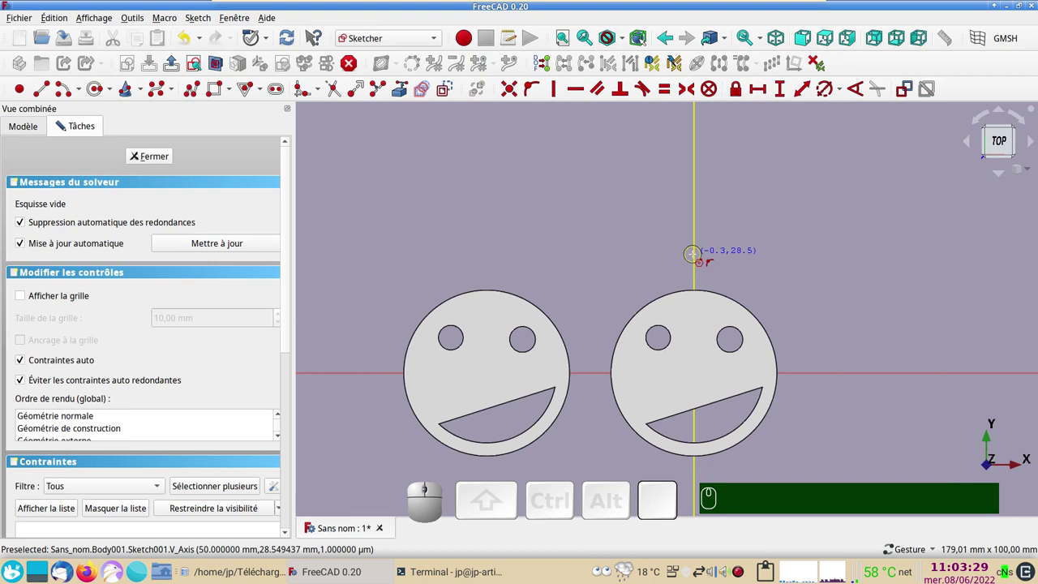
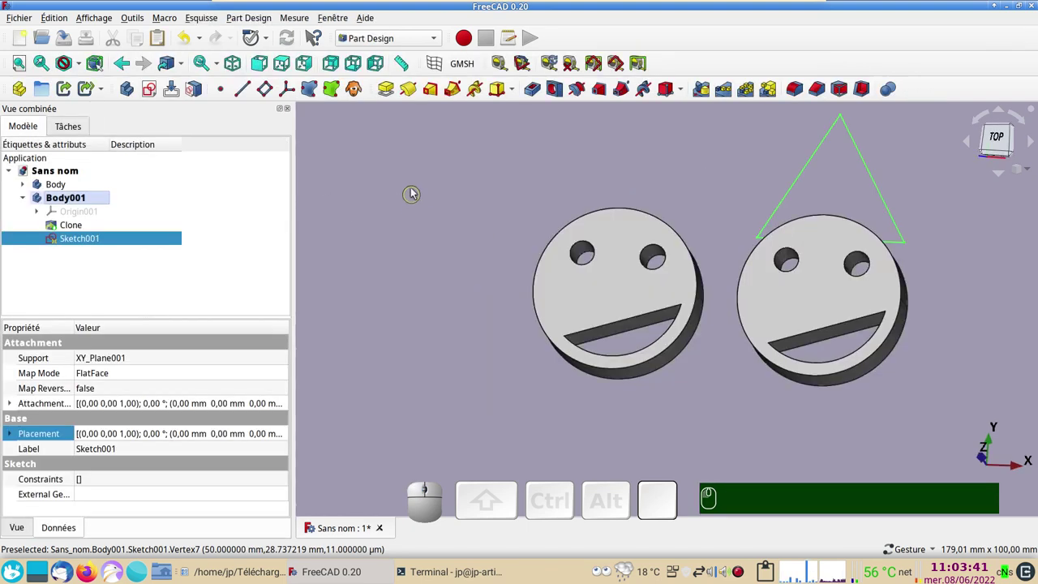
- Pad the triangle sketch into a solid hat as Pad001
{"action": "left_click", "coordinate": [395, 88]}
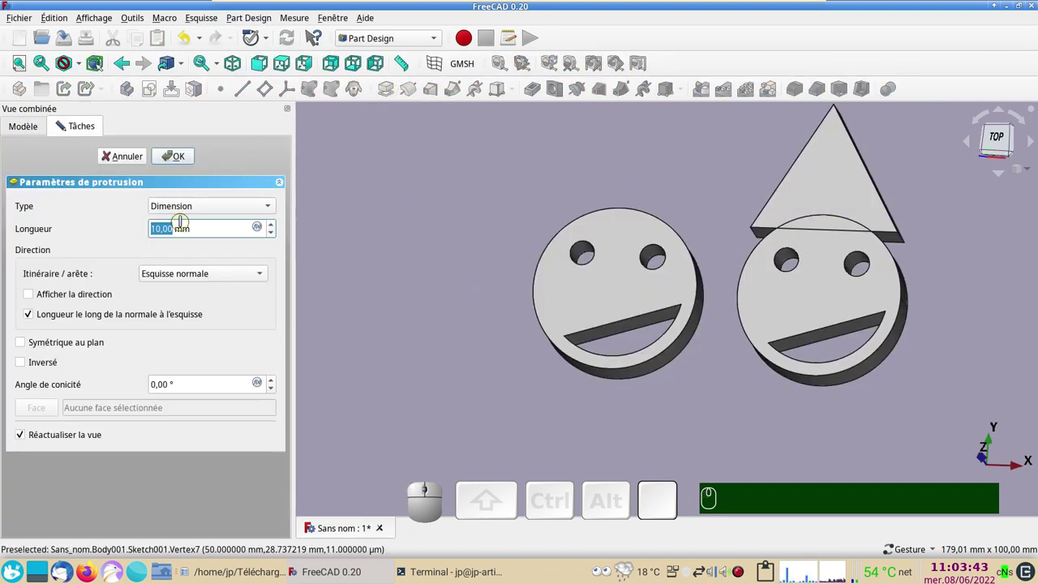
{"action": "scroll", "scroll_direction": "up", "scroll_amount": 3}
{"action": "left_click", "coordinate": [176, 148]}
{"action": "left_click", "coordinate": [187, 155]}
- Rotate the view to inspect the hatted smiley beside the original
{"action": "right_click", "coordinate": [692, 404]}
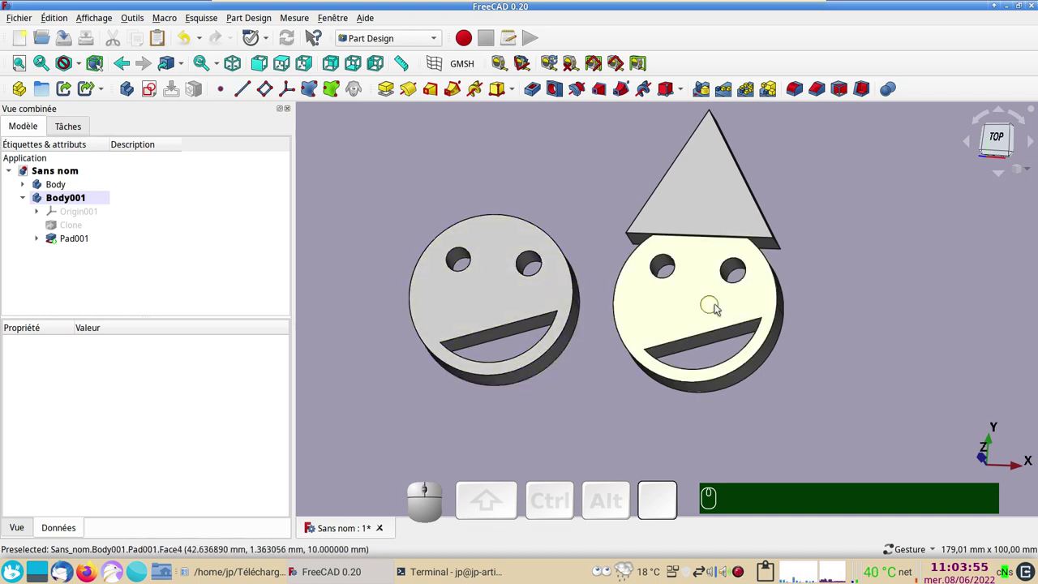
{"action": "scroll", "scroll_direction": "down", "scroll_amount": 3}
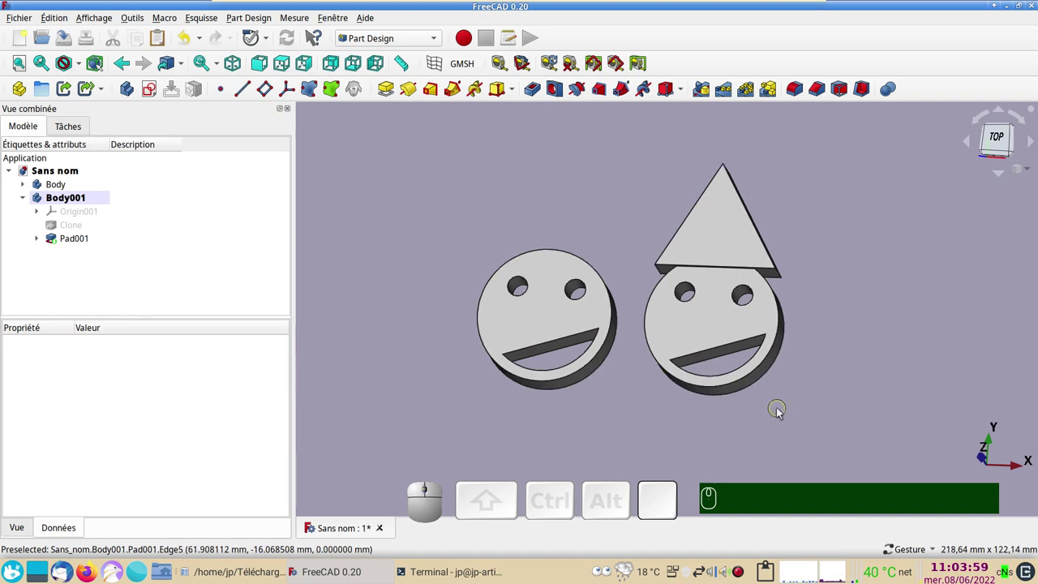
{"action": "left_click", "coordinate": [630, 343]}
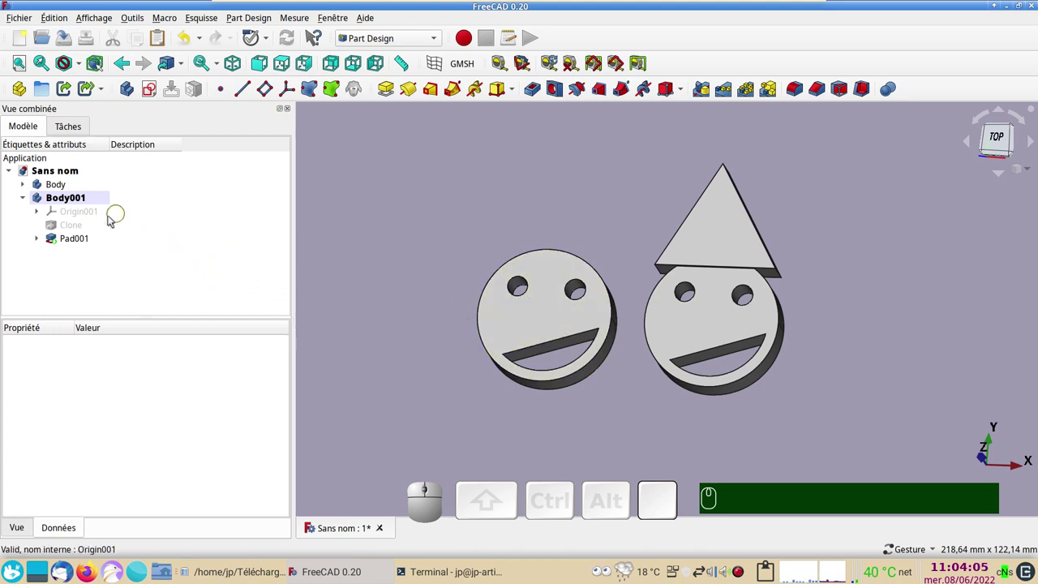
- Clone the first smiley's Pad into a new Body002
{"action": "left_click", "coordinate": [27, 189]}
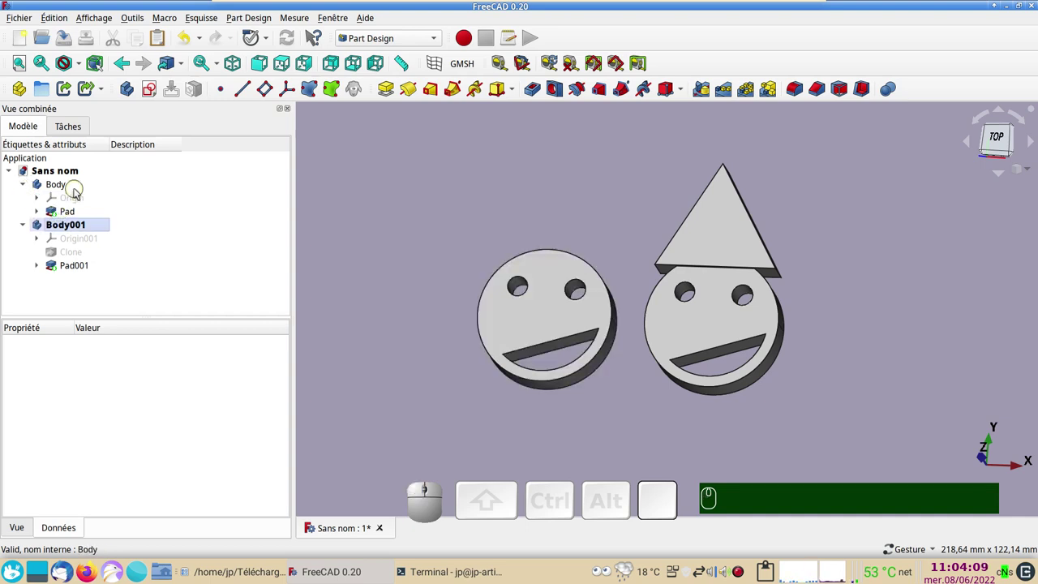
{"action": "left_click", "coordinate": [75, 217]}
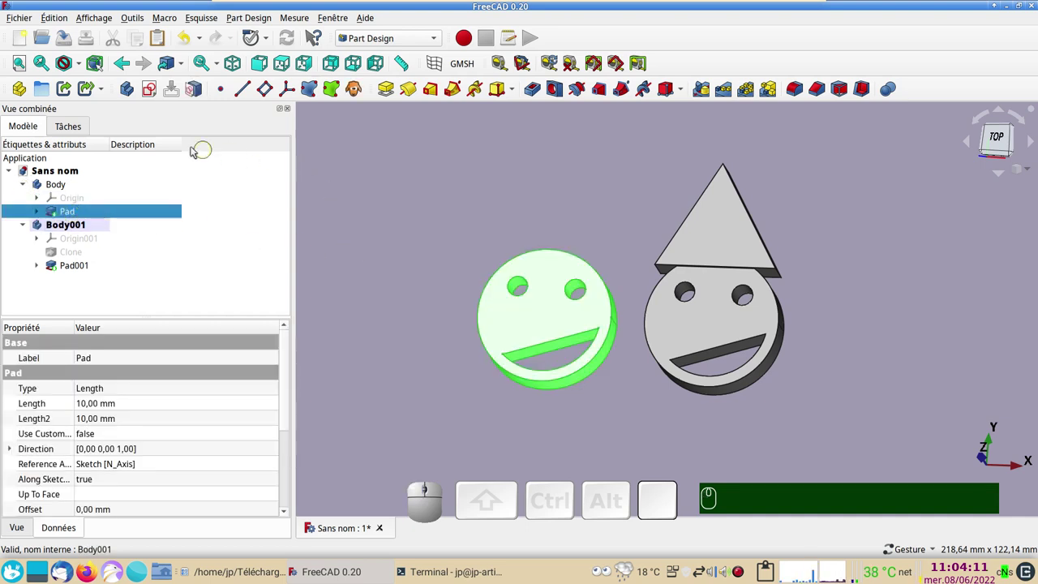
{"action": "left_click", "coordinate": [359, 92]}
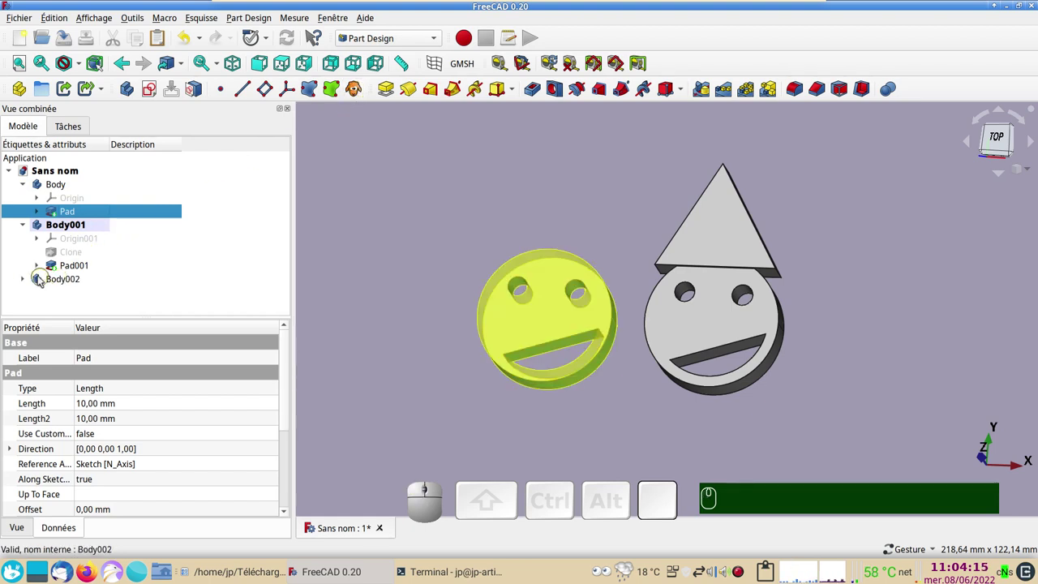
- Set Clone001's placement Translation X to 100 mm
{"action": "left_click", "coordinate": [29, 280]}
{"action": "left_click", "coordinate": [68, 305]}
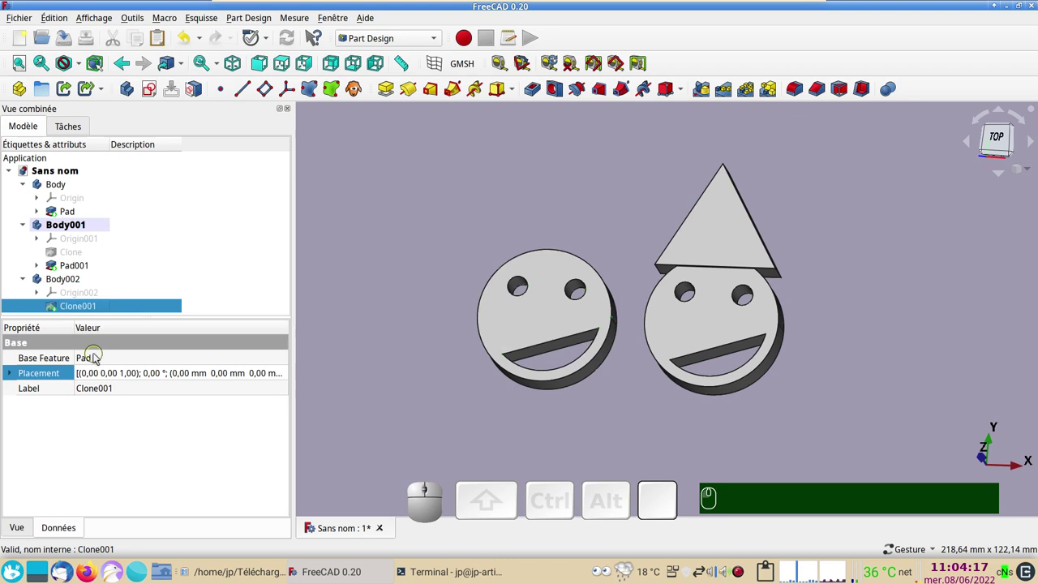
{"action": "left_click", "coordinate": [83, 284]}
{"action": "left_click", "coordinate": [283, 387]}
{"action": "left_click", "coordinate": [283, 388]}
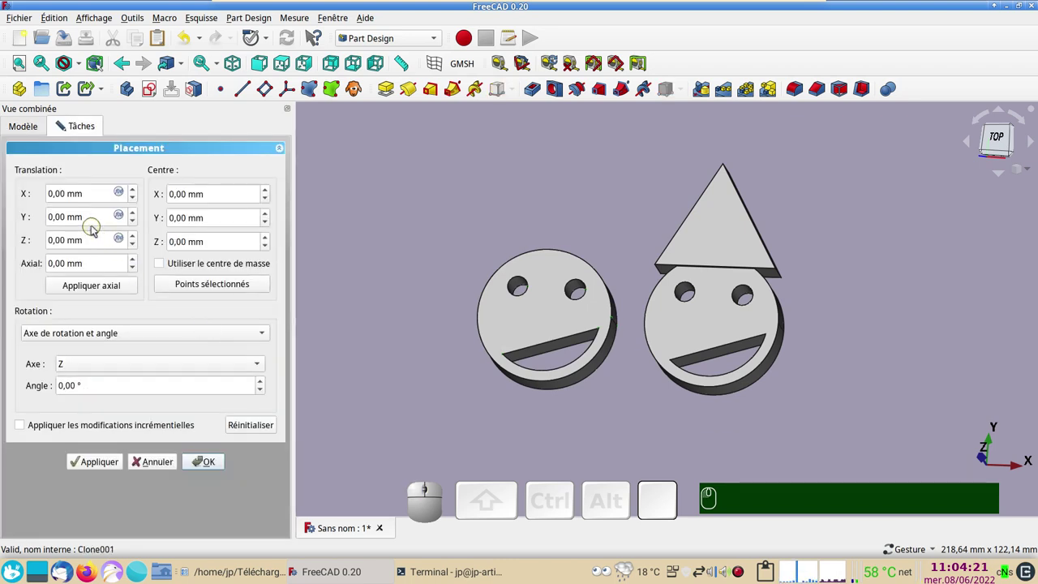
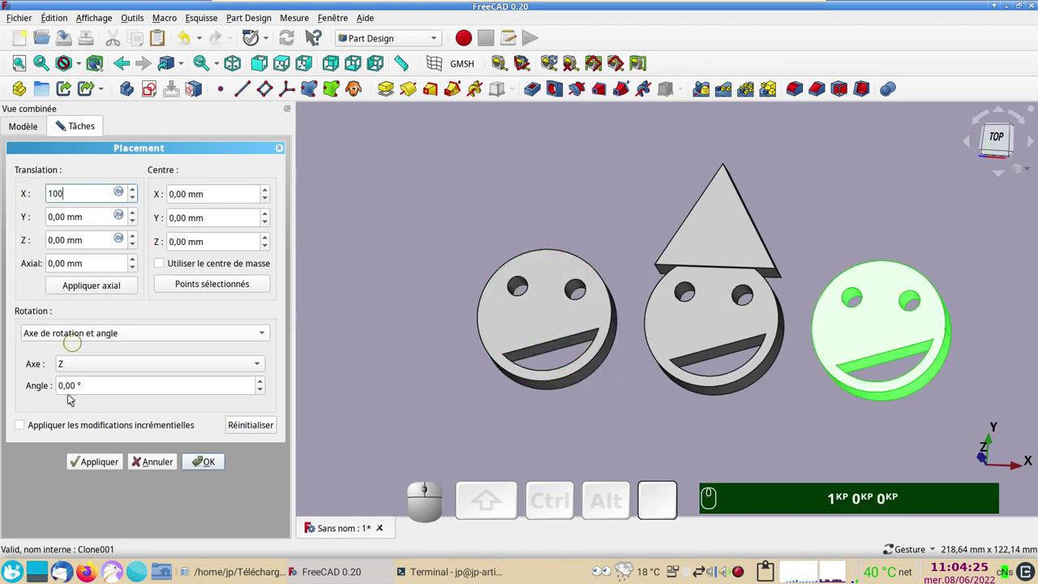
{"action": "left_click", "coordinate": [207, 465]}
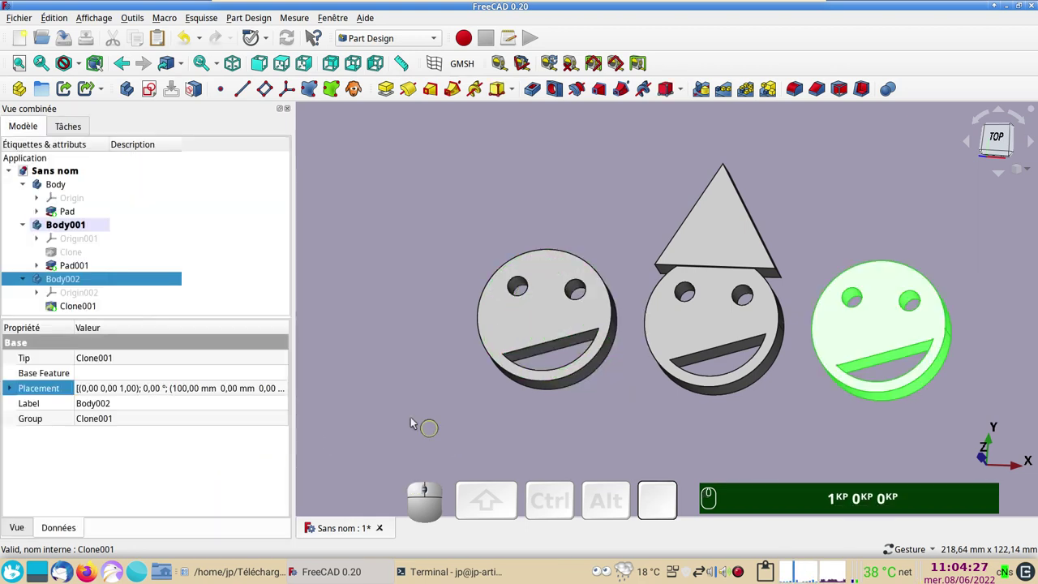
- Select Clone001 and make Body002 the active body
{"action": "left_click", "coordinate": [793, 418]}
{"action": "left_click", "coordinate": [866, 341]}
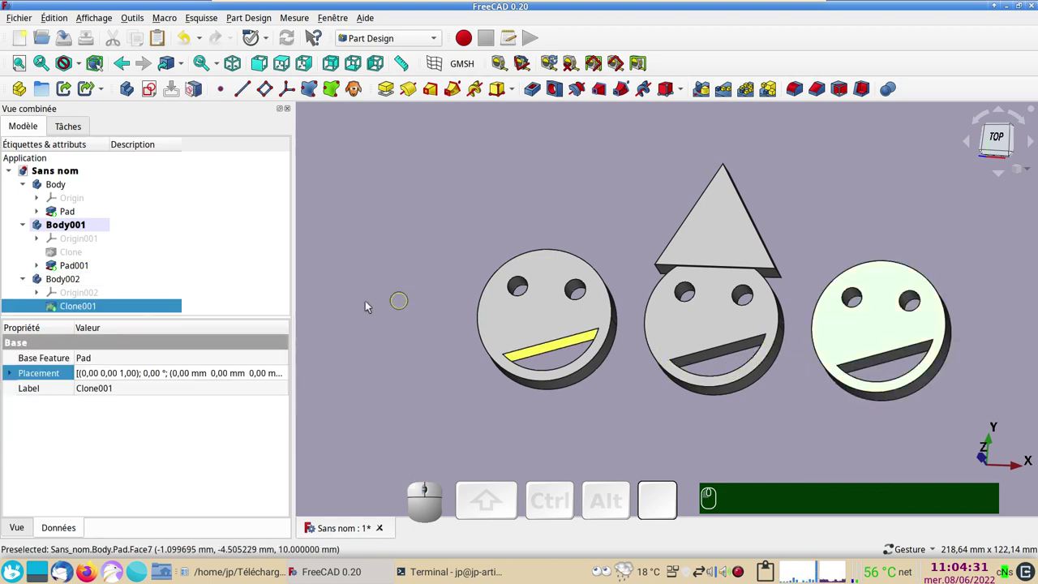
{"action": "left_click", "coordinate": [80, 278]}
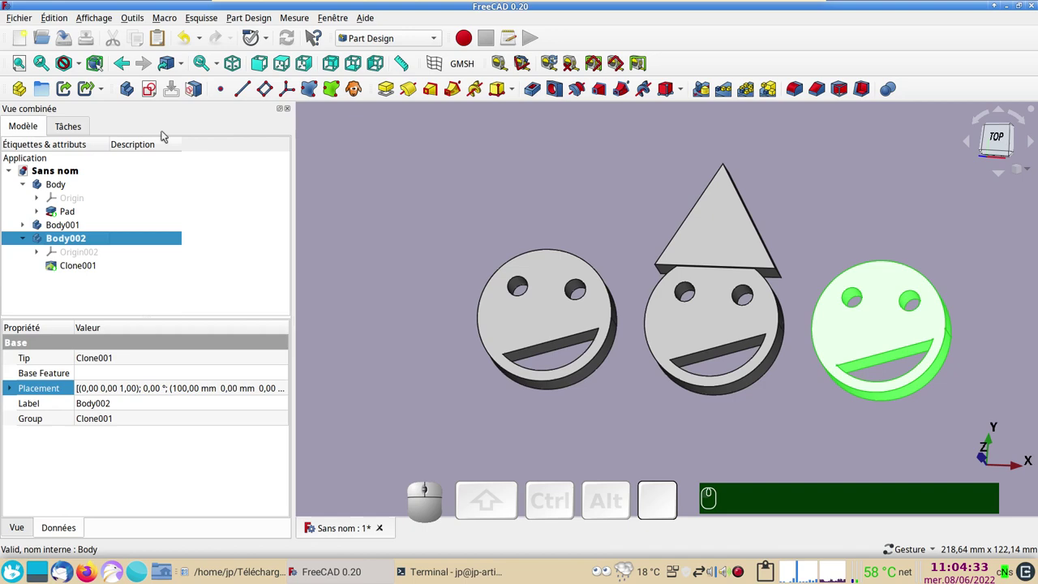
- Start a new sketch on Body002's XY plane over the third smiley
{"action": "left_click", "coordinate": [148, 90]}
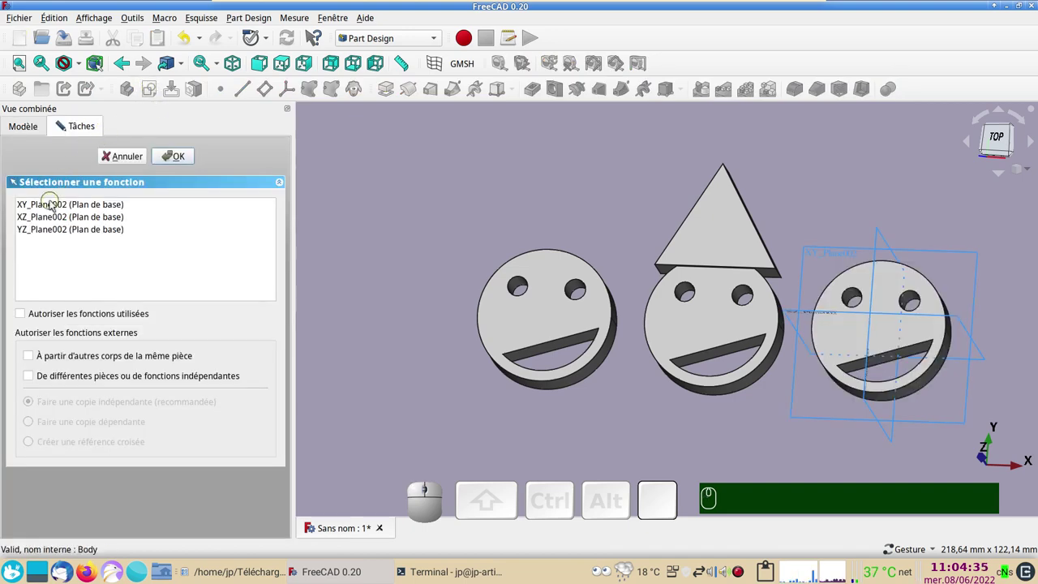
{"action": "left_click", "coordinate": [53, 203]}
{"action": "left_click", "coordinate": [187, 163]}
{"action": "middle_click", "coordinate": [579, 331]}
{"action": "scroll", "scroll_direction": "up", "scroll_amount": 3}
{"action": "right_click", "coordinate": [607, 240]}
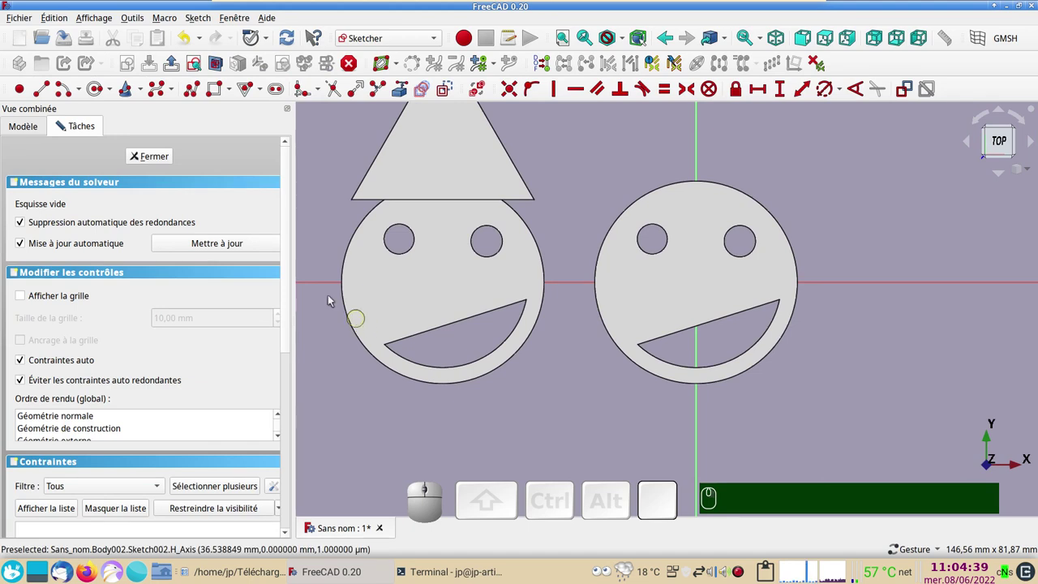
{"action": "key", "text": "&"}
- Draw a small nose circle and cut it through the face as a Pocket
{"action": "left_click", "coordinate": [98, 88]}
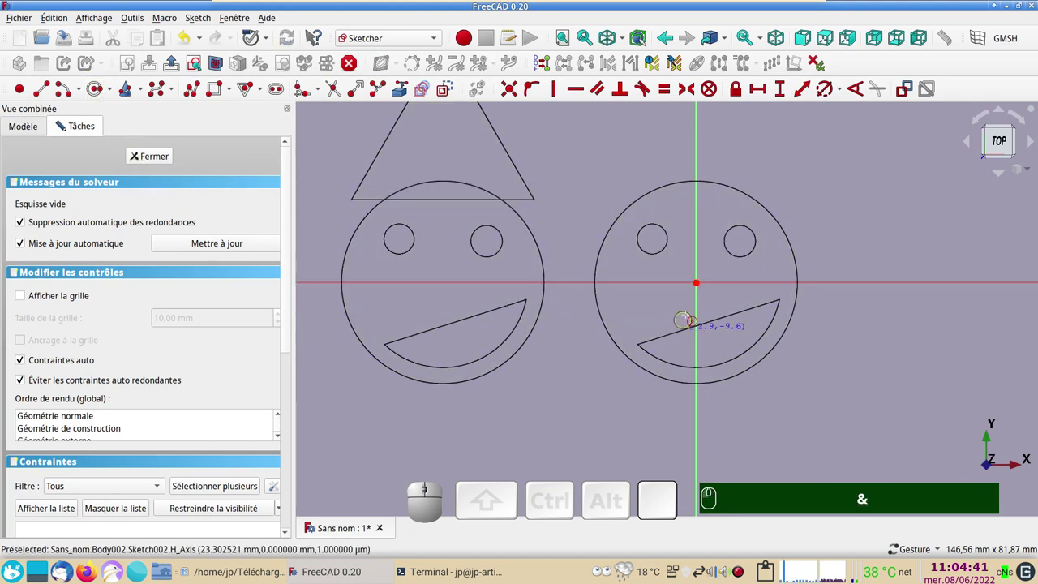
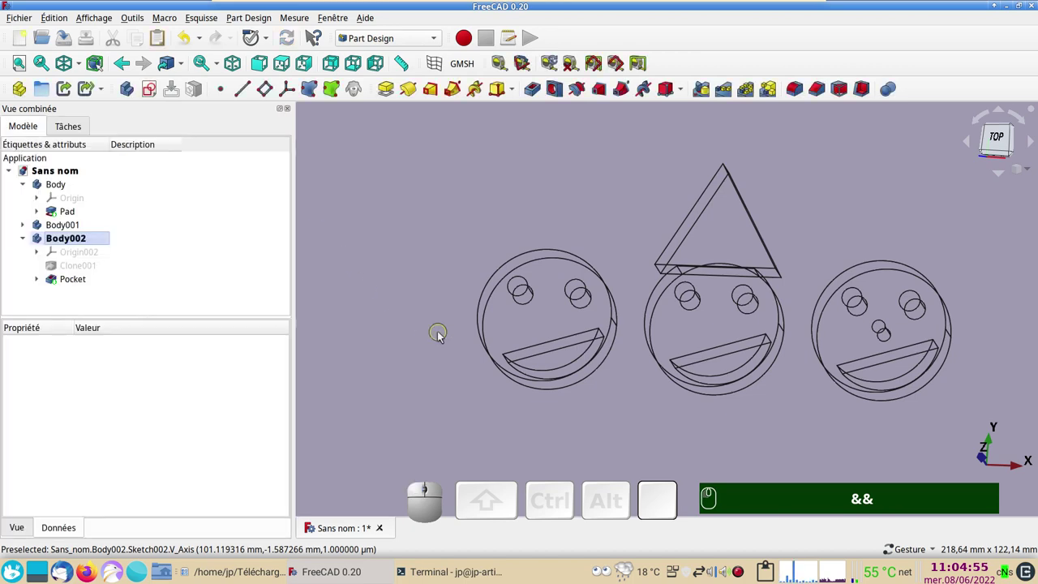
{"action": "type", "text": "&"}
{"action": "left_click_drag", "start_coordinate": [762, 462], "coordinate": [769, 295]}
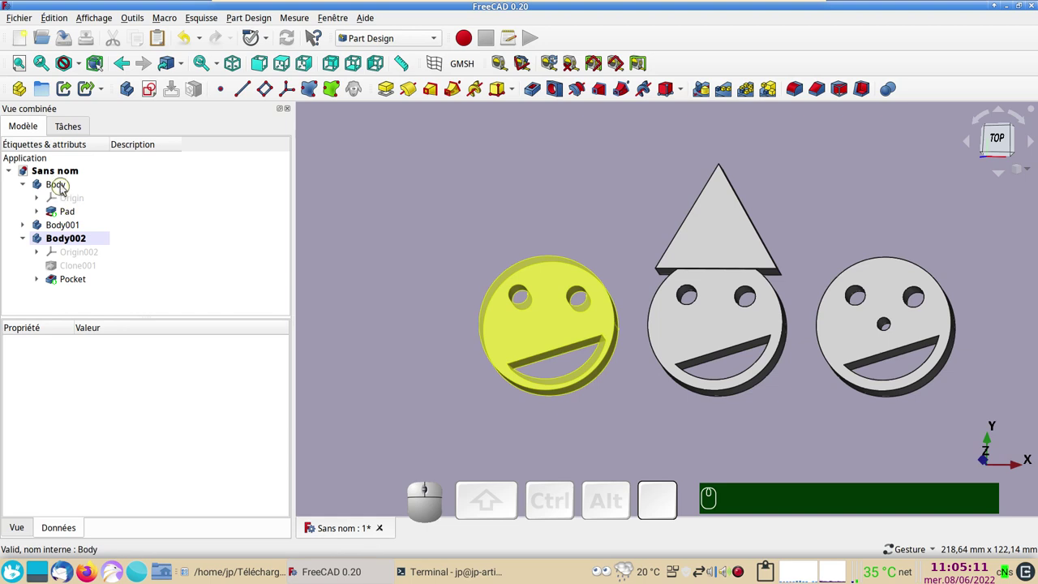
- Activate the first Body and sketch a small centred nose circle on its XY plane
{"action": "left_click", "coordinate": [65, 183]}
{"action": "left_click", "coordinate": [152, 98]}
{"action": "left_click", "coordinate": [69, 210]}
{"action": "left_click", "coordinate": [197, 157]}
{"action": "scroll", "scroll_direction": "up", "scroll_amount": 3}
{"action": "key", "text": "&"}
{"action": "left_click", "coordinate": [98, 88]}
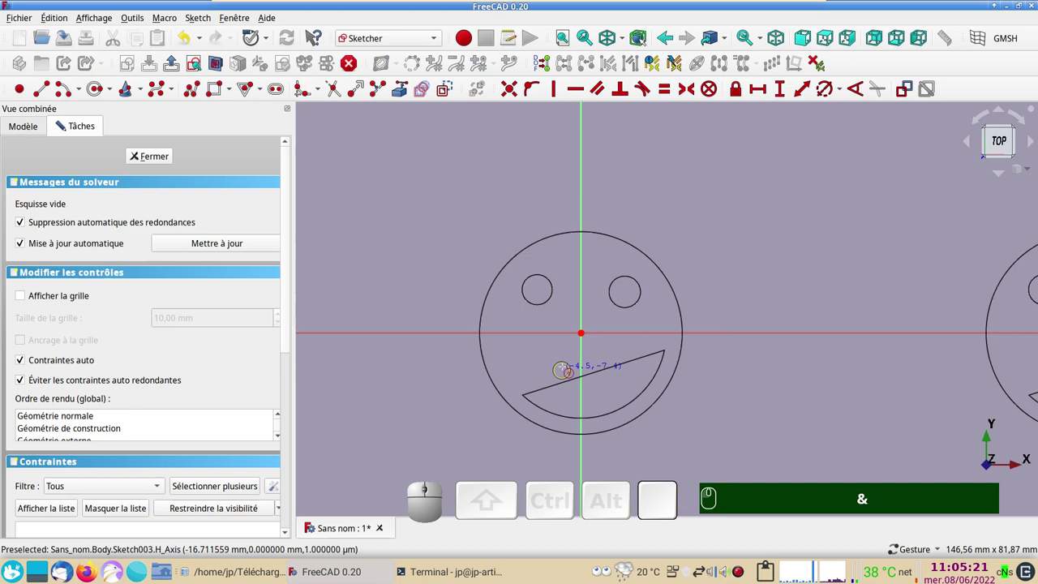
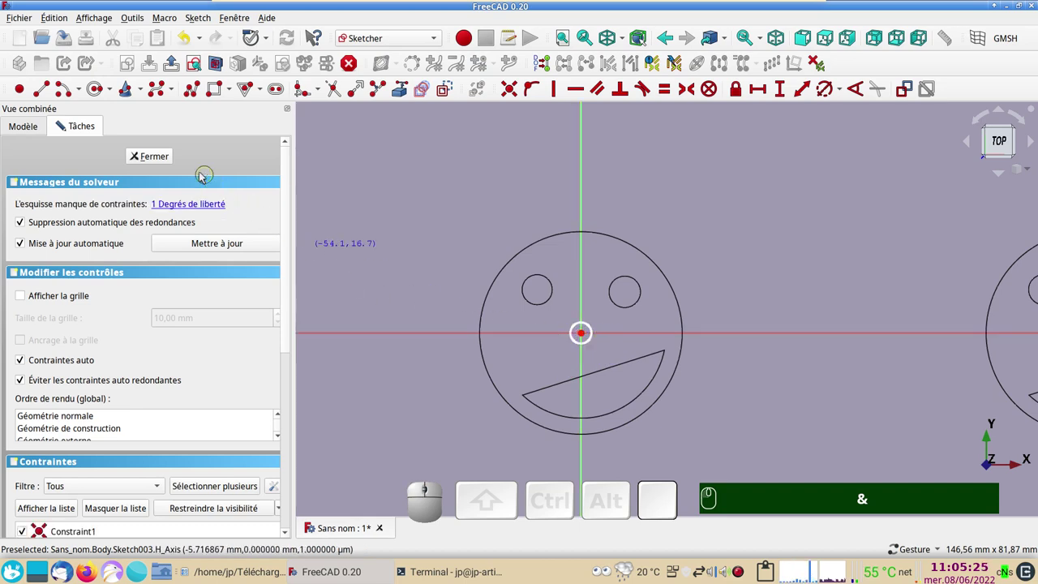
{"action": "left_click", "coordinate": [163, 163]}
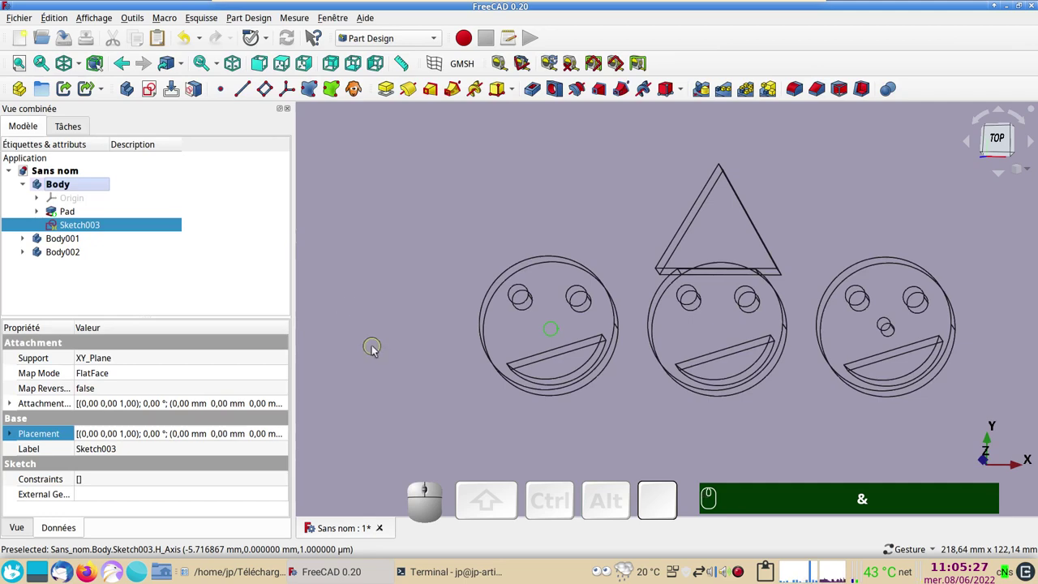
{"action": "type", "text": "&"}
- Pad the nose circle into a raised bump as Pad002 and view the faces from the top
{"action": "left_click", "coordinate": [388, 87]}
{"action": "scroll", "scroll_direction": "up", "scroll_amount": 3}
{"action": "scroll", "scroll_direction": "up", "scroll_amount": 3}
{"action": "scroll", "scroll_direction": "up", "scroll_amount": 3}
{"action": "left_click", "coordinate": [178, 162]}
{"action": "left_click_drag", "start_coordinate": [599, 435], "coordinate": [573, 317]}
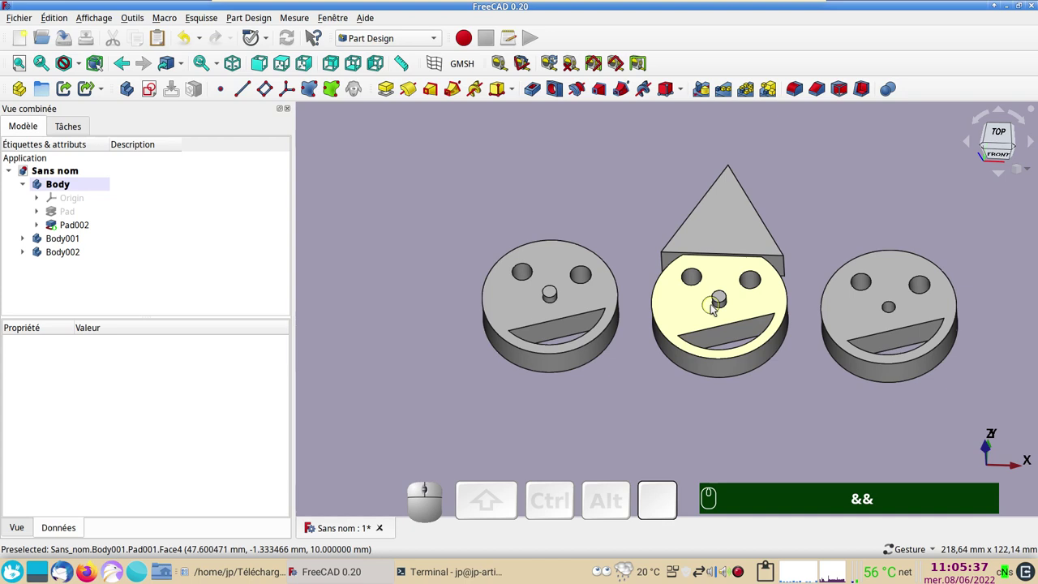
{"action": "left_click_drag", "start_coordinate": [725, 436], "coordinate": [703, 336]}
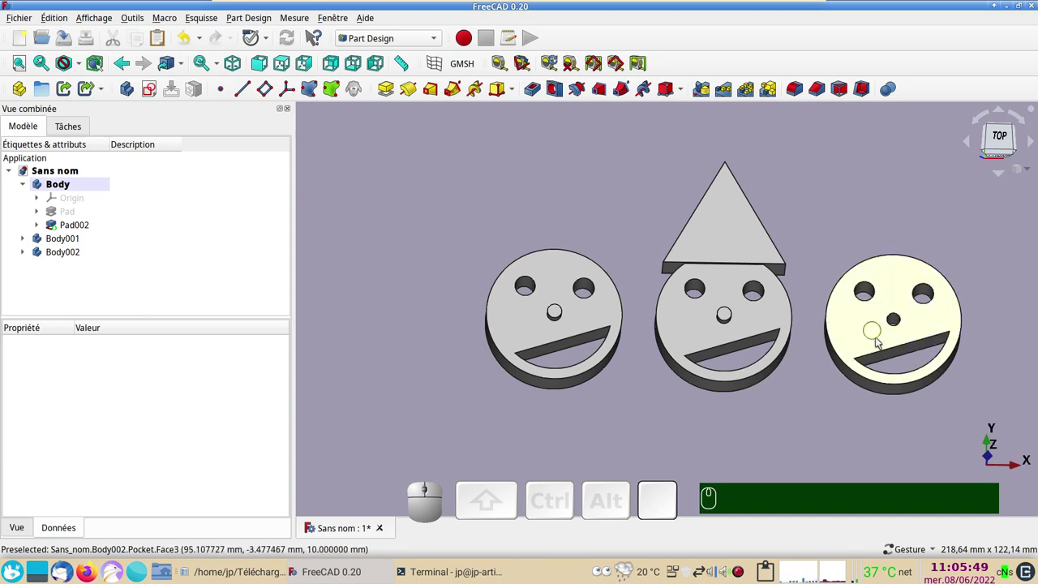
- Orbit the three smileys and bring the view back to straight above
{"action": "left_click", "coordinate": [27, 253]}
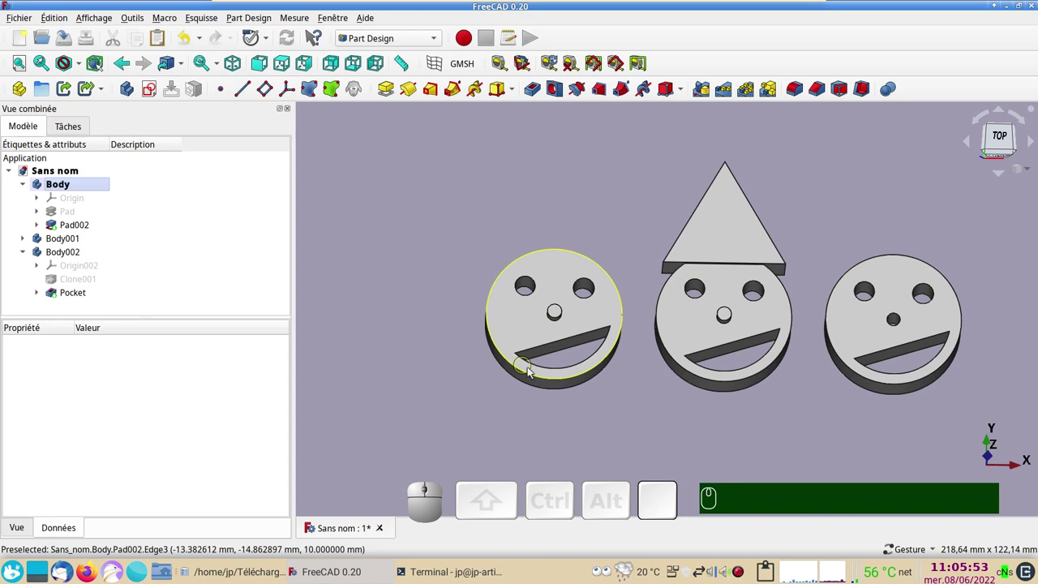
{"action": "scroll", "scroll_direction": "down", "scroll_amount": 3}
{"action": "left_click_drag", "start_coordinate": [486, 236], "coordinate": [470, 263]}
{"action": "right_click", "coordinate": [762, 216]}
{"action": "left_click_drag", "start_coordinate": [504, 249], "coordinate": [568, 221]}
{"action": "left_click_drag", "start_coordinate": [579, 220], "coordinate": [681, 324]}
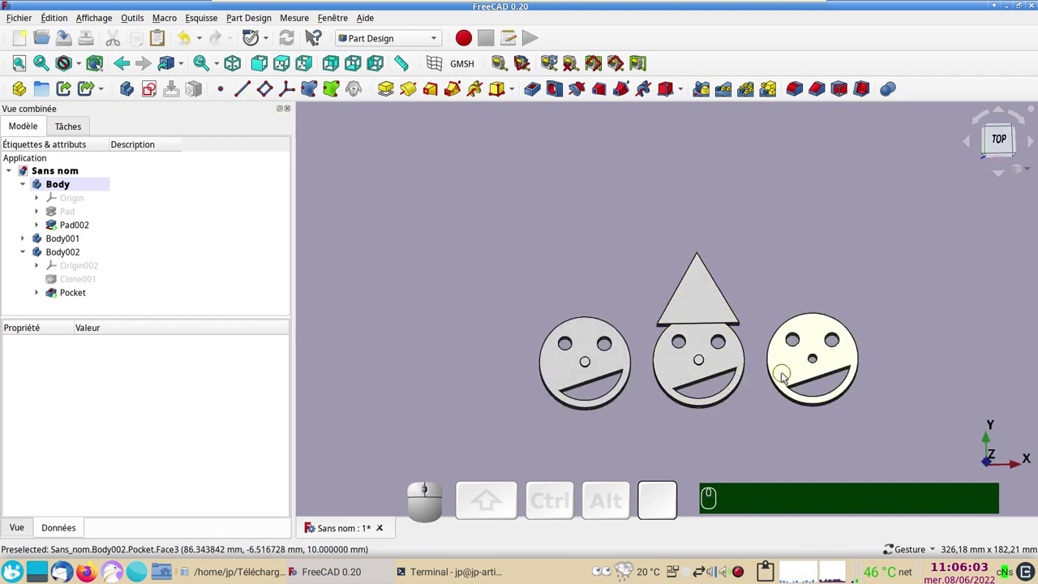
- Set the right-hand smiley's shape colour to orange in its Display properties
{"action": "left_click", "coordinate": [784, 377]}
{"action": "key", "text": "ctrl+d"}
{"action": "left_click", "coordinate": [221, 283]}
{"action": "left_click", "coordinate": [434, 207]}
- Set the left smiley's shape colour to pure yellow #ffff00 and close its display settings
{"action": "left_click", "coordinate": [654, 374]}
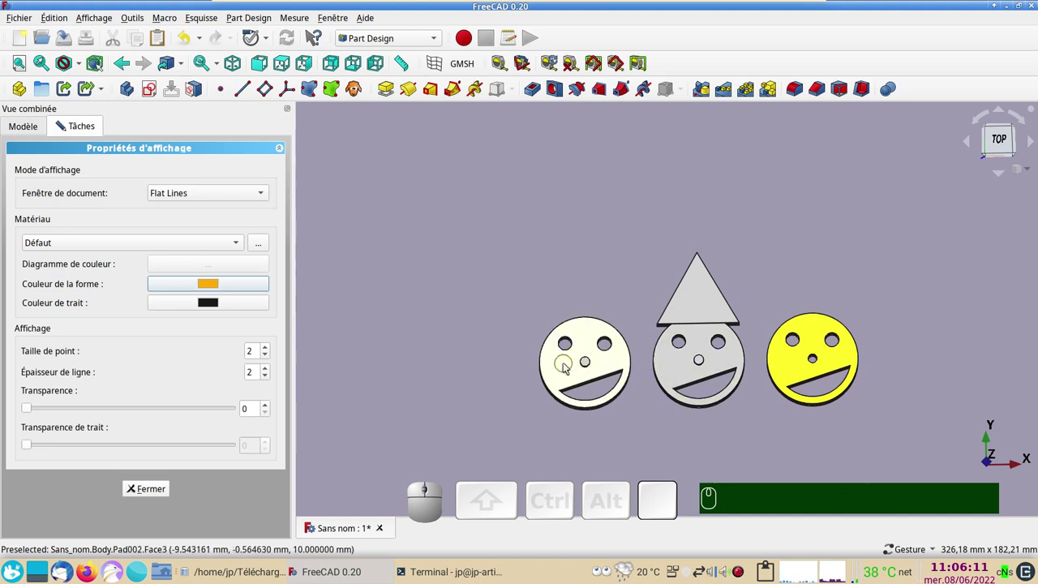
{"action": "left_click", "coordinate": [669, 368]}
{"action": "left_click", "coordinate": [215, 285]}
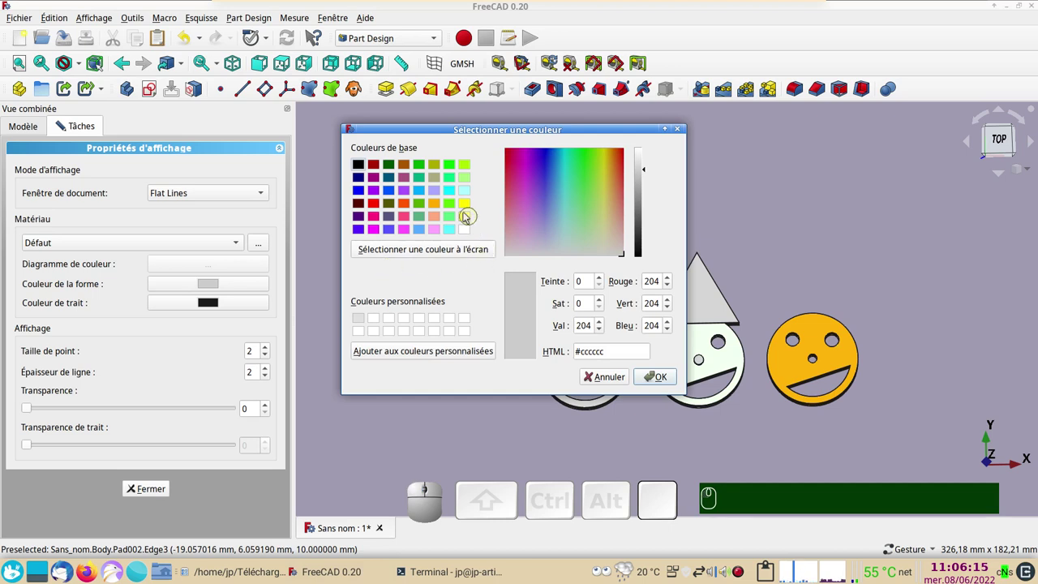
{"action": "left_click", "coordinate": [436, 208]}
{"action": "left_click", "coordinate": [655, 373]}
{"action": "left_click", "coordinate": [588, 341]}
{"action": "left_click", "coordinate": [223, 288]}
{"action": "left_click", "coordinate": [467, 207]}
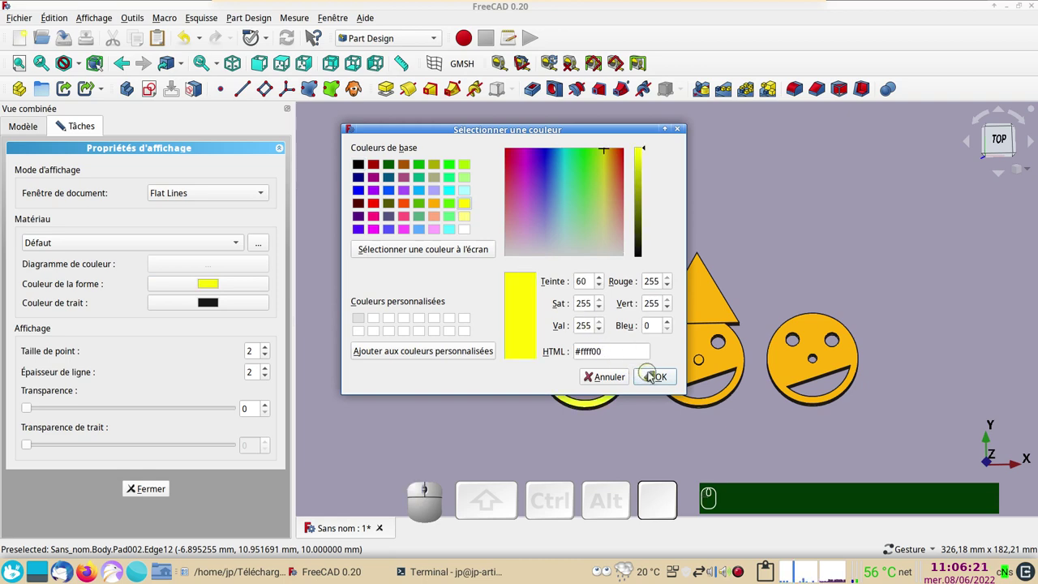
{"action": "left_click", "coordinate": [654, 374]}
{"action": "left_click", "coordinate": [167, 487]}
{"action": "left_click", "coordinate": [391, 339]}
{"action": "left_click", "coordinate": [758, 468]}
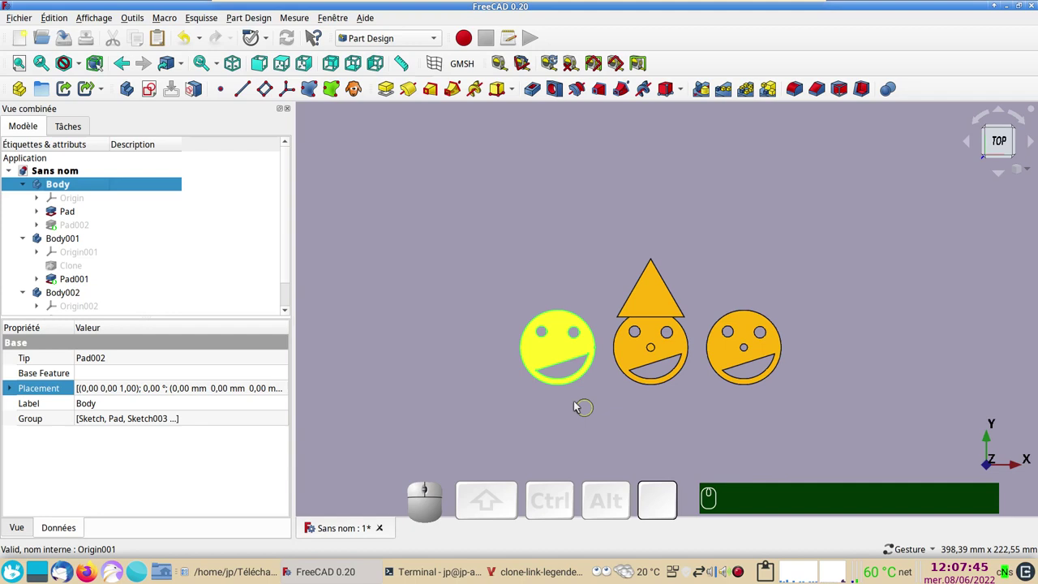
{"action": "scroll", "scroll_direction": "up", "scroll_amount": 3}
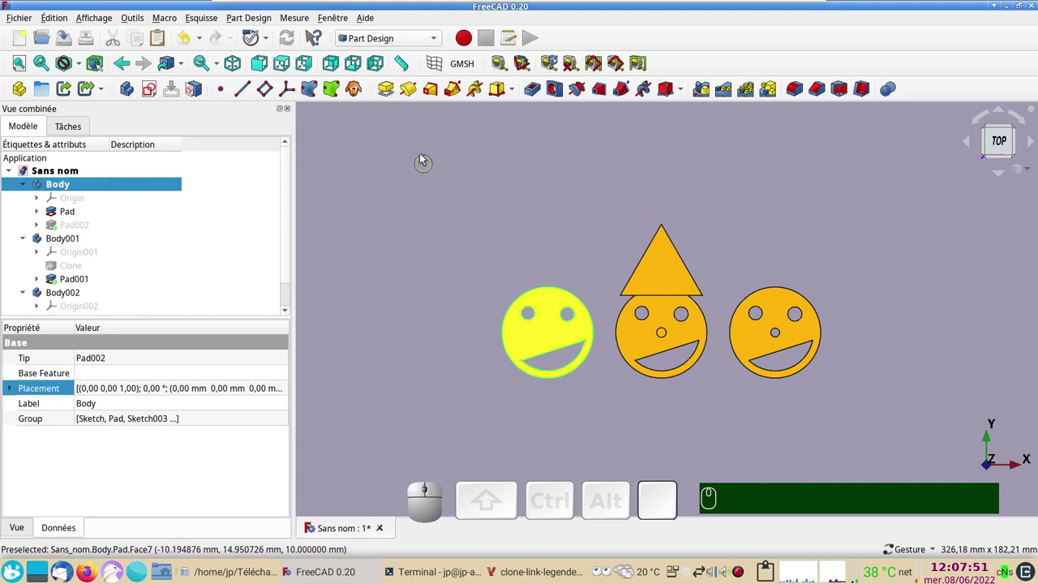
{"action": "right_click", "coordinate": [715, 433]}
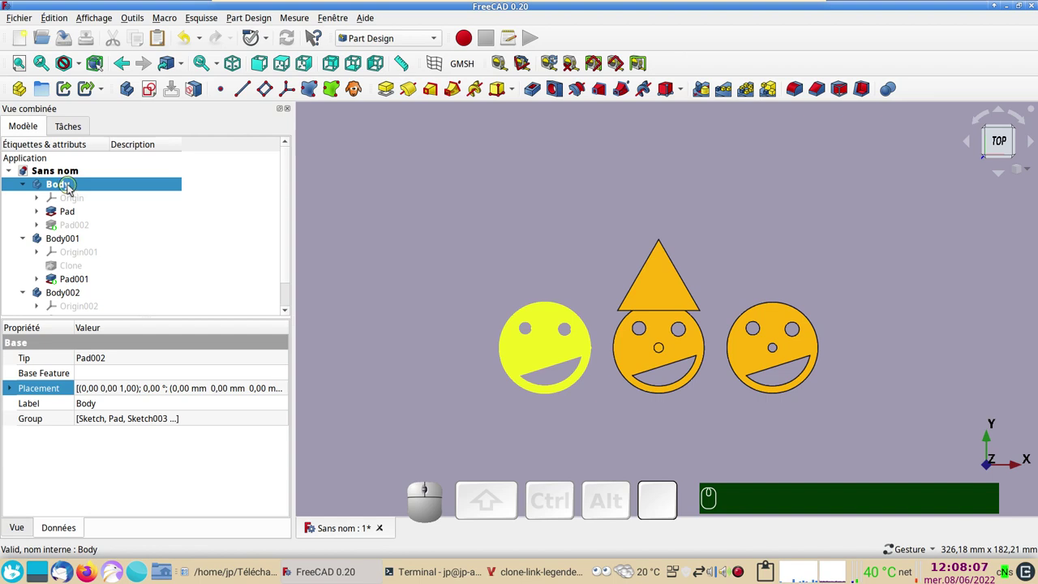
{"action": "left_click", "coordinate": [73, 186]}
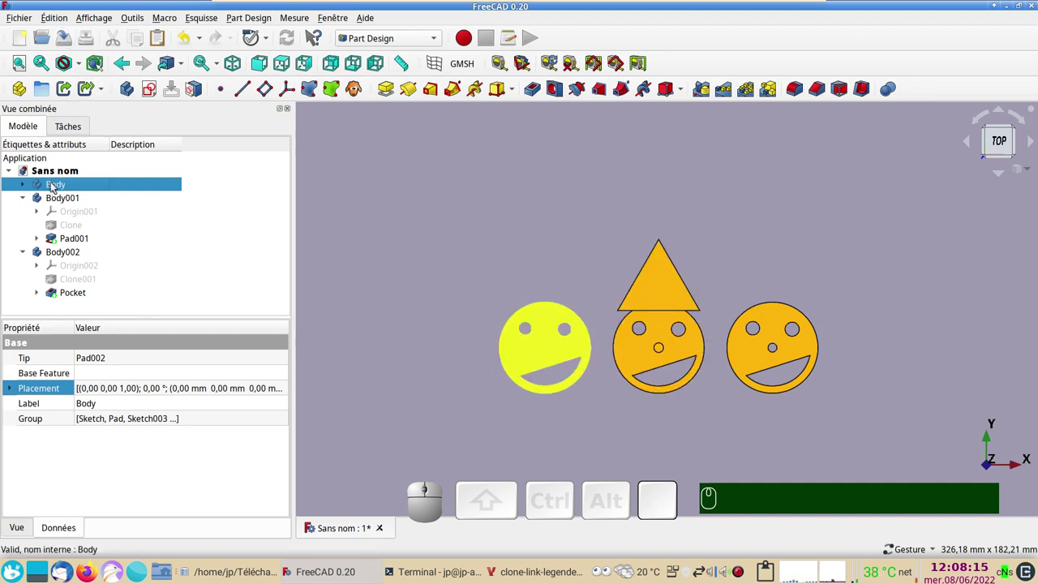
{"action": "left_click", "coordinate": [62, 187]}
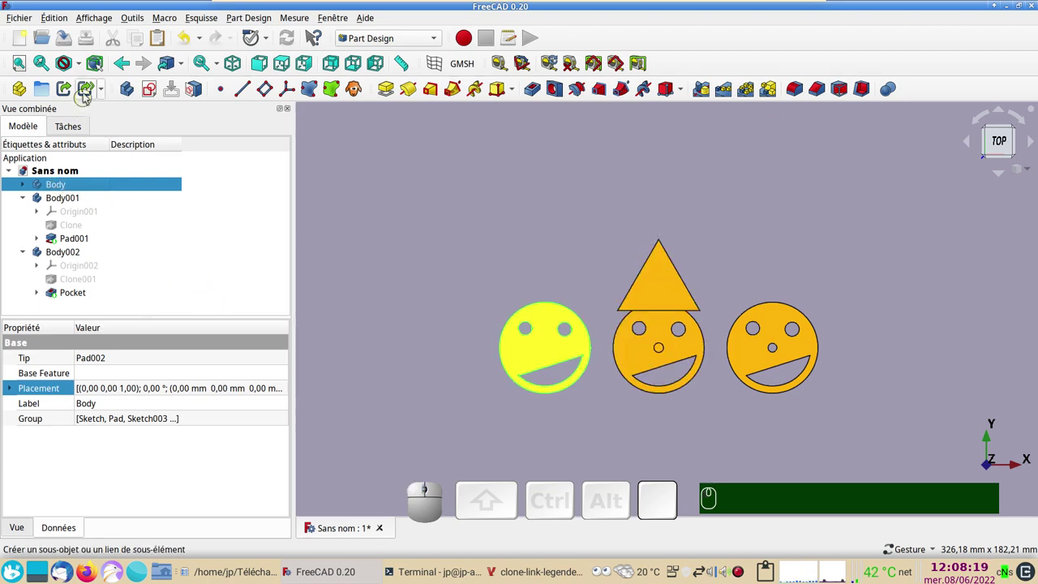
- Duplicate the left smiley body as Body003 with a 50 mm Y translation above the original
{"action": "left_click", "coordinate": [60, 16]}
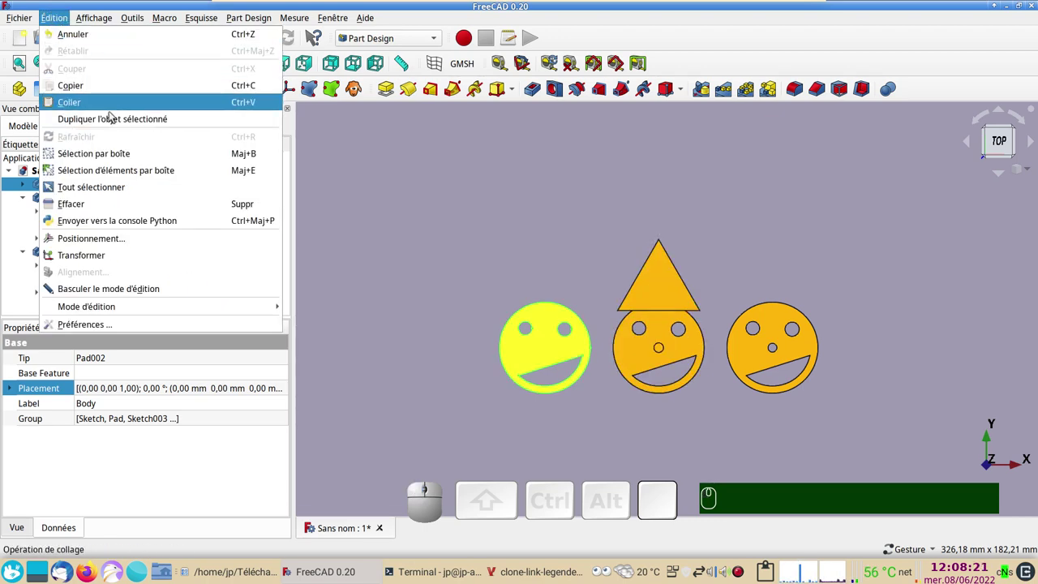
{"action": "left_click", "coordinate": [116, 124]}
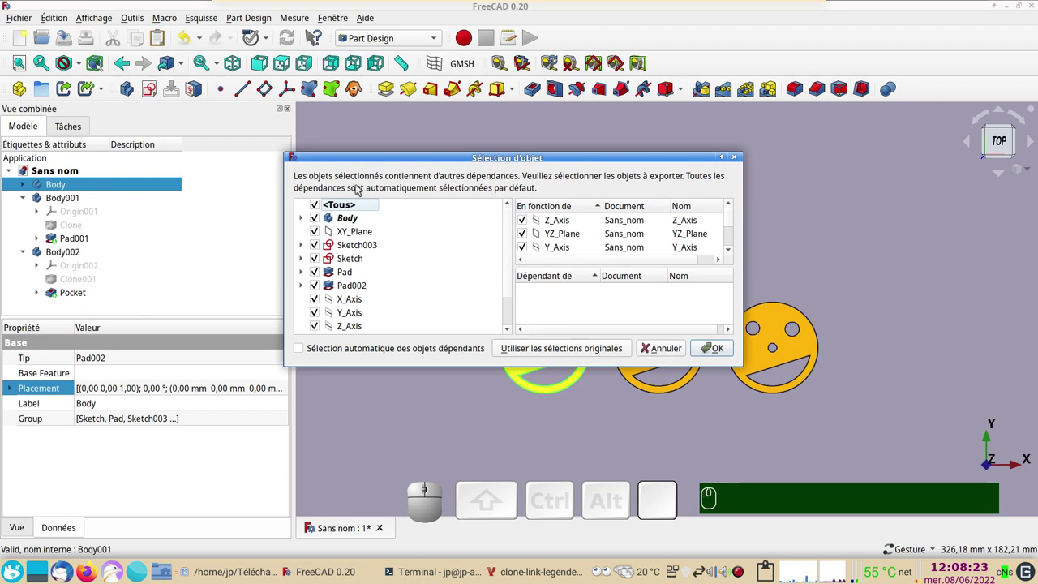
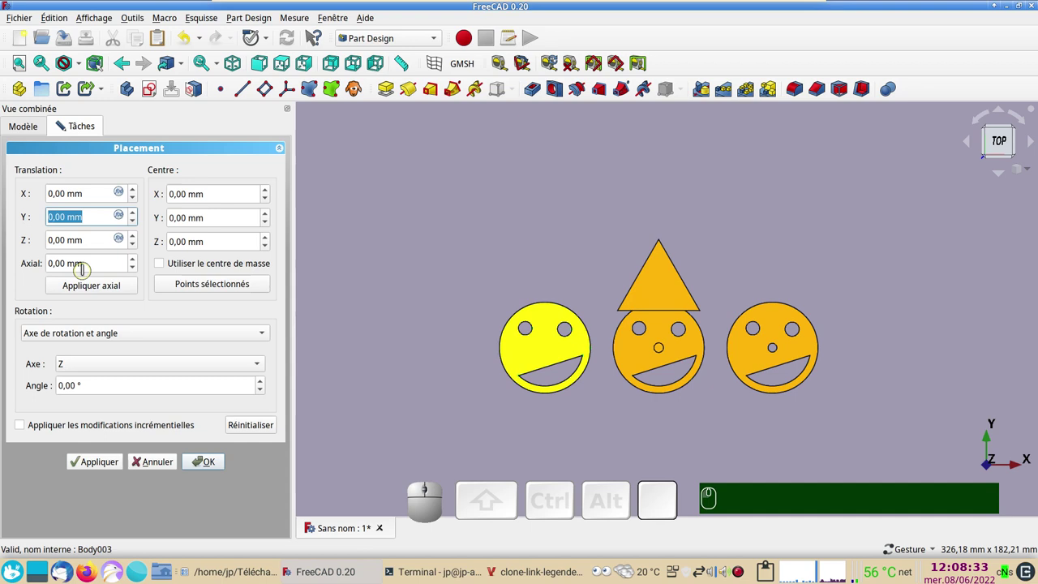
{"action": "key", "text": "KP_5"}
{"action": "key", "text": "KP_0"}
{"action": "key", "text": "KP_Enter"}
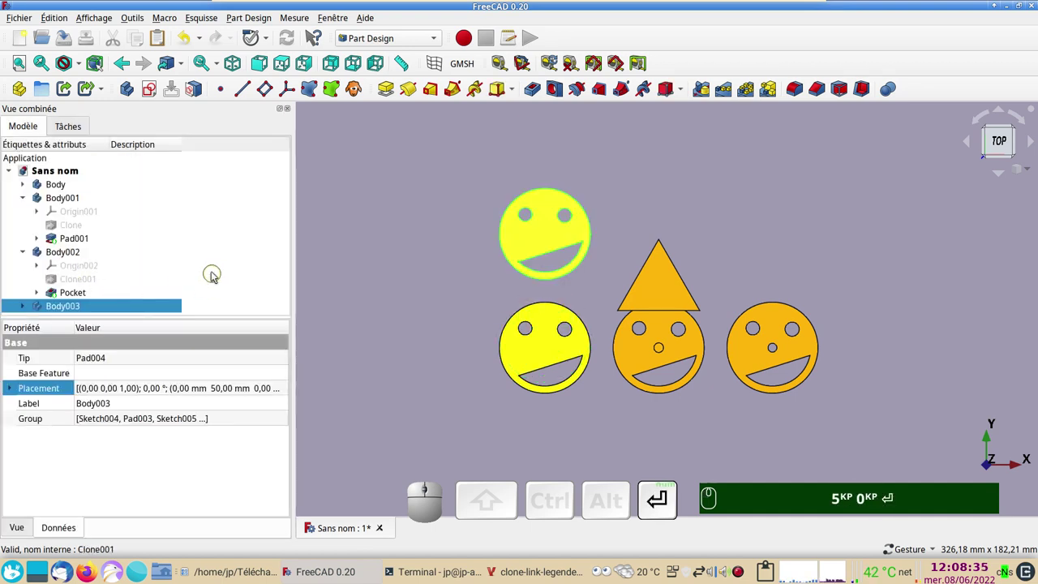
{"action": "scroll", "scroll_direction": "down", "scroll_amount": 3}
{"action": "left_click", "coordinate": [23, 308]}
{"action": "scroll", "scroll_direction": "down", "scroll_amount": 3}
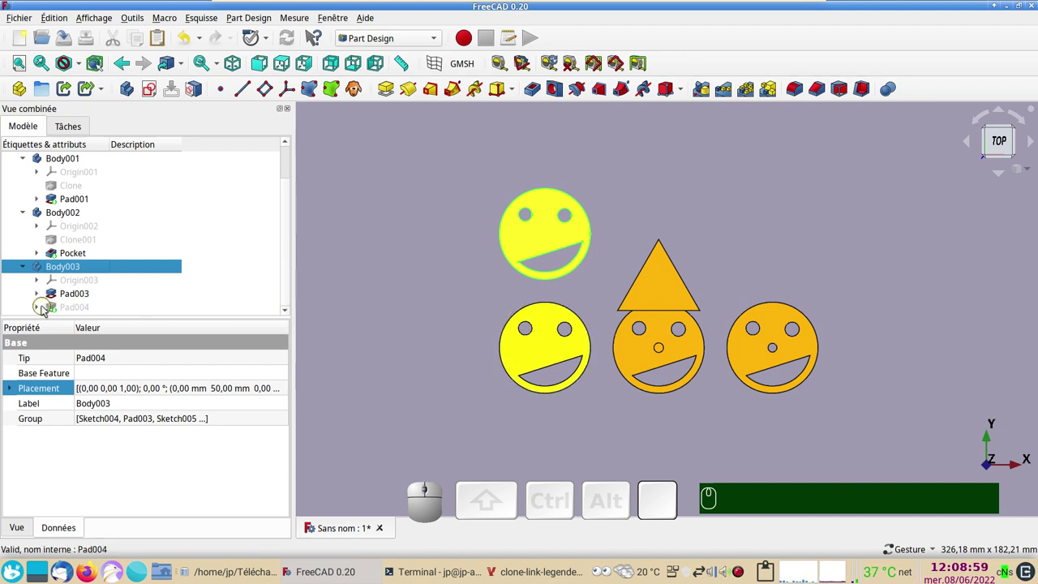
- Make the nose pads Pad004 and Pad002 visible on both yellow smileys
{"action": "scroll", "scroll_direction": "down", "scroll_amount": 3}
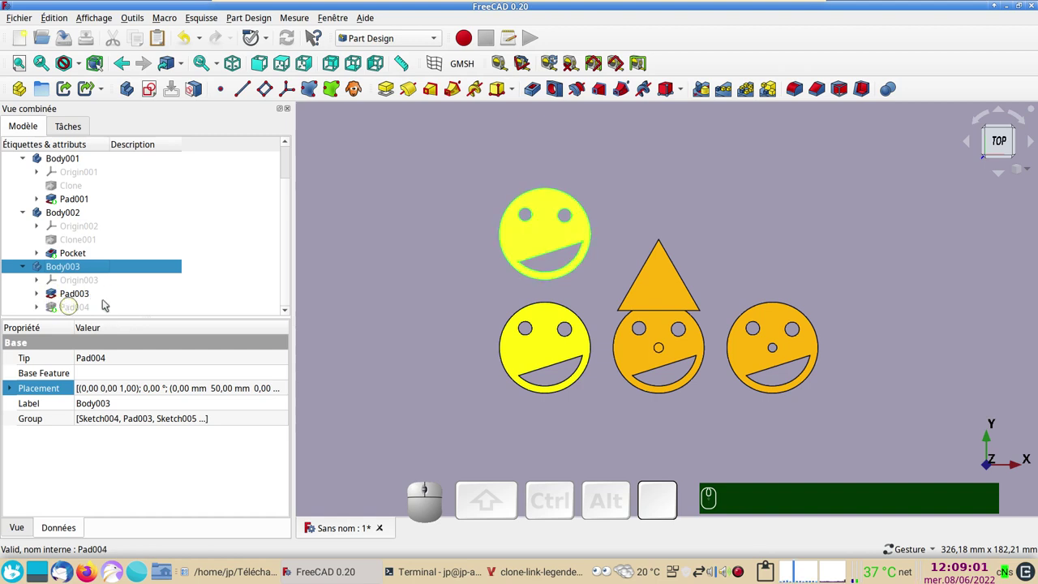
{"action": "left_click", "coordinate": [56, 307]}
{"action": "key", "text": "space"}
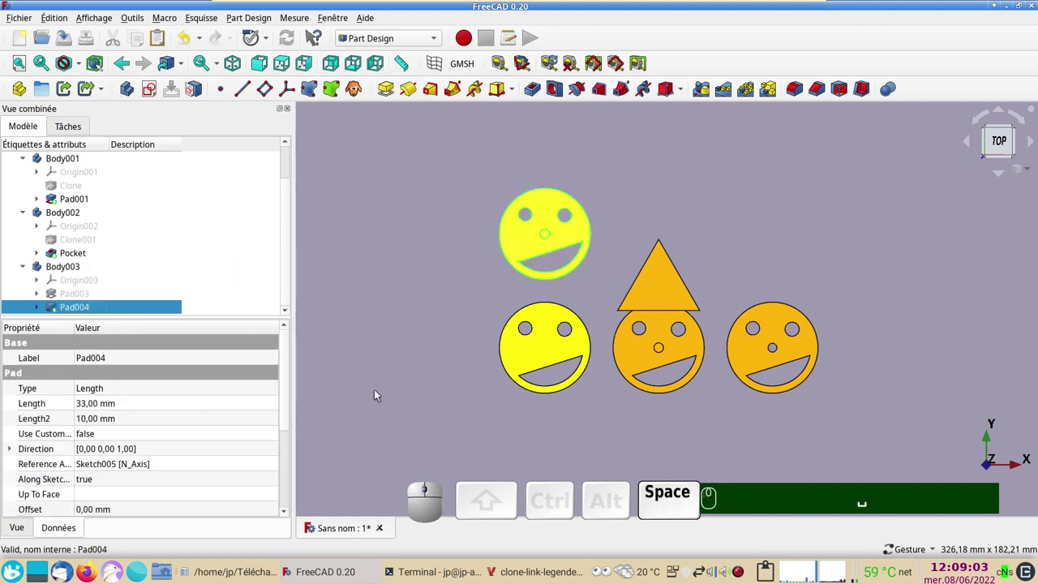
{"action": "left_click", "coordinate": [411, 402]}
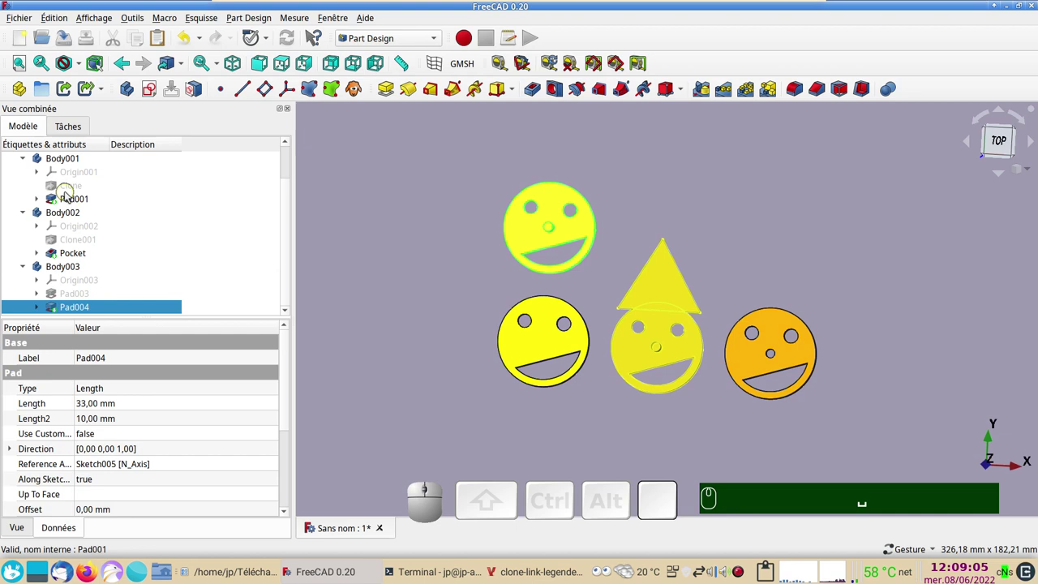
{"action": "left_click", "coordinate": [534, 347]}
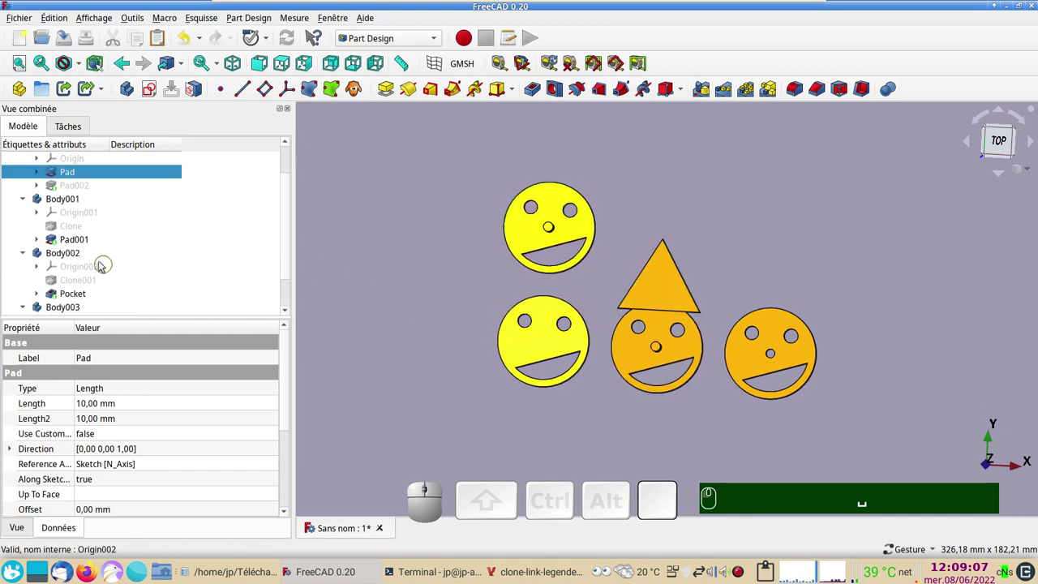
{"action": "left_click", "coordinate": [72, 190]}
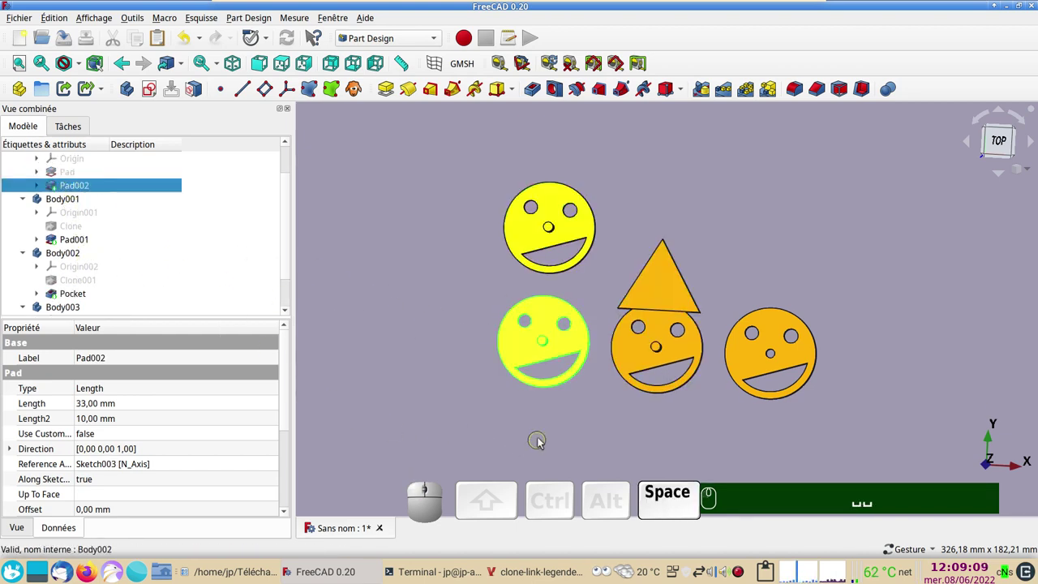
{"action": "left_click", "coordinate": [536, 432]}
- Switch to an angled isometric view and select Body003, the top copy
{"action": "left_click", "coordinate": [771, 442]}
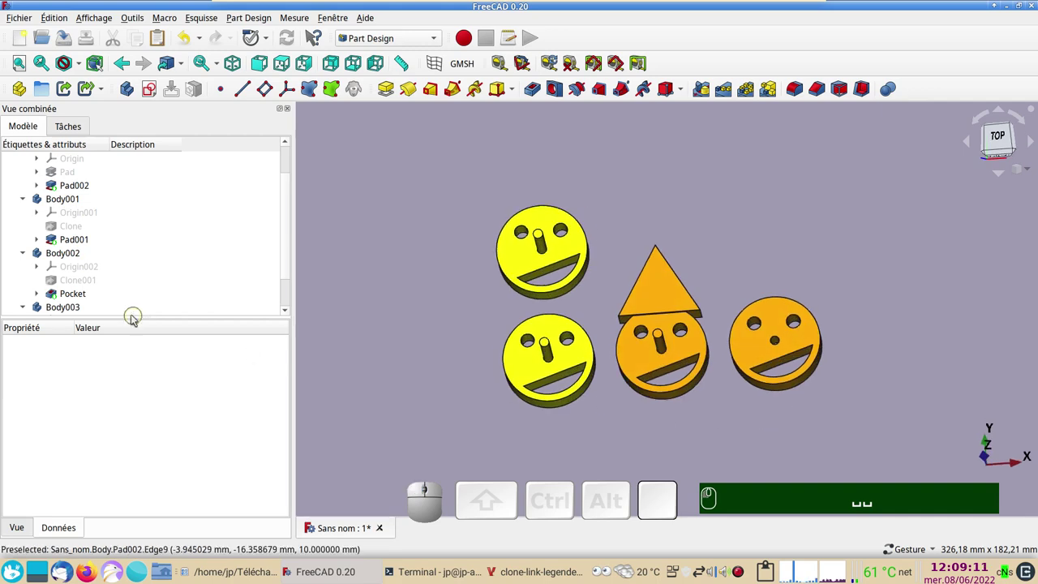
{"action": "left_click", "coordinate": [86, 310]}
- Set Body003's shape colour to pink in its display settings and close them
{"action": "key", "text": "ctrl+d"}
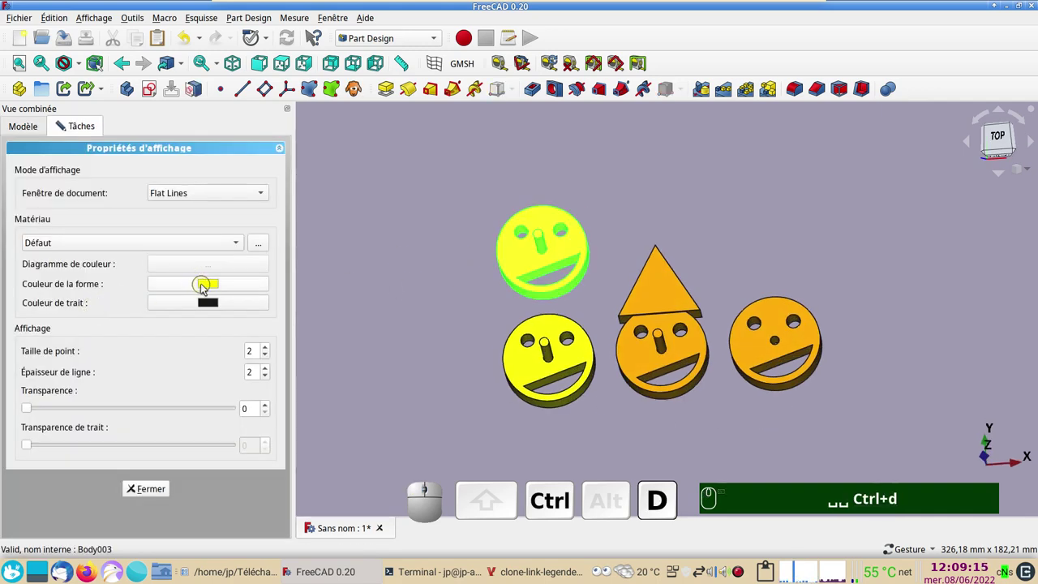
{"action": "left_click", "coordinate": [204, 287]}
{"action": "left_click", "coordinate": [205, 287]}
{"action": "left_click", "coordinate": [440, 234]}
{"action": "left_click", "coordinate": [674, 379]}
{"action": "left_click", "coordinate": [155, 490]}
{"action": "left_click", "coordinate": [407, 368]}
{"action": "left_click", "coordinate": [28, 311]}
{"action": "scroll", "scroll_direction": "down", "scroll_amount": 3}
{"action": "left_click", "coordinate": [28, 310]}
{"action": "scroll", "scroll_direction": "down", "scroll_amount": 3}
{"action": "left_click", "coordinate": [42, 294]}
- Inspect the top smiley's face sketch Sketch004 in the editor and close it
{"action": "left_click", "coordinate": [80, 309]}
{"action": "scroll", "scroll_direction": "up", "scroll_amount": 3}
{"action": "right_click", "coordinate": [451, 299]}
{"action": "left_click_drag", "start_coordinate": [555, 317], "coordinate": [565, 257]}
{"action": "left_click_drag", "start_coordinate": [593, 237], "coordinate": [470, 256]}
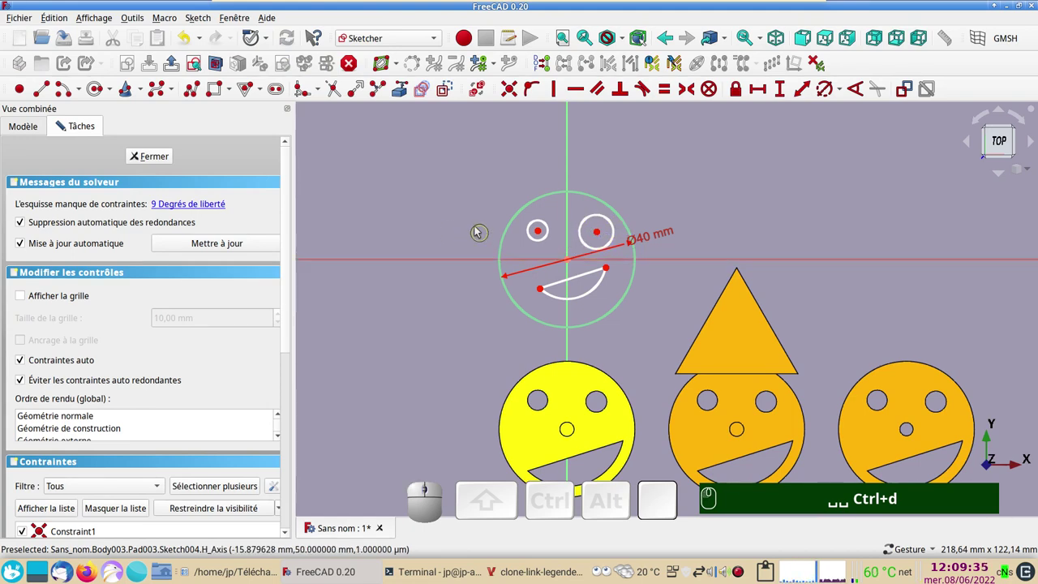
{"action": "left_click", "coordinate": [164, 156]}
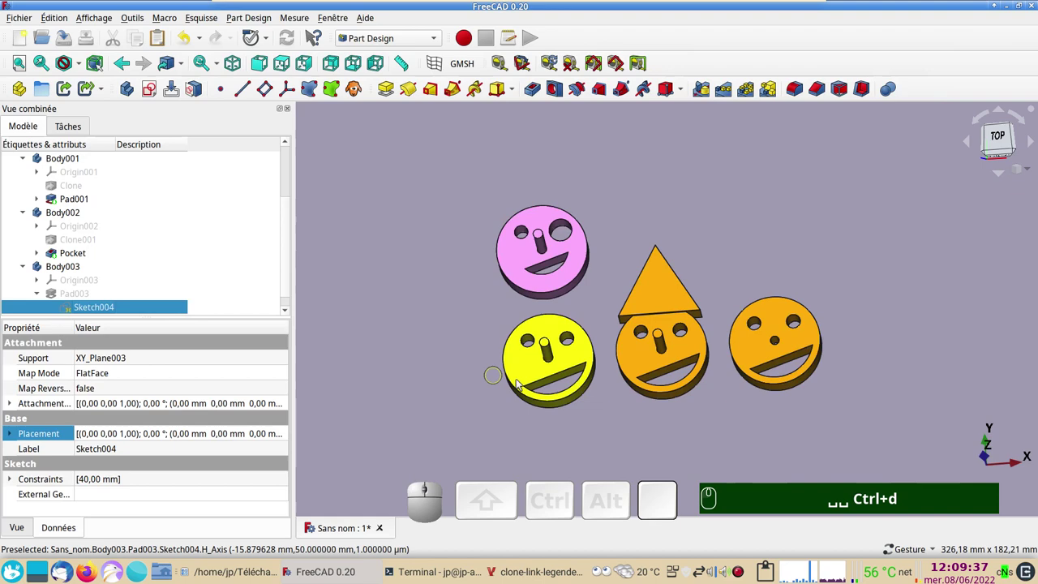
{"action": "left_click_drag", "start_coordinate": [738, 428], "coordinate": [662, 387]}
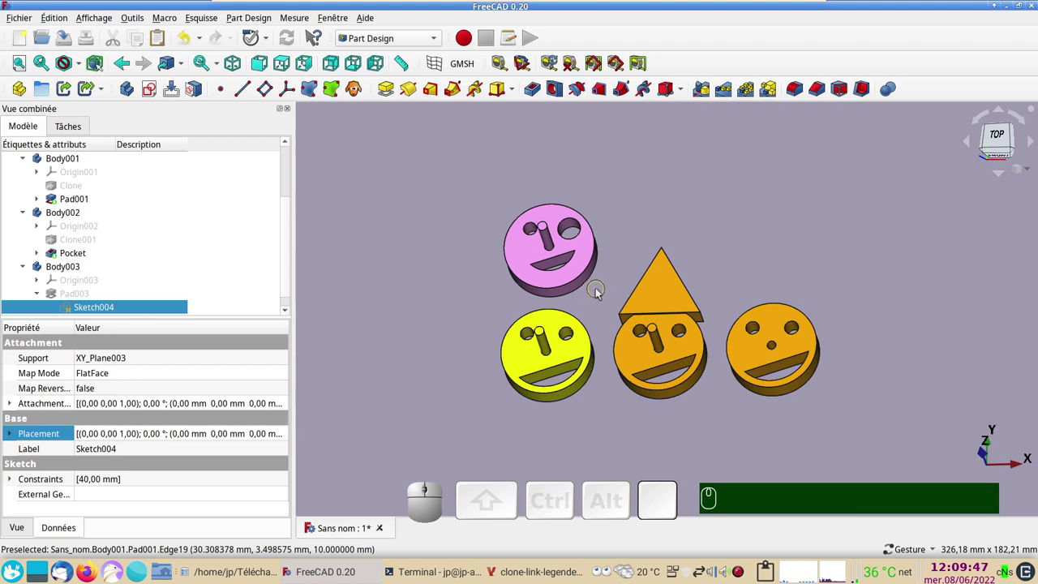
{"action": "left_click", "coordinate": [623, 440]}
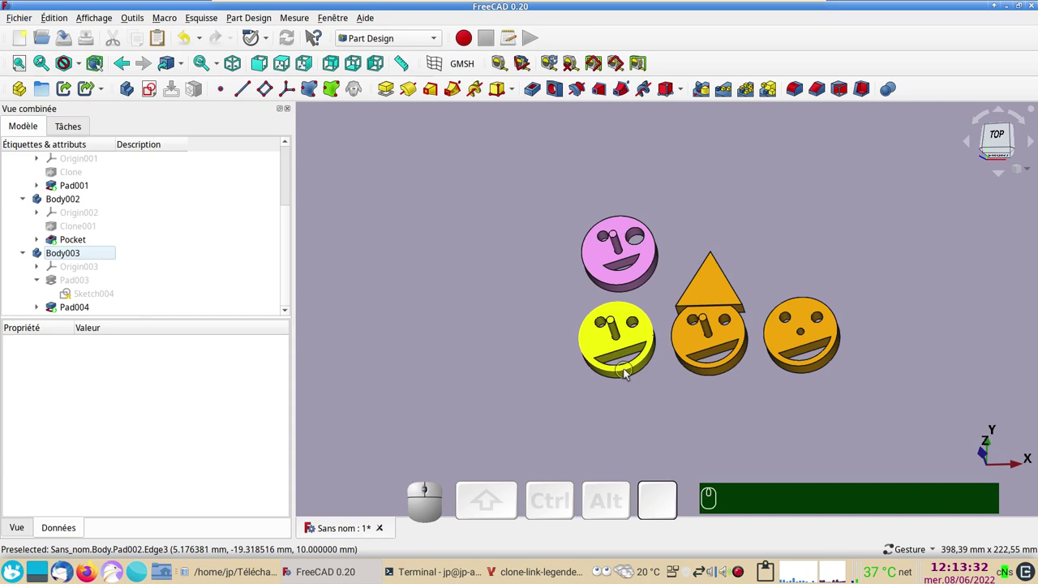
{"action": "scroll", "scroll_direction": "up", "scroll_amount": 3}
{"action": "left_click", "coordinate": [82, 190]}
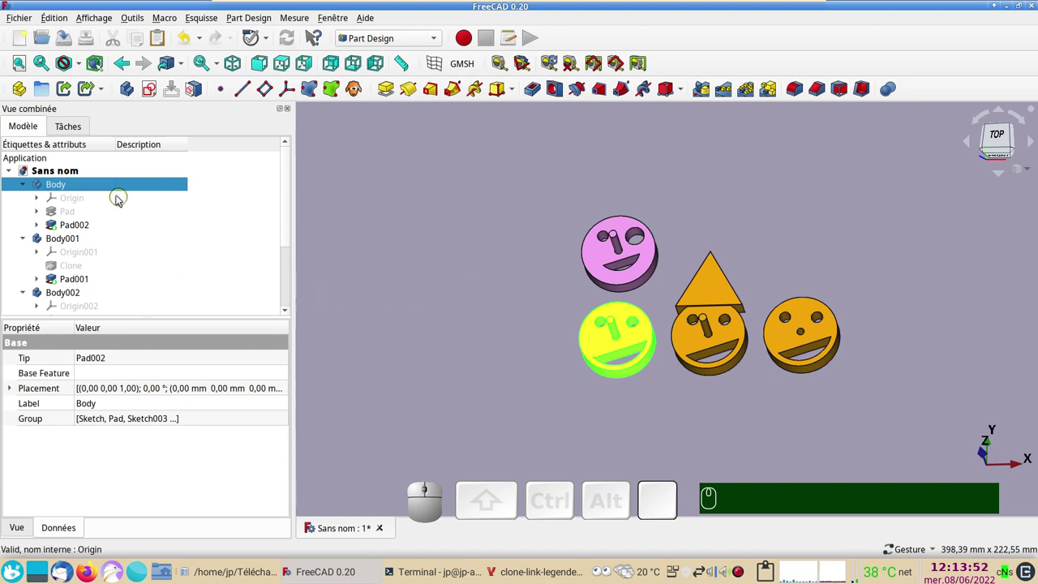
{"action": "left_click", "coordinate": [106, 189]}
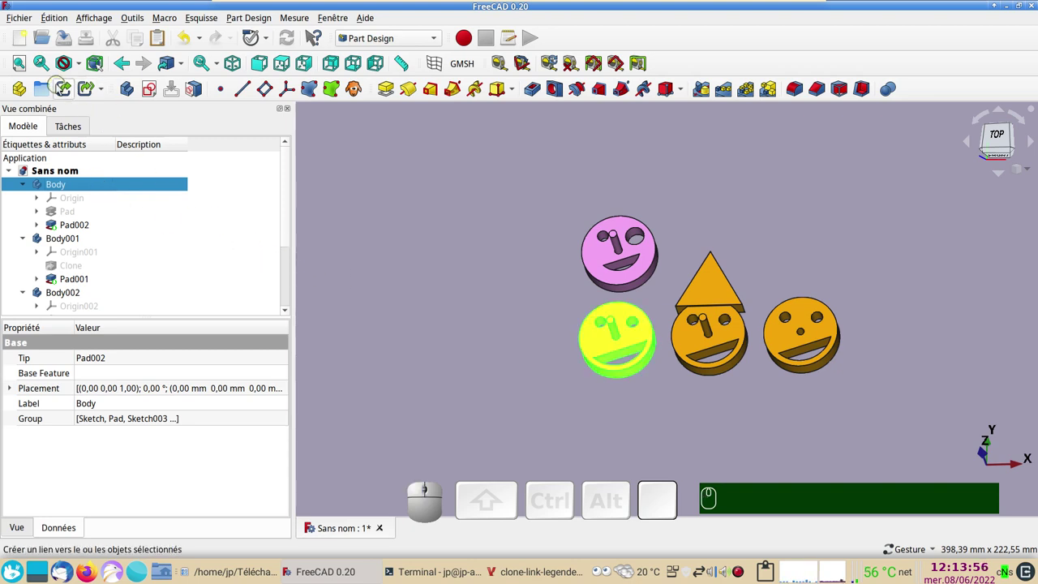
- Select the link Body004 and expand it to list Origin, Pad and Pad002
{"action": "left_click", "coordinate": [63, 88]}
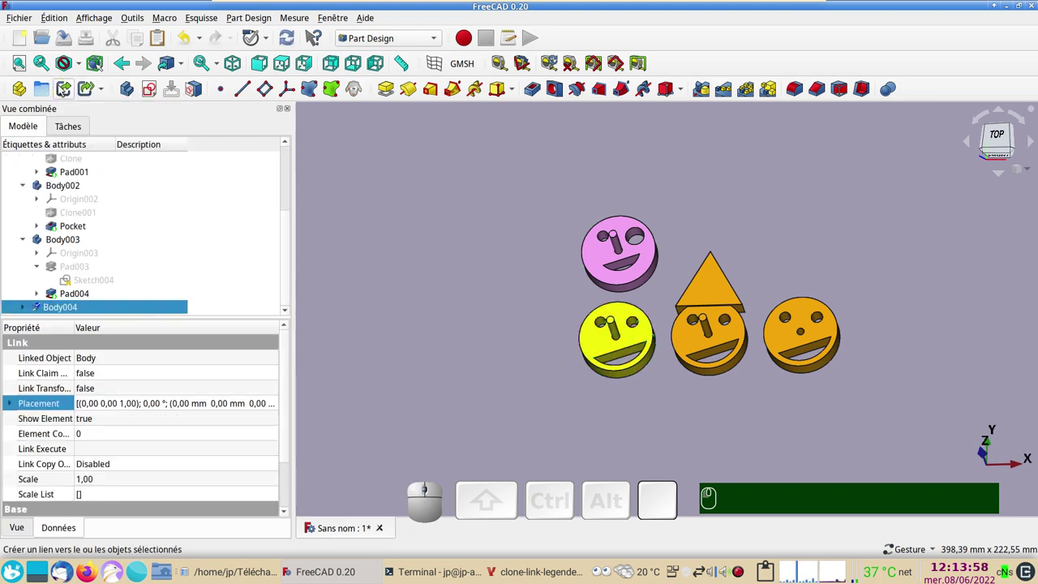
{"action": "left_click", "coordinate": [27, 310]}
{"action": "scroll", "scroll_direction": "down", "scroll_amount": 3}
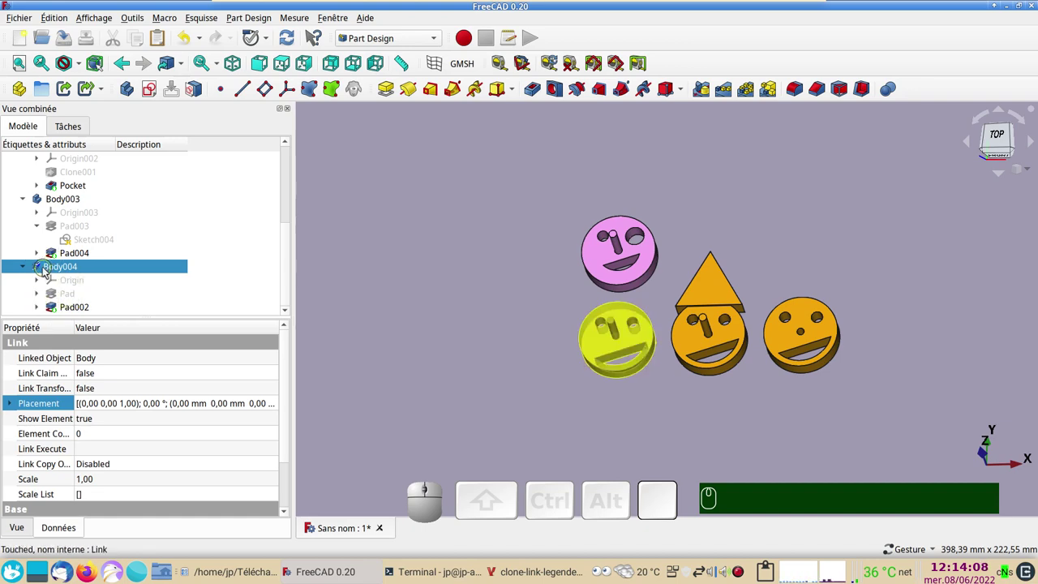
{"action": "scroll", "scroll_direction": "up", "scroll_amount": 3}
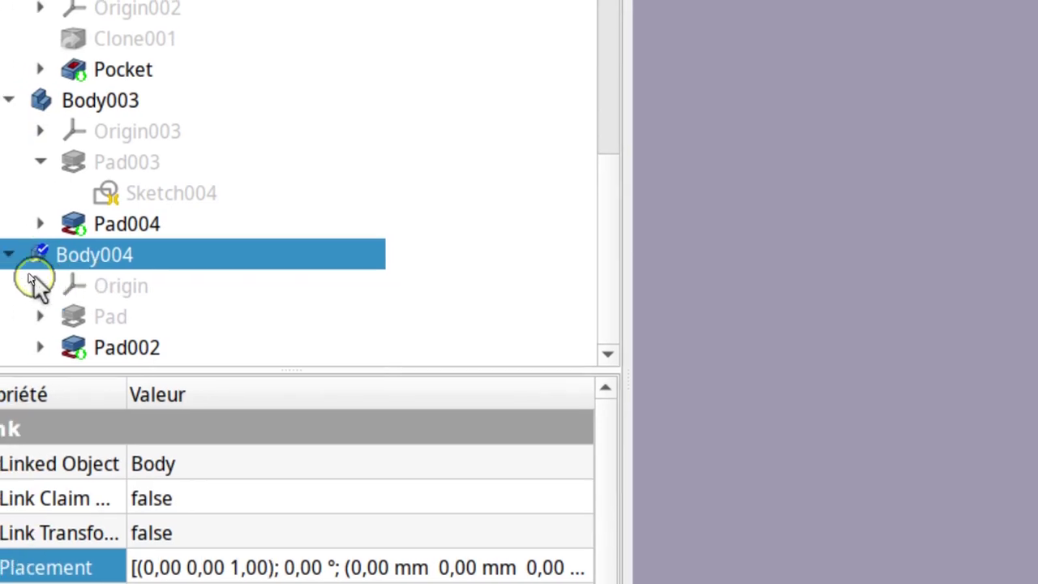
{"action": "scroll", "scroll_direction": "down", "scroll_amount": 3}
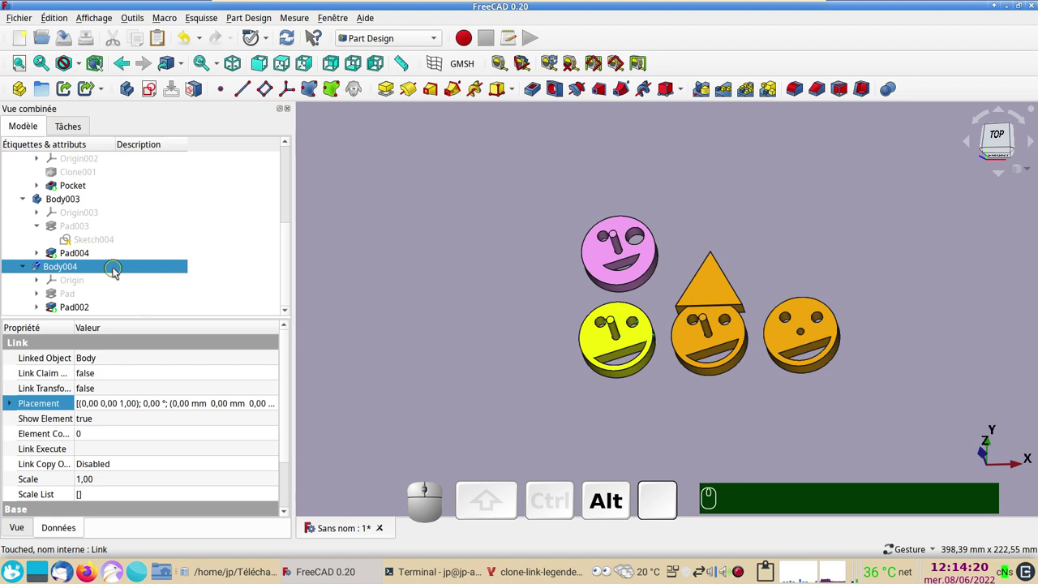
- Place the Body004 link at a -50 mm X translation beside the original
{"action": "left_click", "coordinate": [277, 405]}
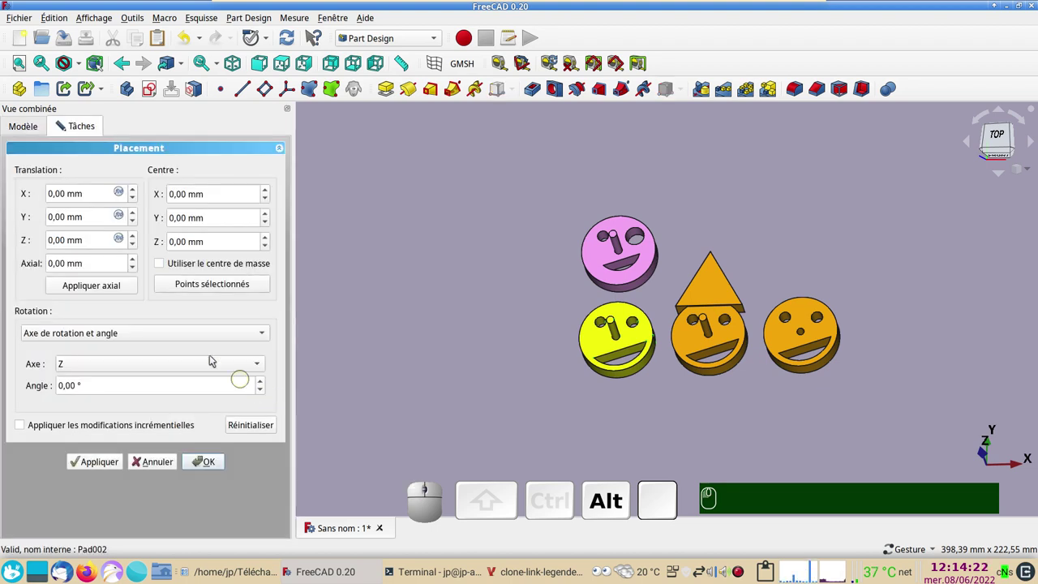
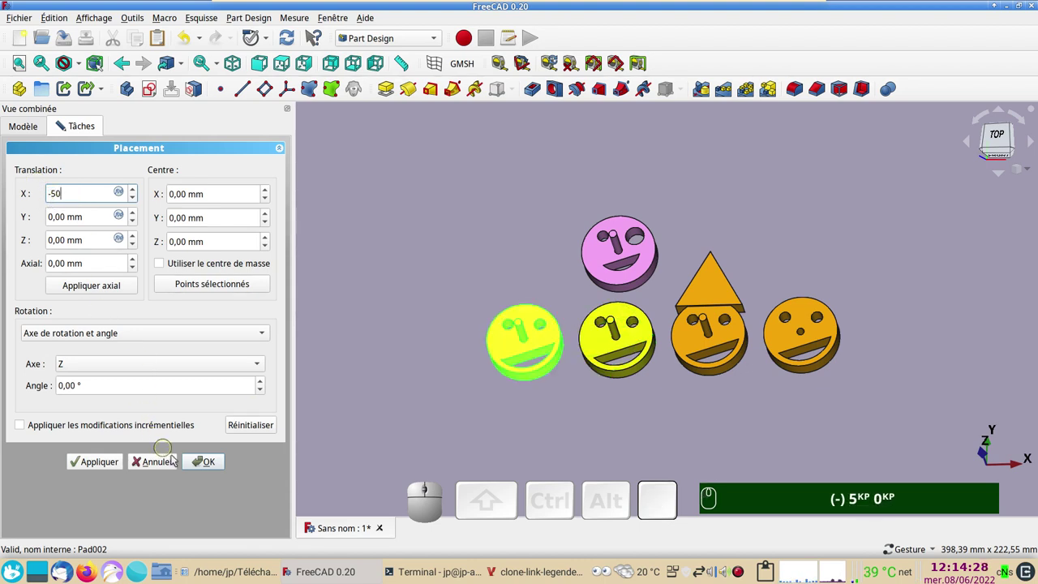
{"action": "left_click", "coordinate": [208, 462]}
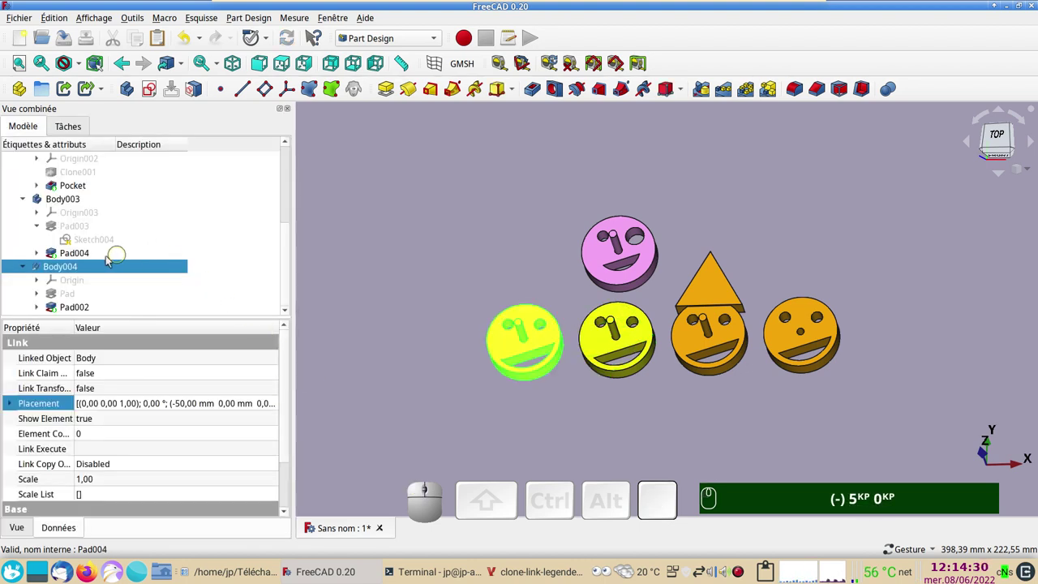
- Change the linked body's Pad length to -50, confirm it, then undo the change
{"action": "left_click", "coordinate": [61, 293]}
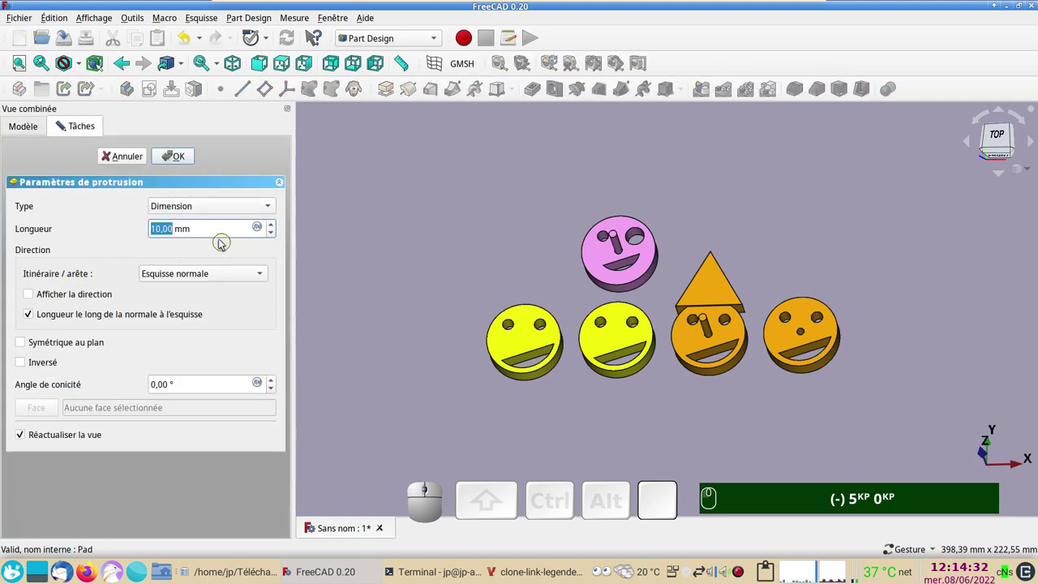
{"action": "scroll", "scroll_direction": "down", "scroll_amount": 3}
{"action": "type", "text": "(-) 5KP 0KP"}
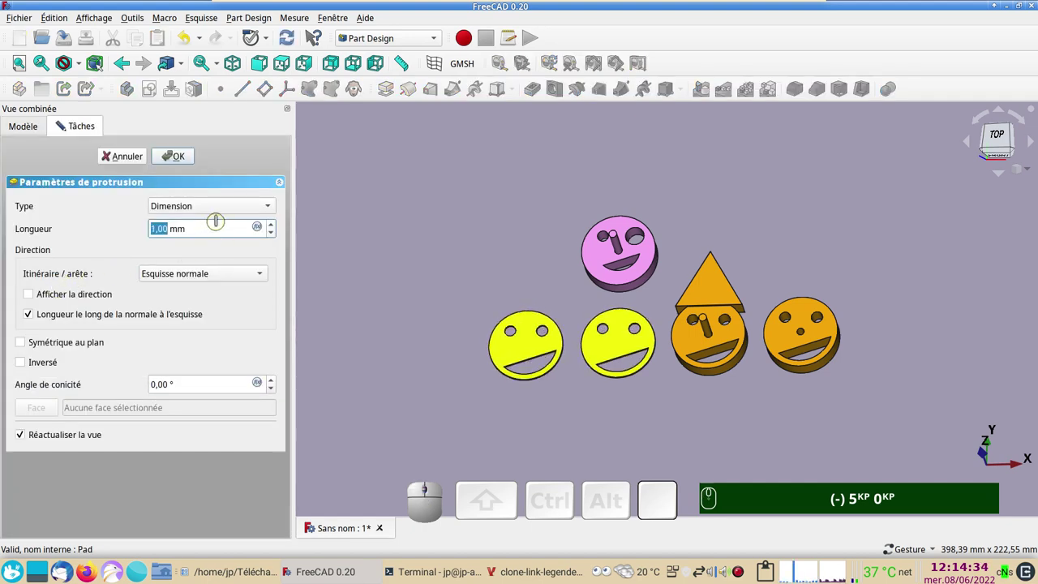
{"action": "left_click", "coordinate": [189, 160]}
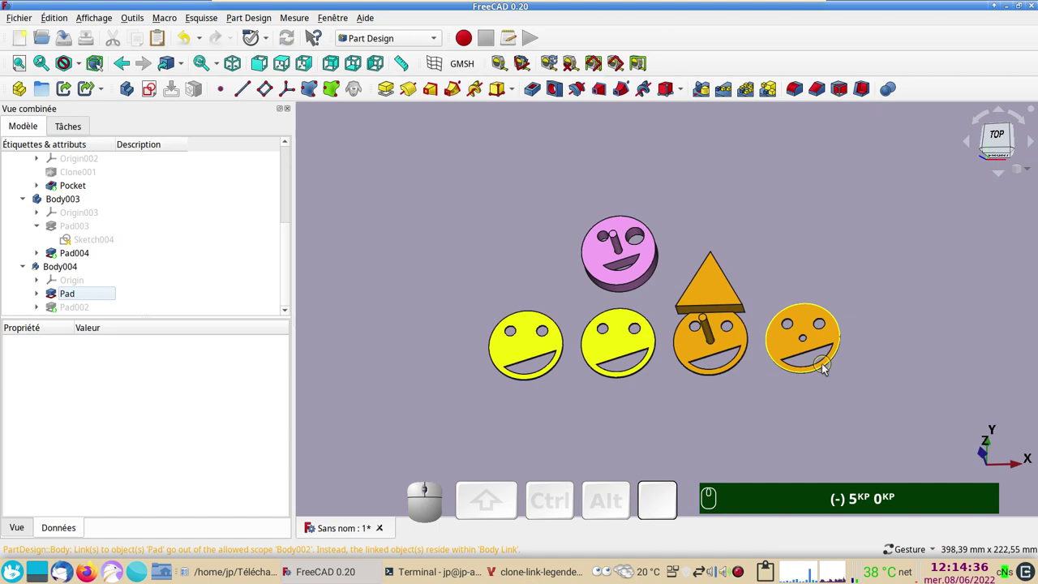
{"action": "left_click", "coordinate": [182, 36]}
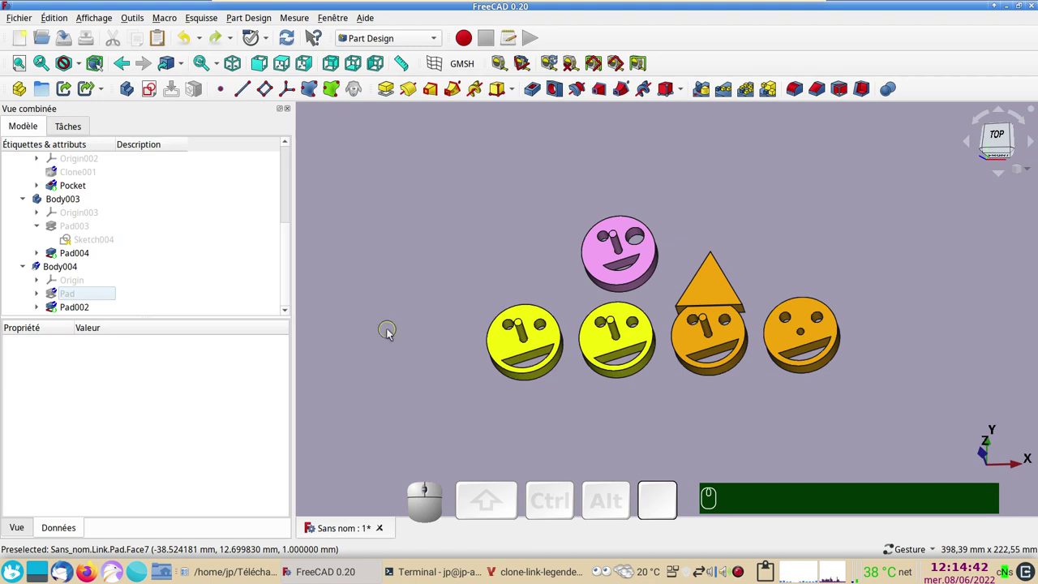
{"action": "scroll", "scroll_direction": "up", "scroll_amount": 3}
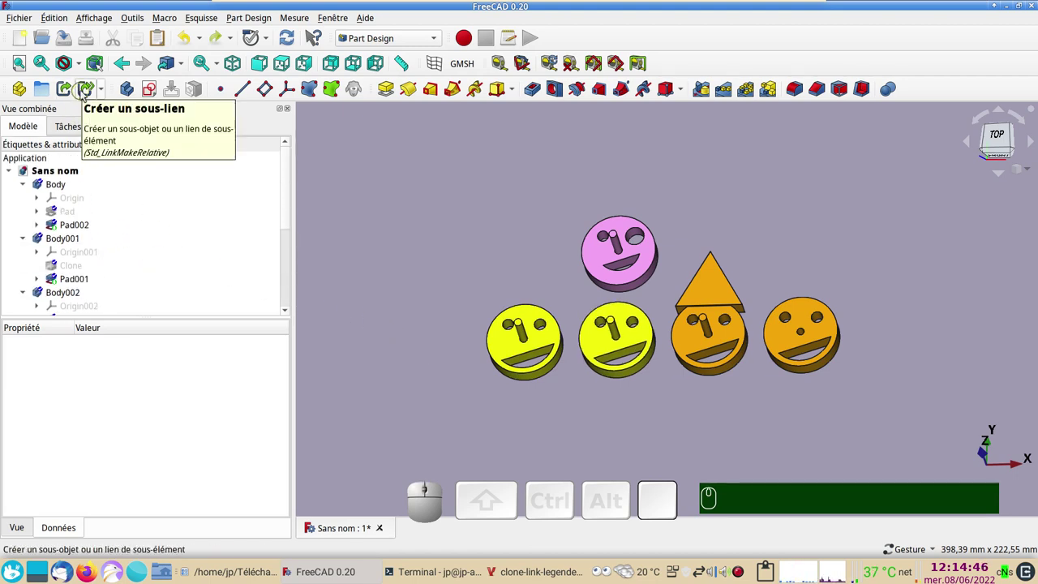
- Create a sub-link Pad005 to the Pad feature of the original smiley body
{"action": "left_click", "coordinate": [67, 187]}
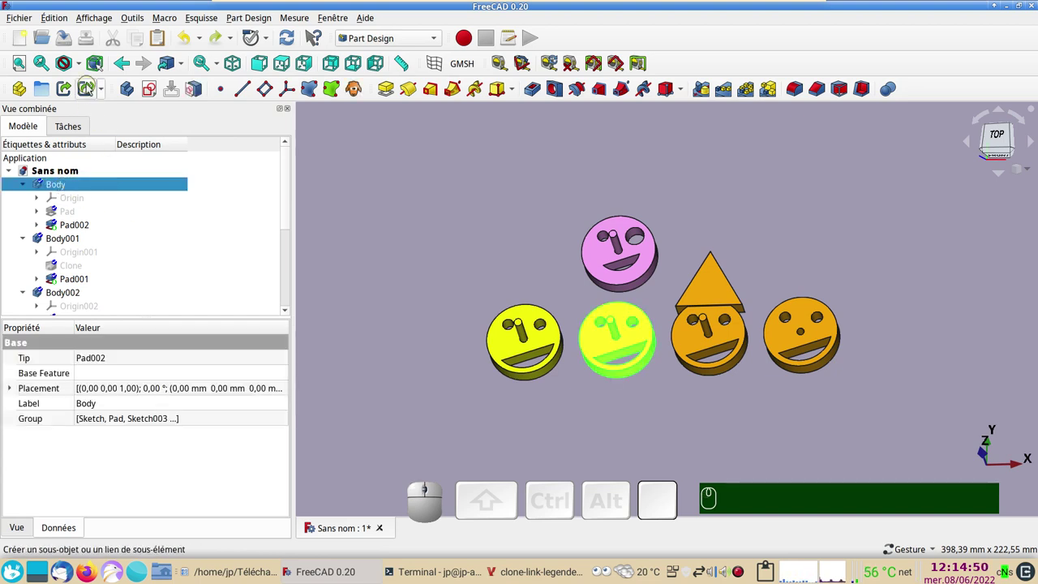
{"action": "left_click", "coordinate": [92, 87]}
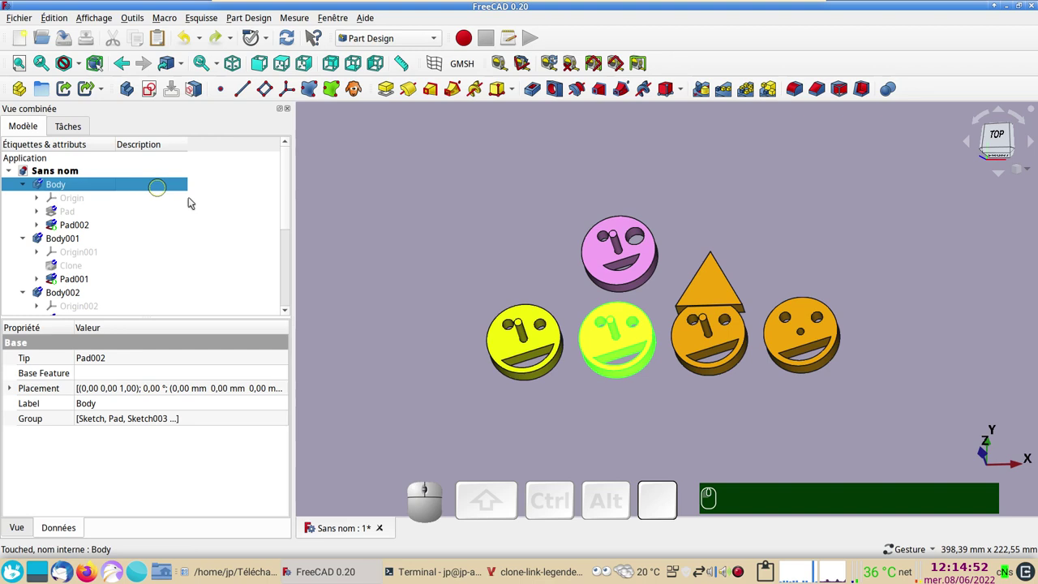
{"action": "left_click_drag", "start_coordinate": [291, 209], "coordinate": [148, 164]}
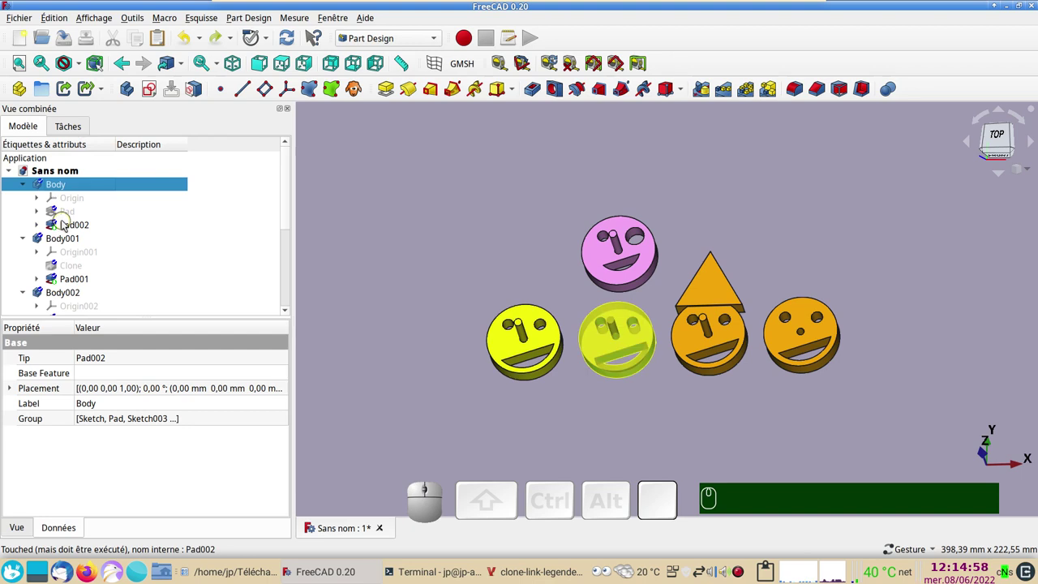
{"action": "left_click", "coordinate": [67, 211]}
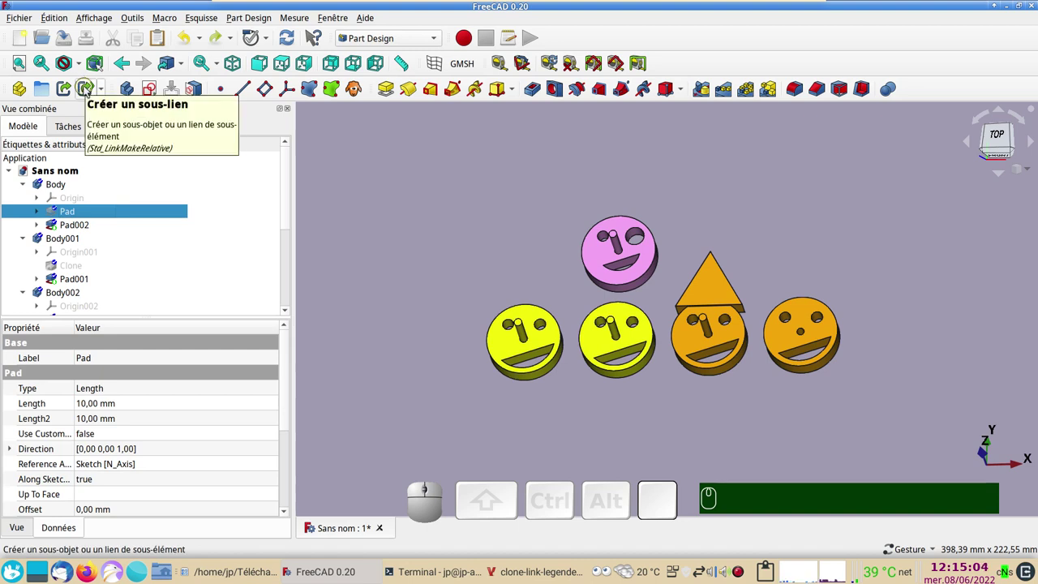
{"action": "left_click", "coordinate": [87, 90]}
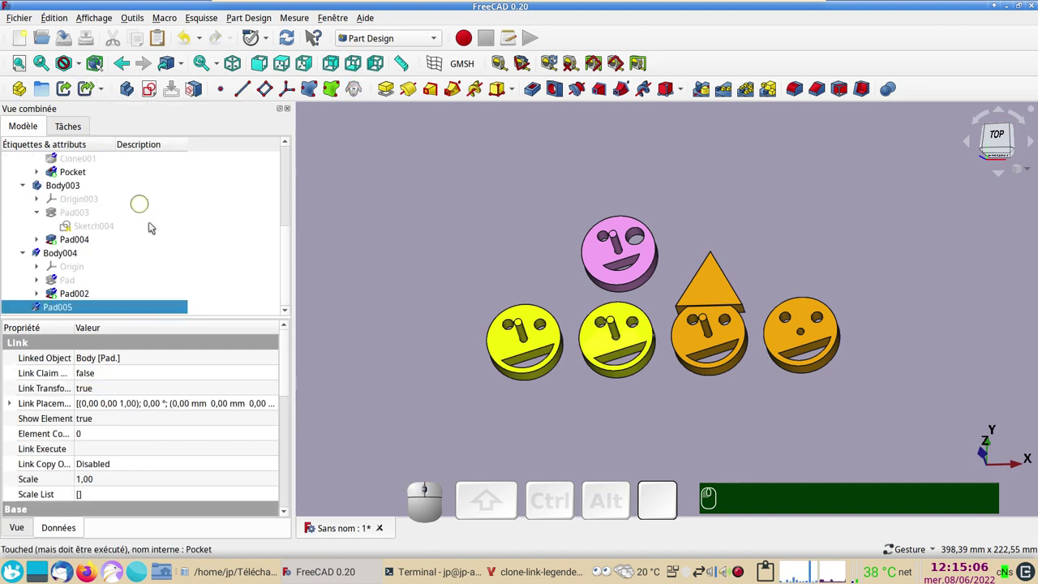
{"action": "scroll", "scroll_direction": "down", "scroll_amount": 3}
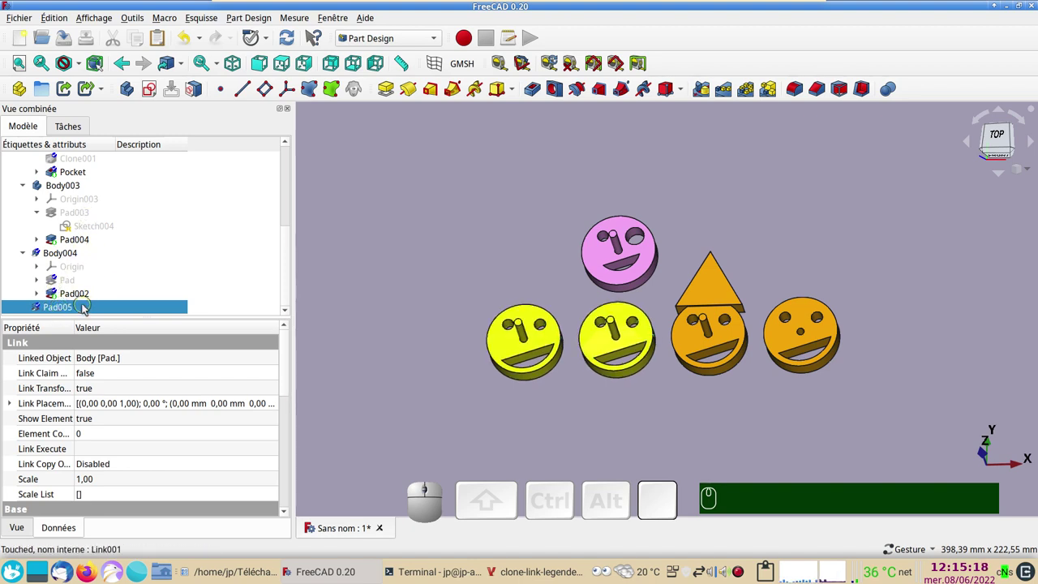
- Create a new body around the sub-link, then undo it so only Pad005 remains
{"action": "left_click", "coordinate": [127, 91]}
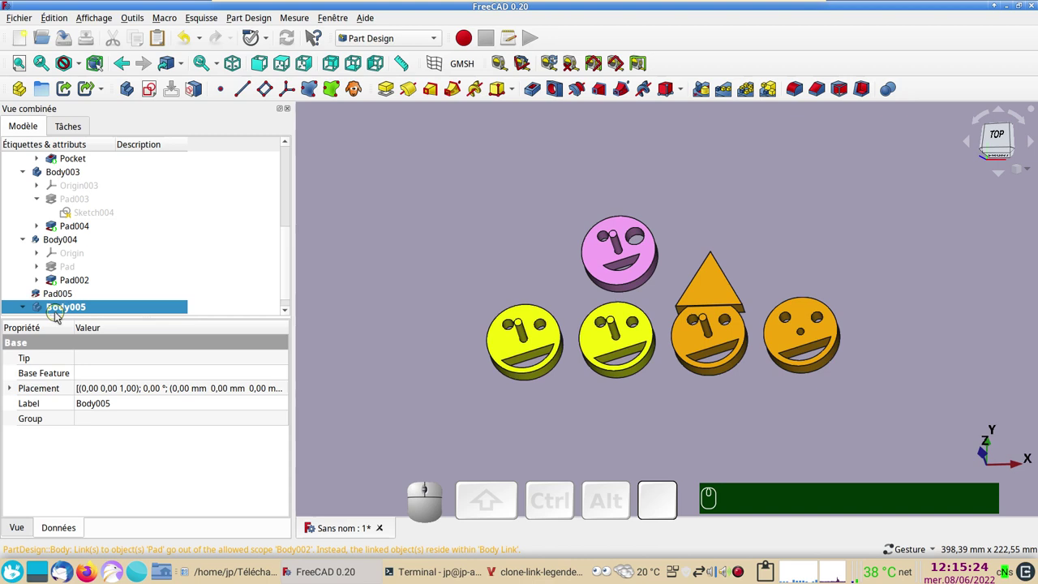
{"action": "left_click", "coordinate": [57, 298]}
{"action": "left_click", "coordinate": [57, 298]}
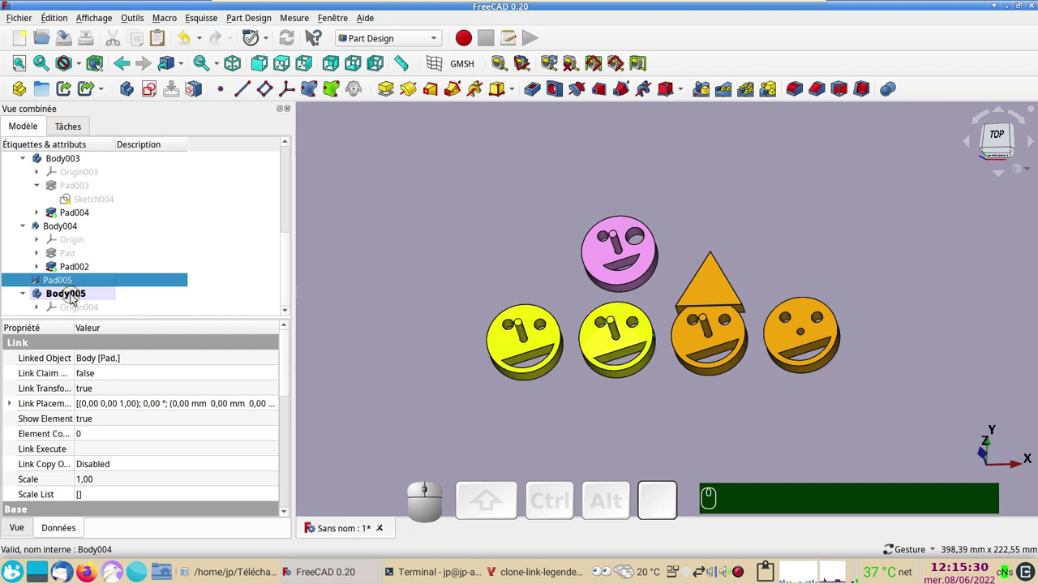
{"action": "left_click", "coordinate": [189, 43]}
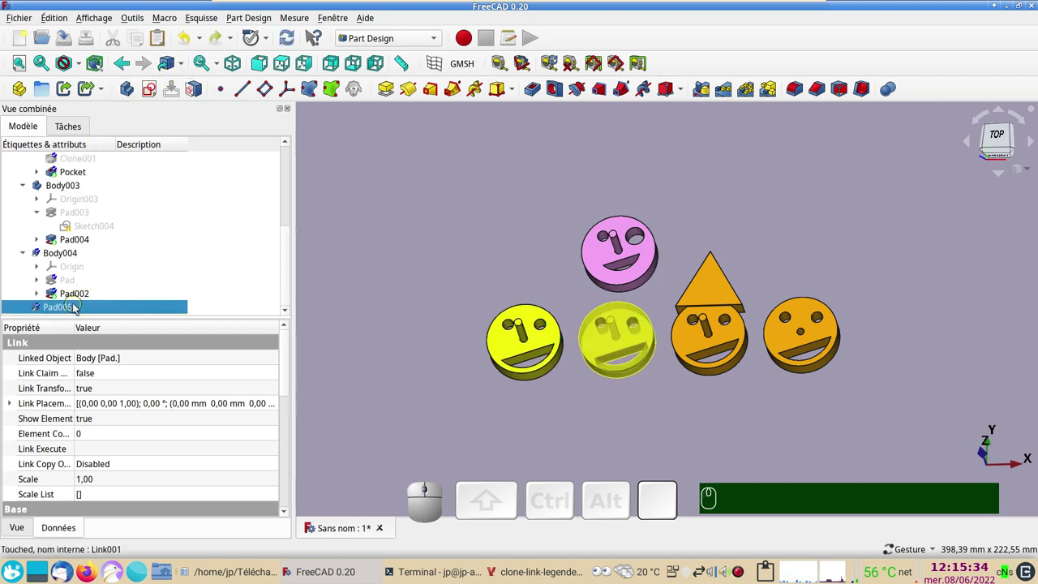
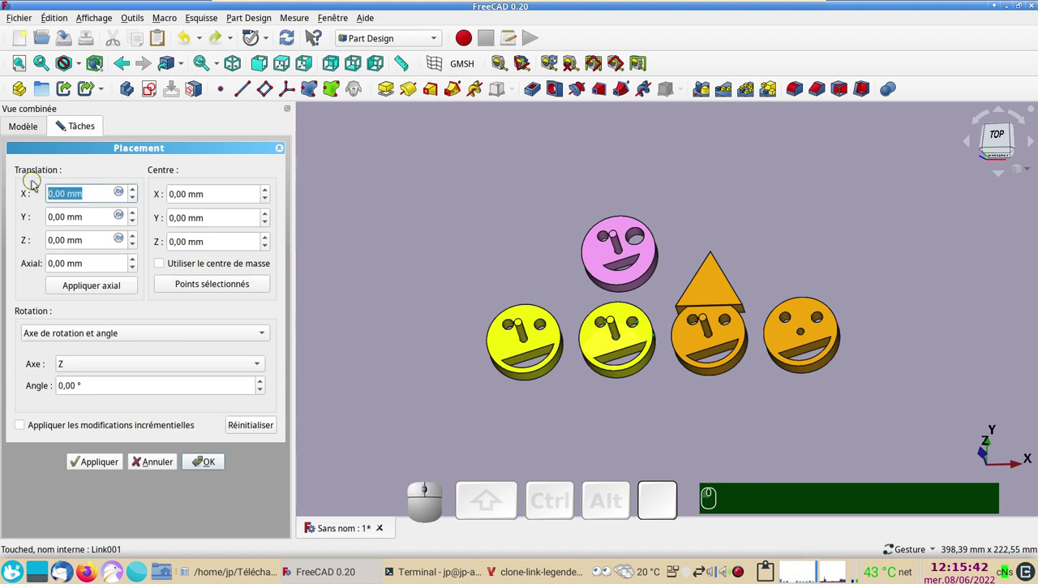
- Set Pad005's Link Placement X translation to -100 mm and confirm it
{"action": "key", "text": "KP_Subtract"}
{"action": "key", "text": "KP_4"}
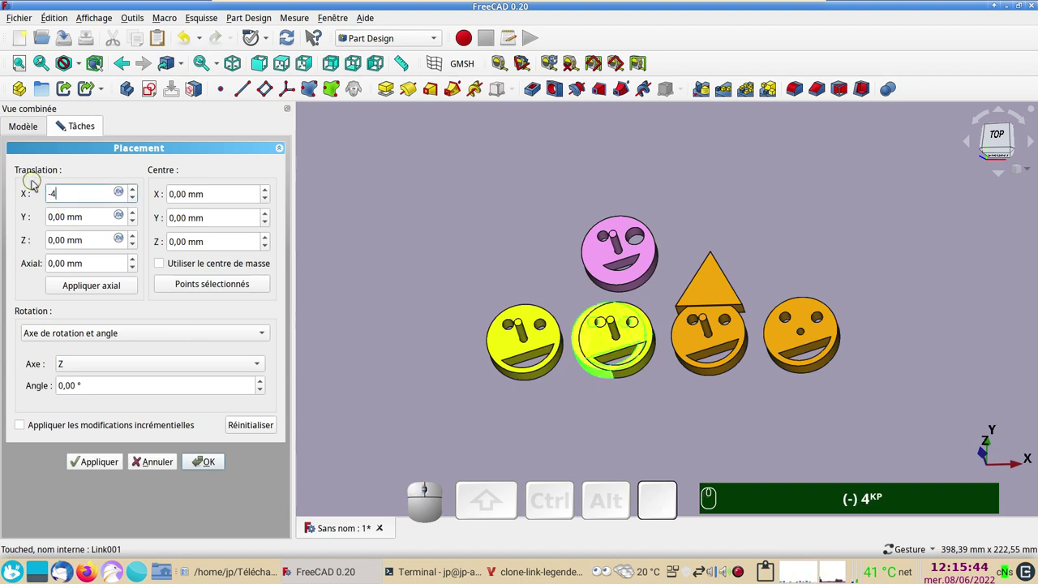
{"action": "key", "text": "BackSpace"}
{"action": "key", "text": "KP_1"}
{"action": "key", "text": "KP_0"}
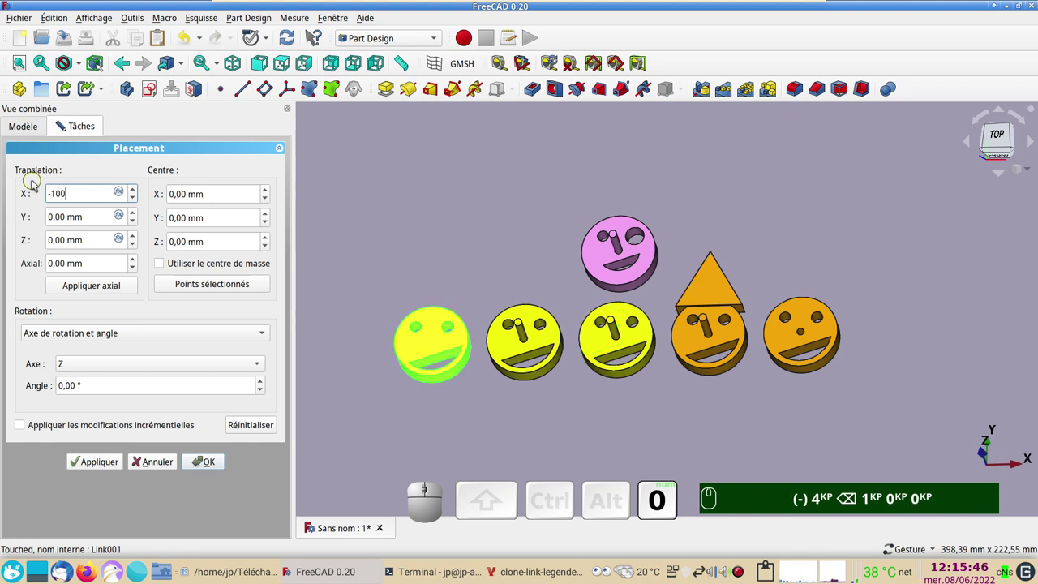
{"action": "left_click", "coordinate": [218, 460]}
{"action": "type", "text": "(-) 4KP ⌫ 1KP 0KP 0KP"}
{"action": "left_click", "coordinate": [471, 437]}
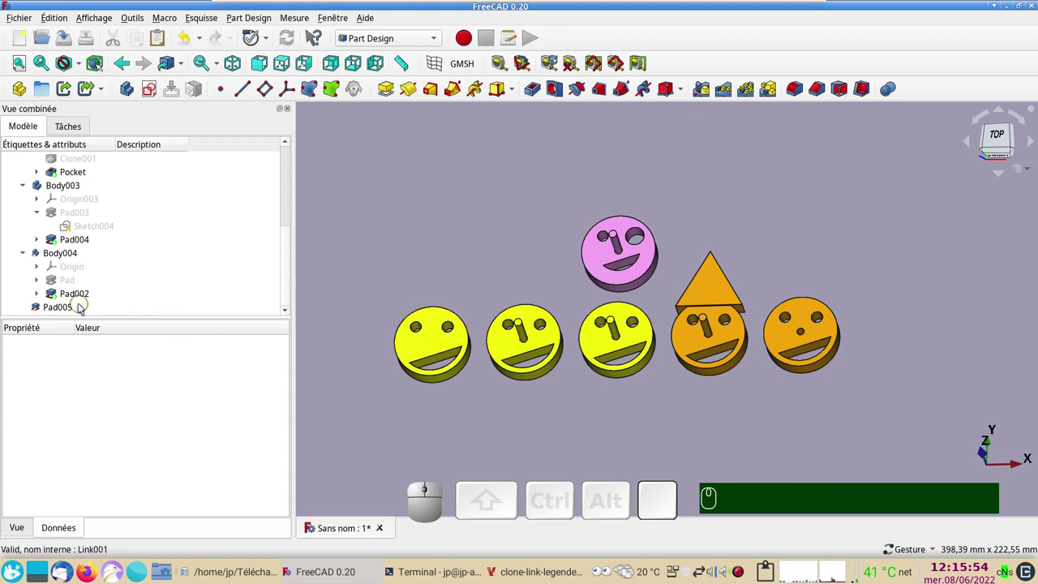
- Set Pad005's Link Scale to 1 and the shared Pad length to 3 mm, then recompute
{"action": "left_click", "coordinate": [72, 310]}
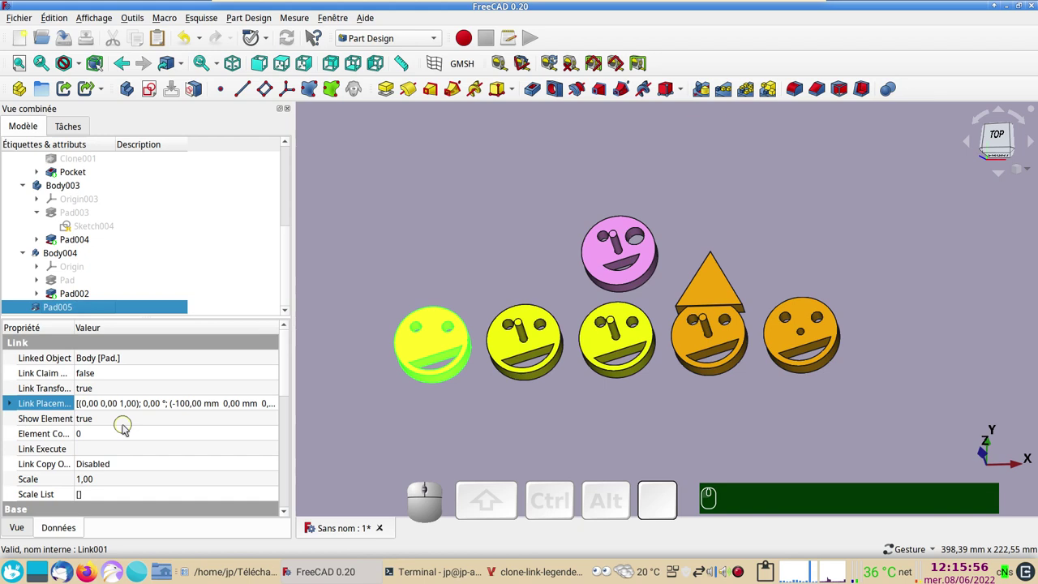
{"action": "scroll", "scroll_direction": "down", "scroll_amount": 3}
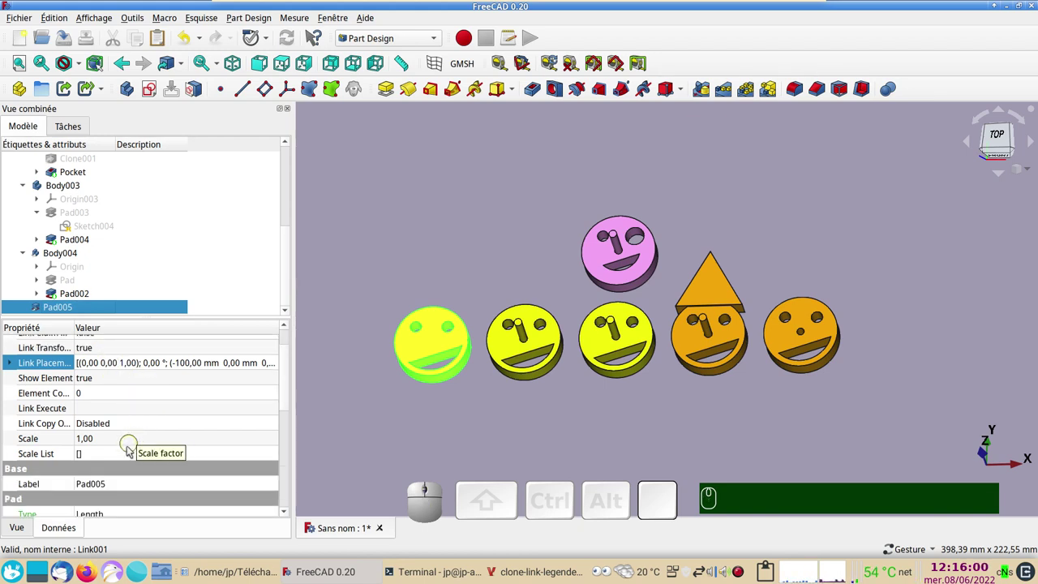
{"action": "left_click", "coordinate": [109, 442]}
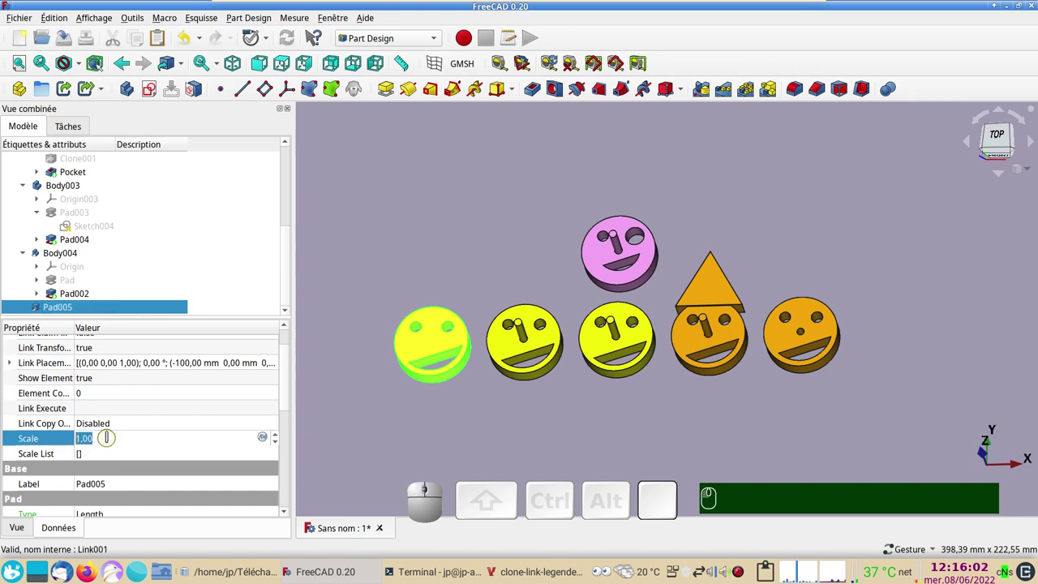
{"action": "scroll", "scroll_direction": "up", "scroll_amount": 3}
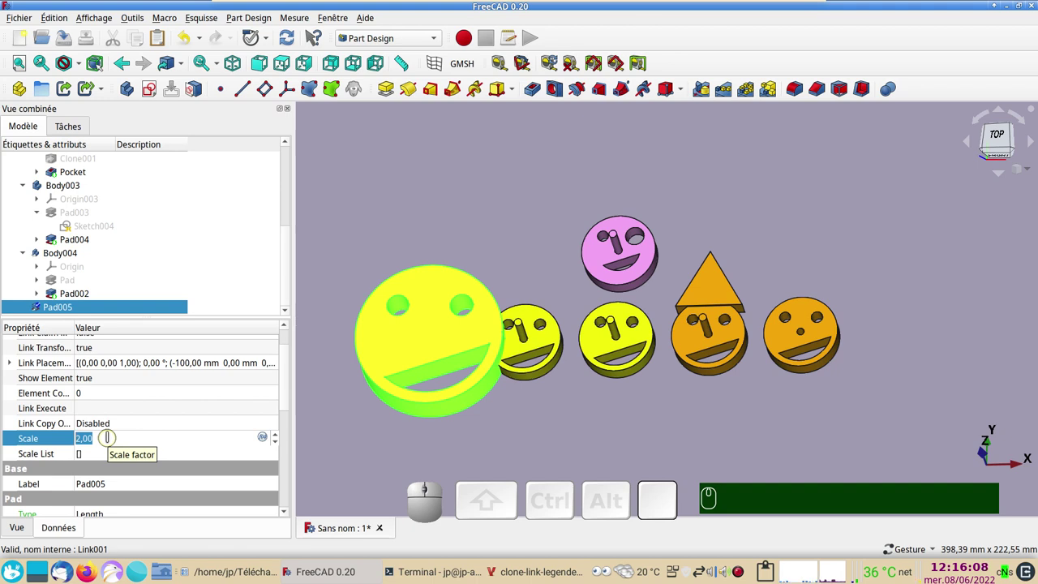
{"action": "scroll", "scroll_direction": "down", "scroll_amount": 3}
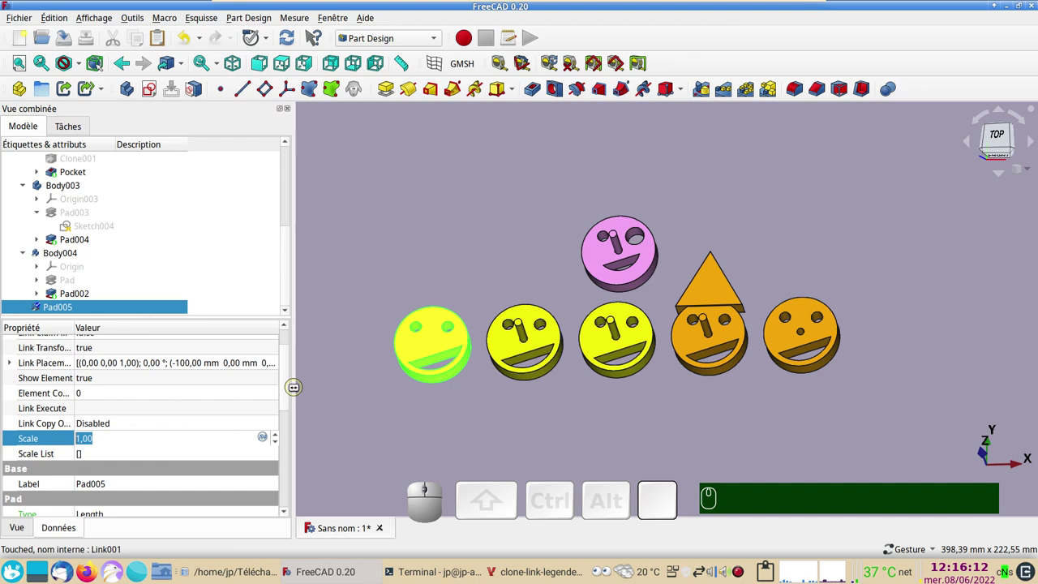
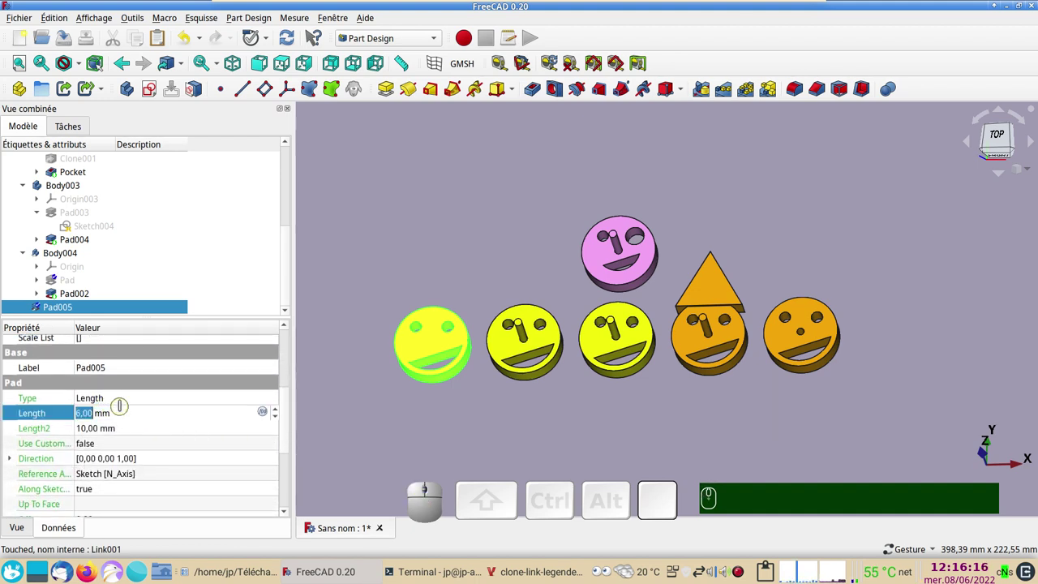
{"action": "scroll", "scroll_direction": "down", "scroll_amount": 3}
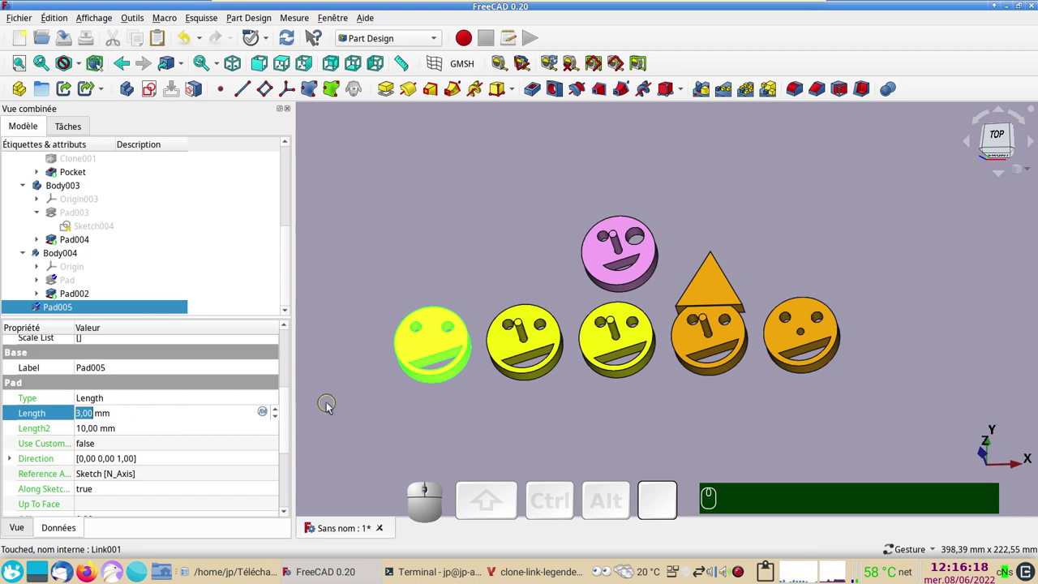
{"action": "left_click", "coordinate": [329, 406]}
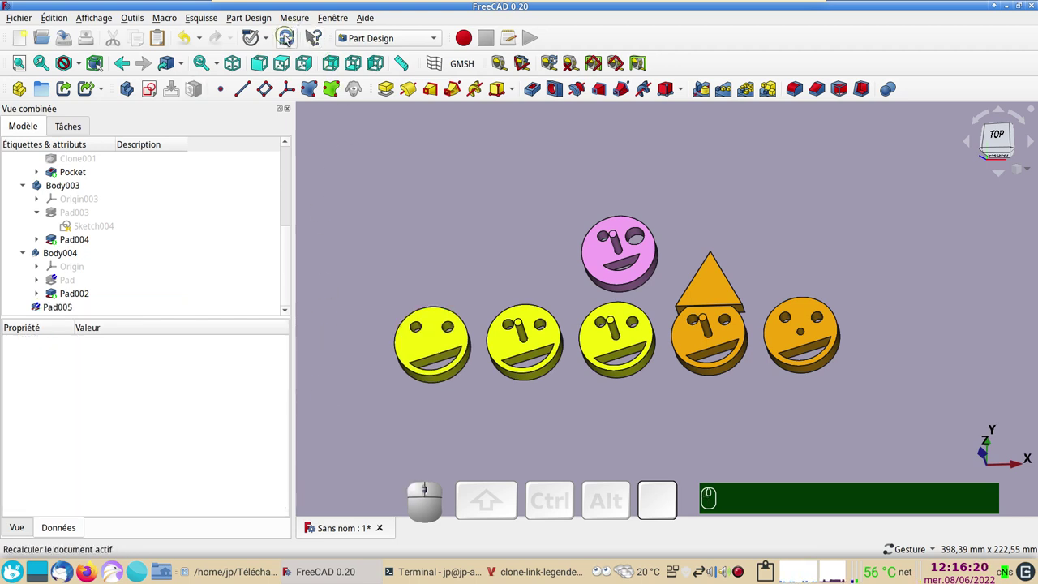
{"action": "left_click", "coordinate": [287, 38]}
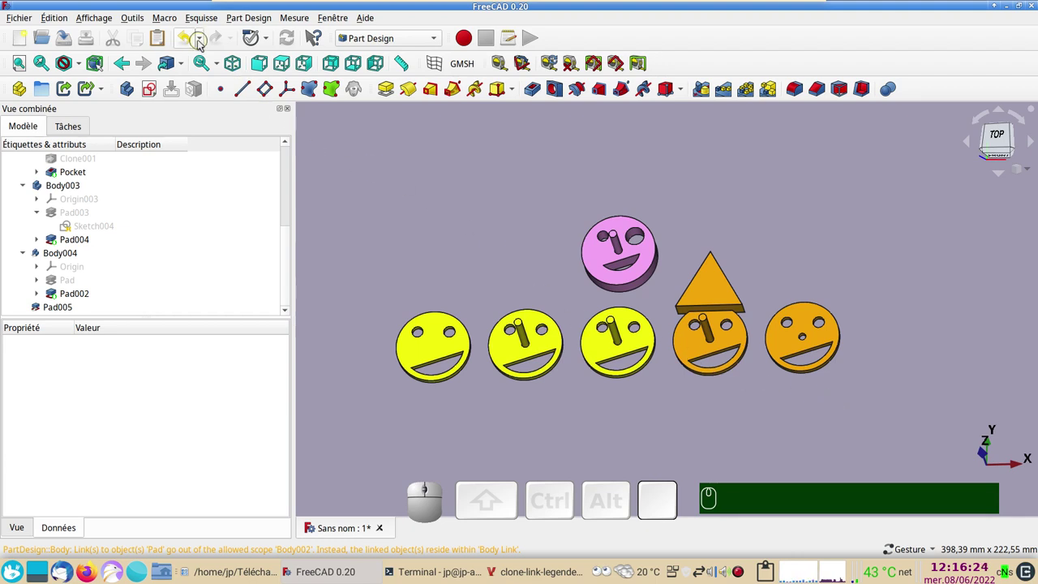
- Undo the 3 mm Pad length change and select the original Body
{"action": "left_click", "coordinate": [189, 43]}
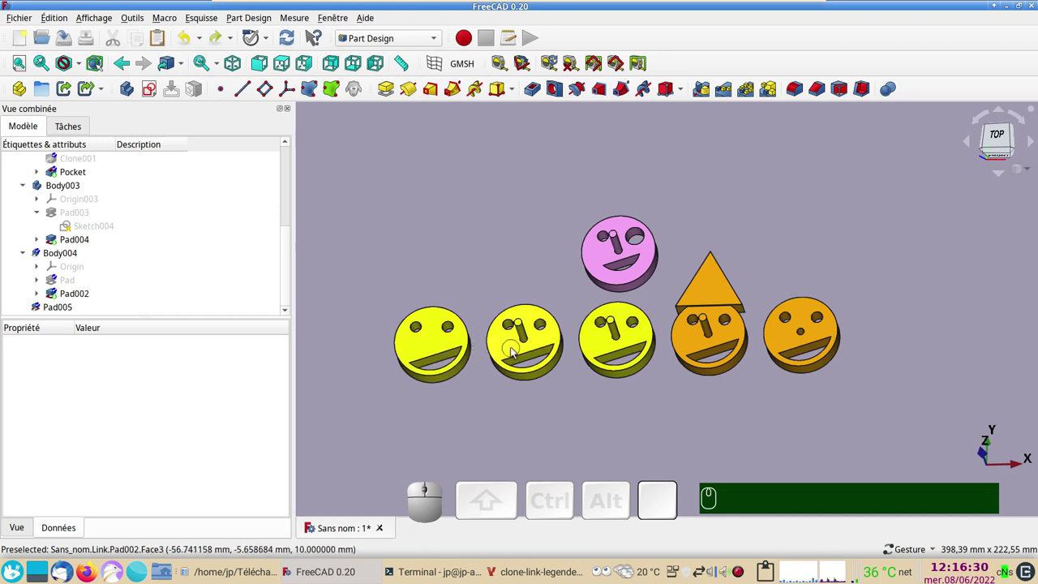
{"action": "scroll", "scroll_direction": "up", "scroll_amount": 3}
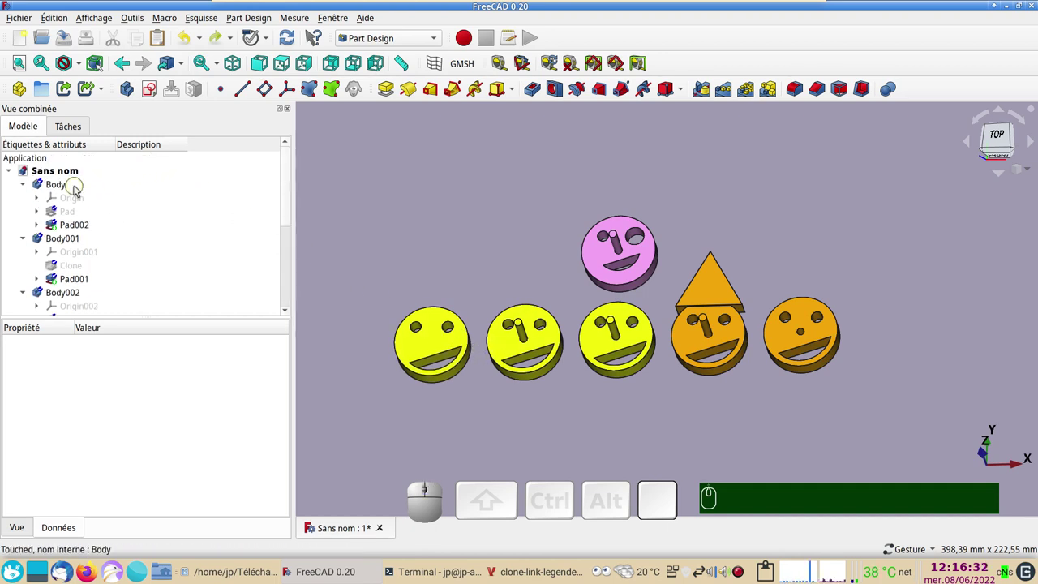
{"action": "left_click", "coordinate": [80, 188]}
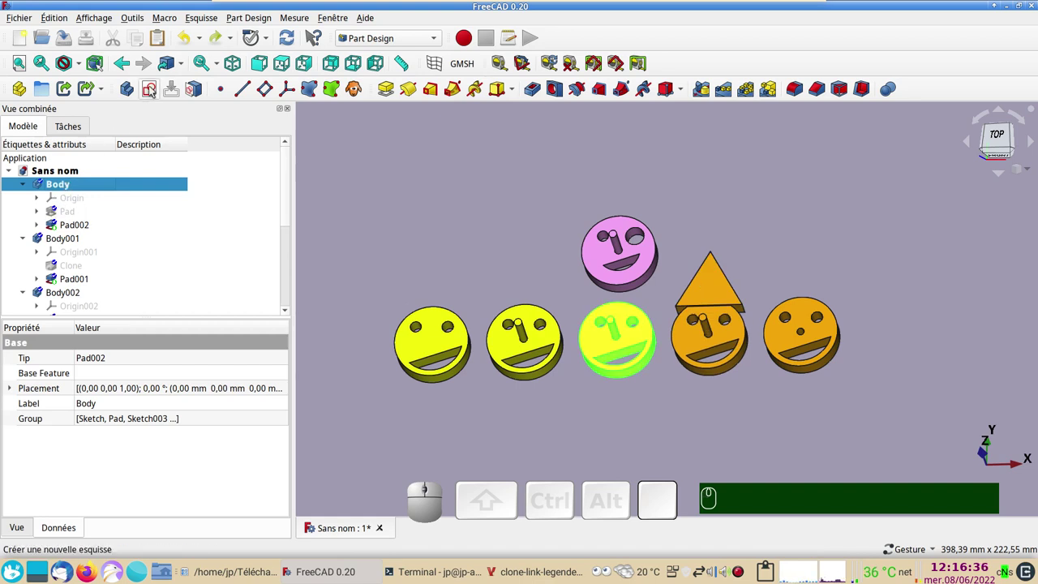
- Create a new sketch, Sketch006, on the Body's XY plane and leave it
{"action": "left_click", "coordinate": [151, 90]}
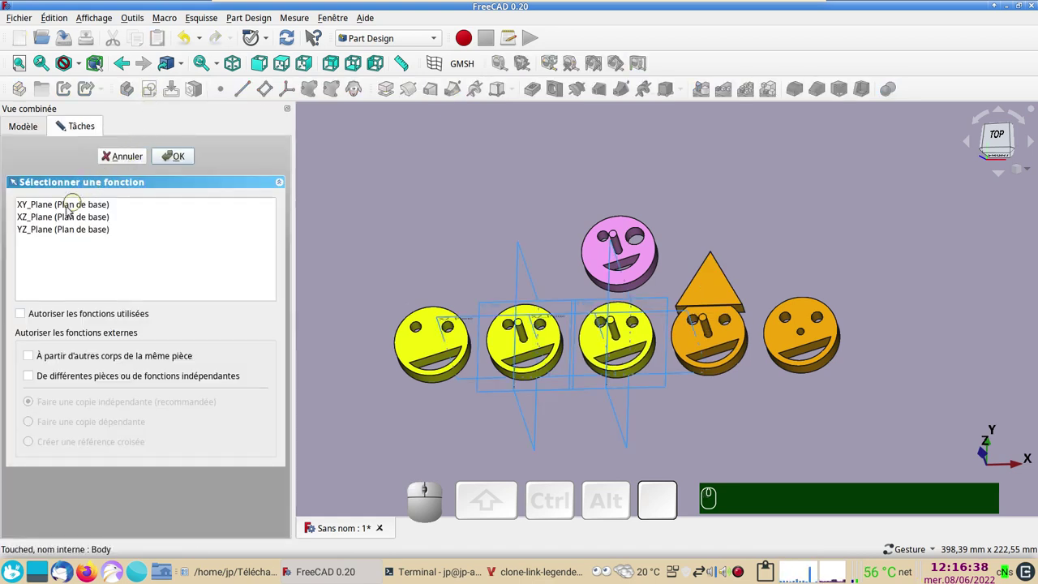
{"action": "left_click", "coordinate": [67, 210]}
{"action": "left_click", "coordinate": [181, 162]}
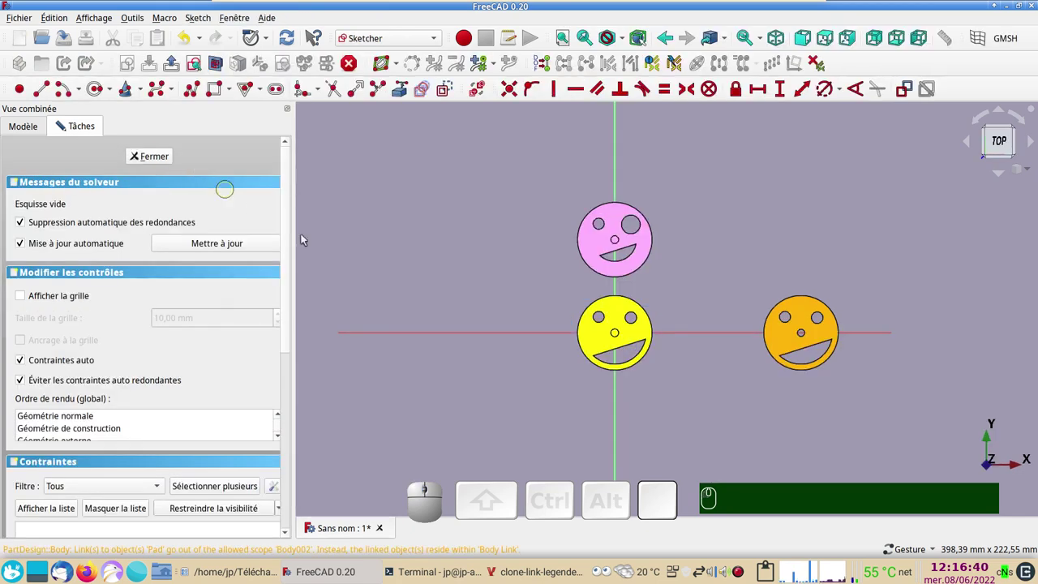
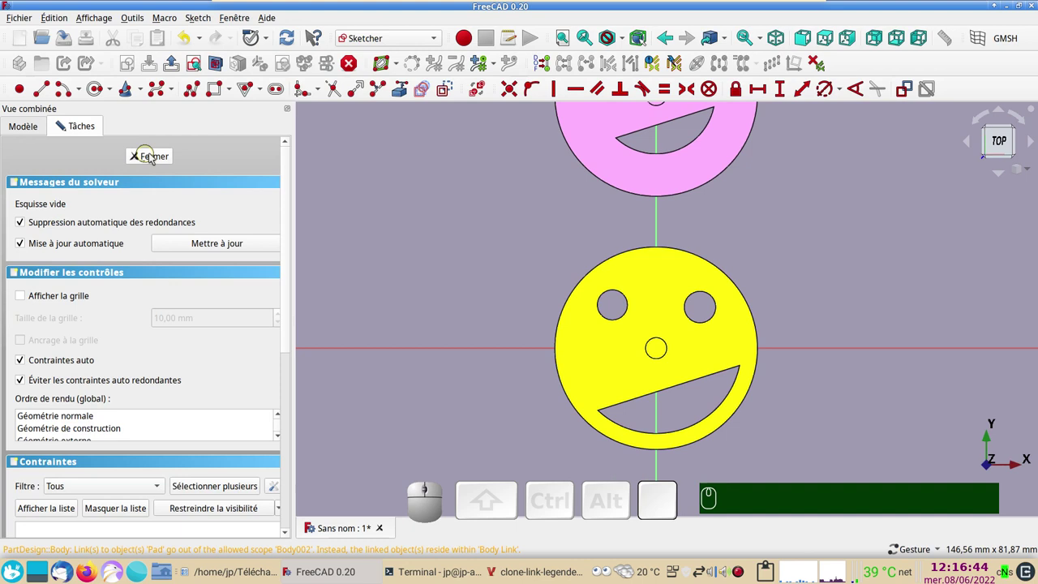
{"action": "key", "text": "&"}
{"action": "left_click", "coordinate": [95, 93]}
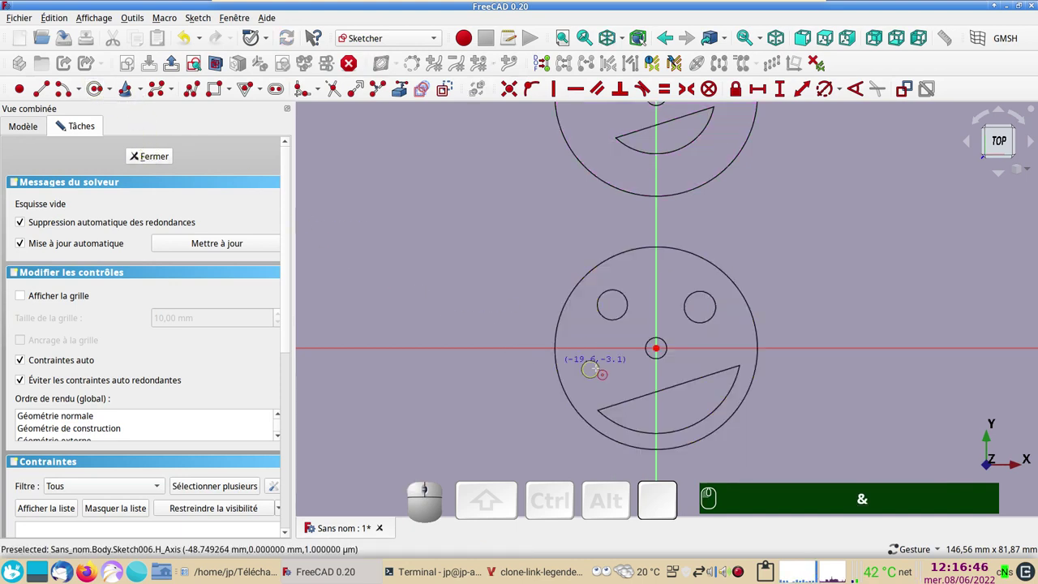
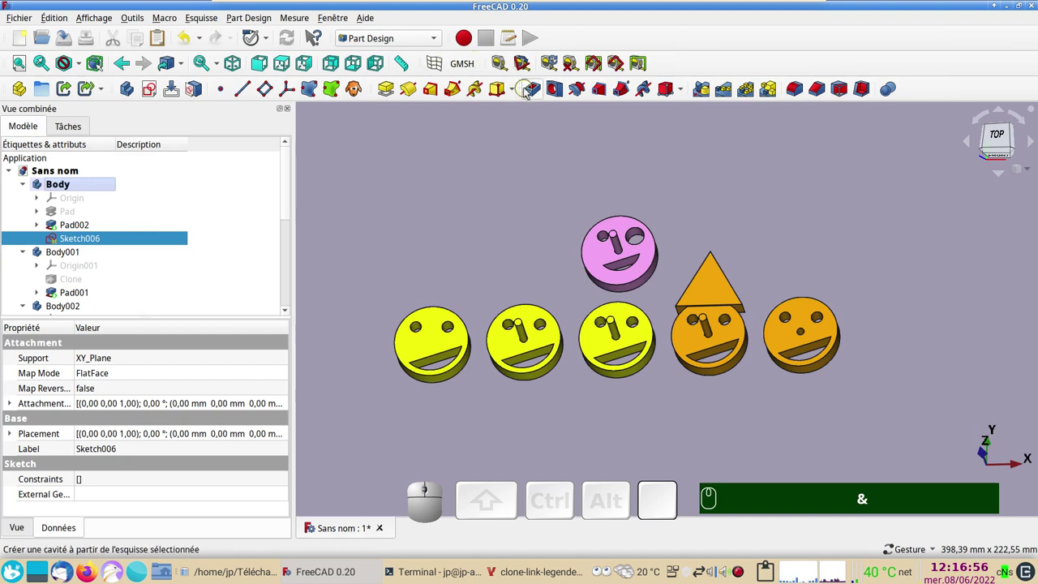
- Start a Pocket from the new sketch and reach its Type list
{"action": "left_click", "coordinate": [533, 89]}
{"action": "left_click", "coordinate": [175, 203]}
- Make Pocket001 a reversed Through all cut and confirm it
{"action": "left_click", "coordinate": [184, 220]}
{"action": "left_click", "coordinate": [48, 346]}
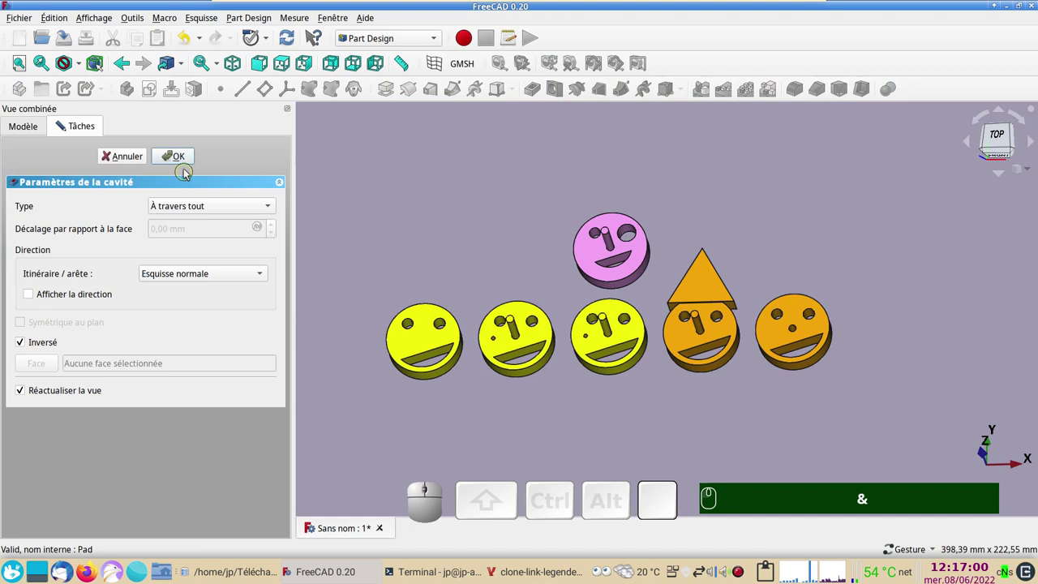
{"action": "left_click", "coordinate": [184, 161]}
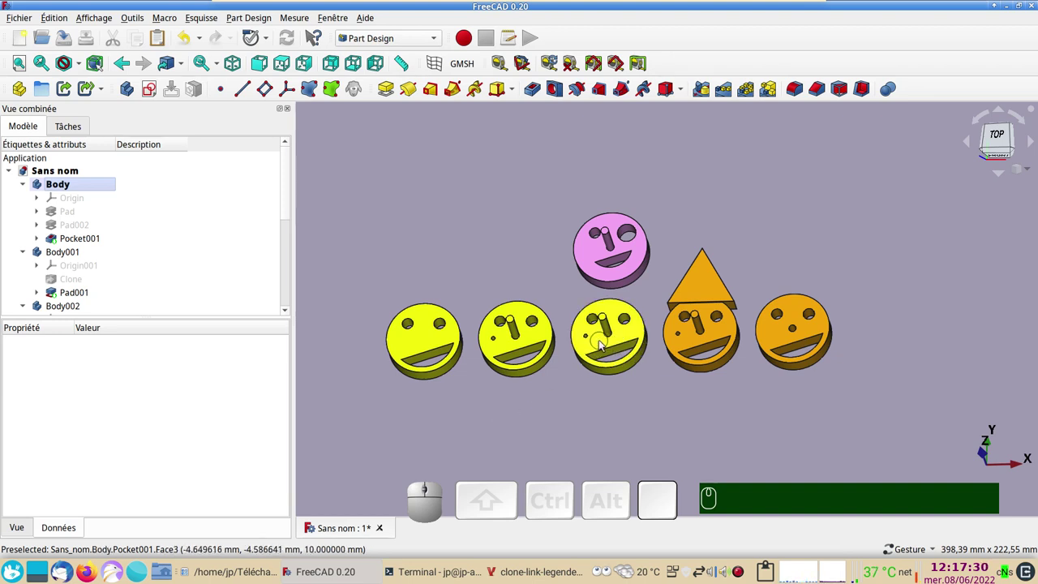
- Link the original Pad and set the link's Y translation to -50 mm
{"action": "left_click", "coordinate": [66, 208]}
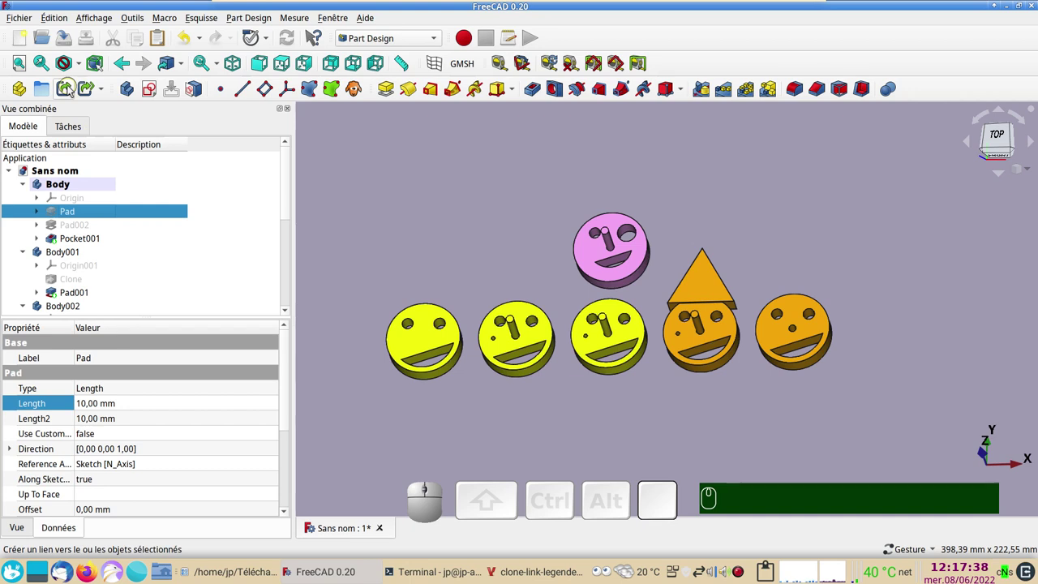
{"action": "left_click", "coordinate": [70, 89]}
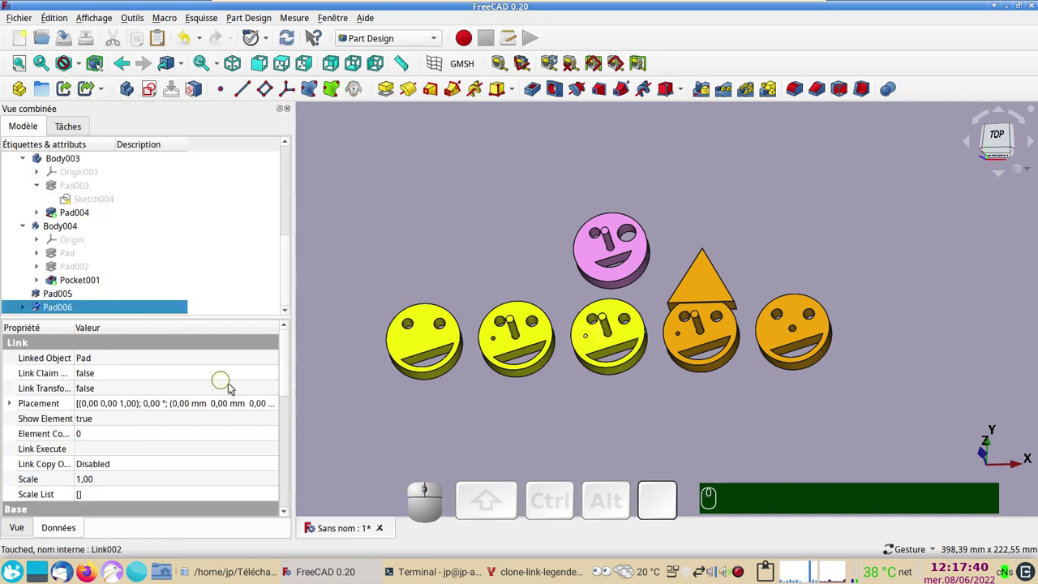
{"action": "left_click", "coordinate": [277, 405]}
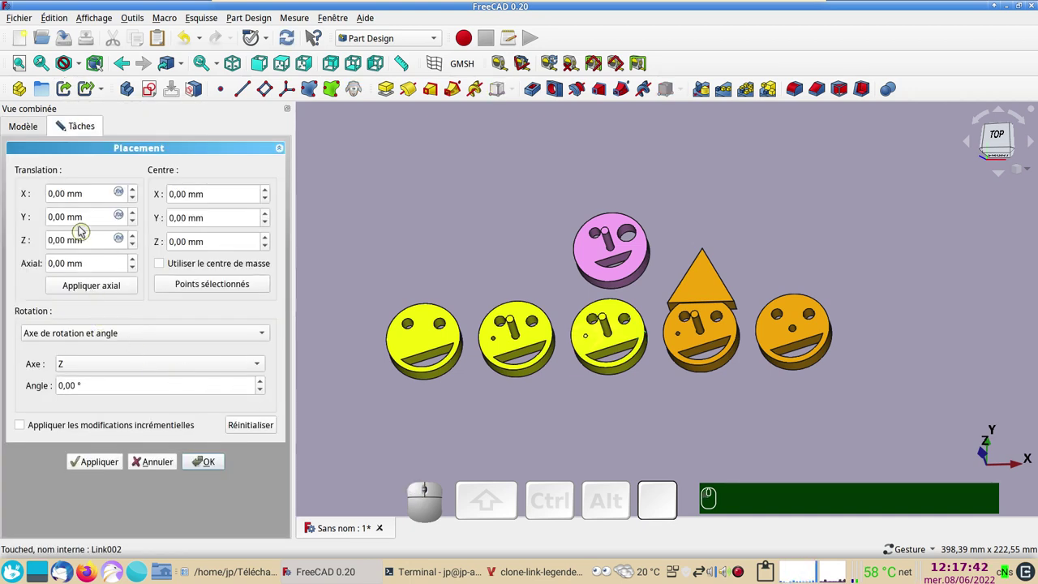
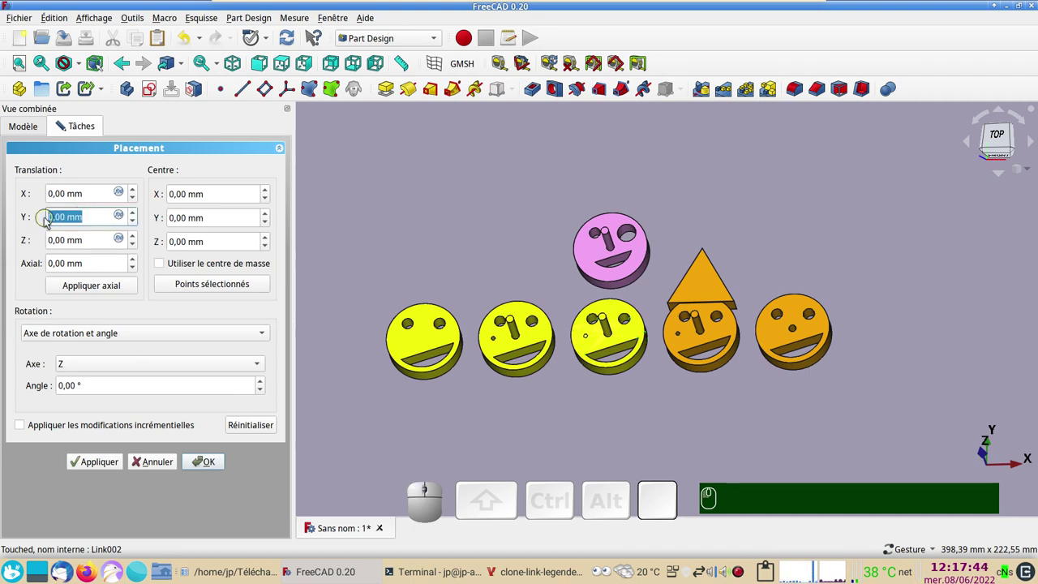
{"action": "key", "text": "KP_Subtract"}
{"action": "key", "text": "KP_5"}
{"action": "key", "text": "KP_0"}
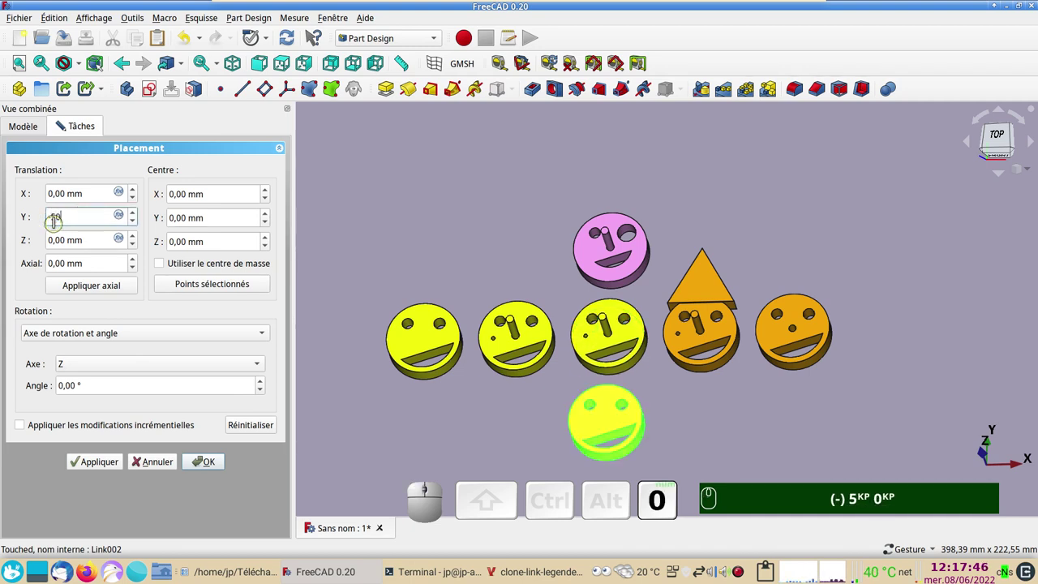
{"action": "left_click", "coordinate": [218, 464]}
{"action": "type", "text": "(-) 5KP 0KP"}
{"action": "left_click", "coordinate": [25, 309]}
- Expand the new link and select the Sketch inside it
{"action": "scroll", "scroll_direction": "down", "scroll_amount": 3}
{"action": "left_click", "coordinate": [68, 311]}
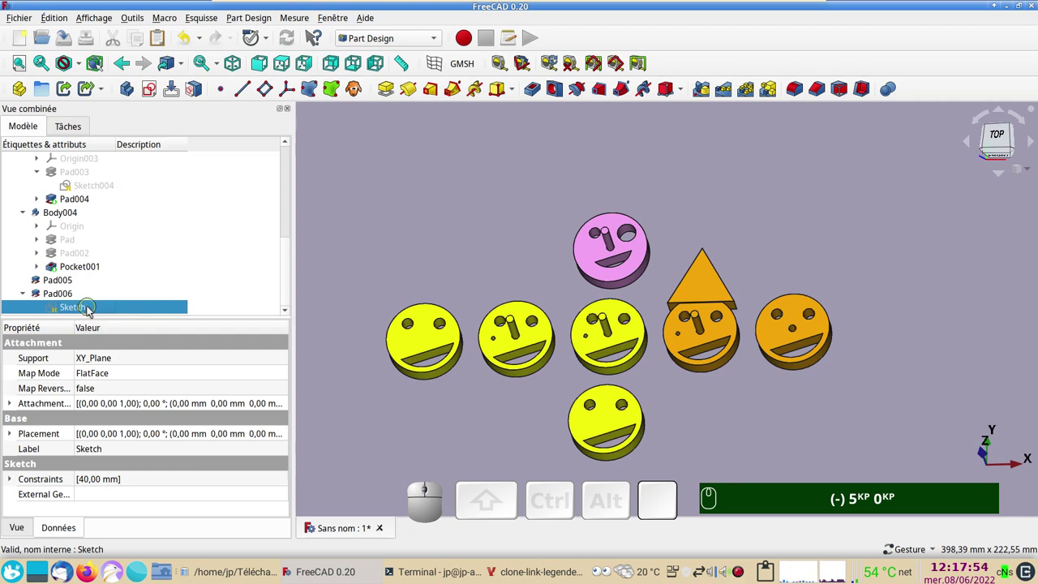
{"action": "left_click", "coordinate": [93, 308]}
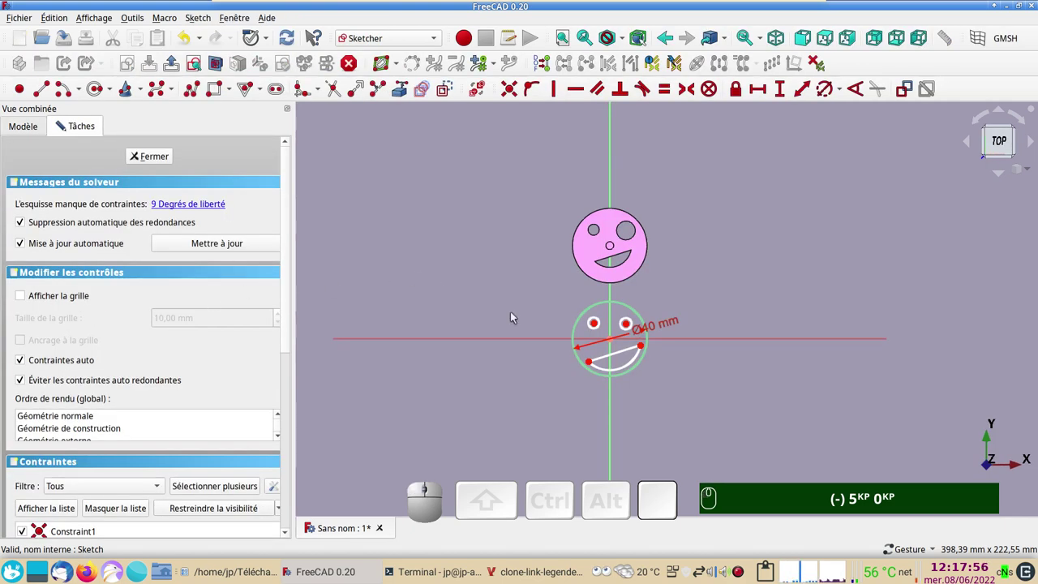
{"action": "left_click", "coordinate": [599, 360]}
{"action": "left_click", "coordinate": [608, 370]}
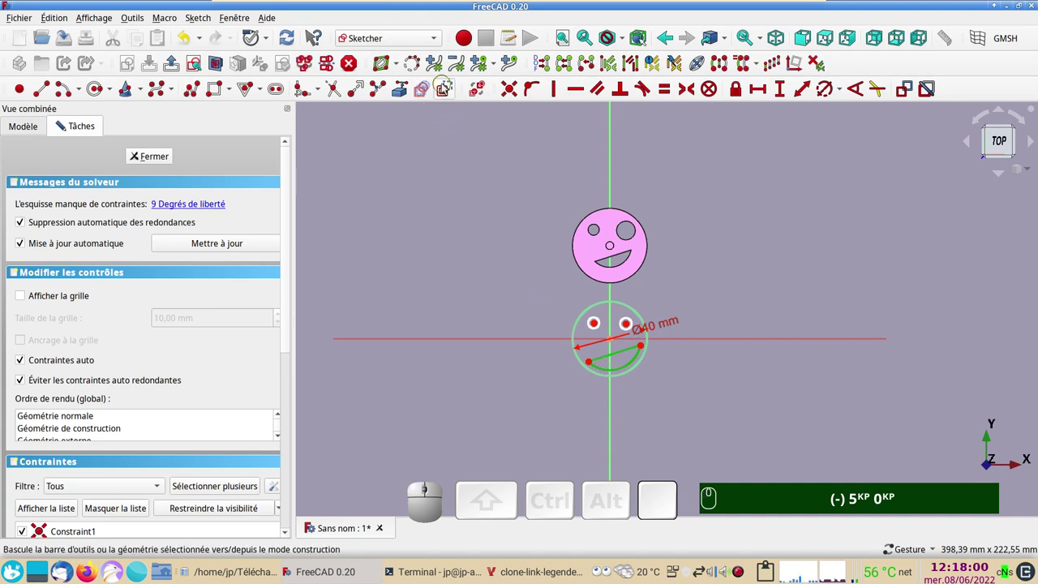
{"action": "left_click", "coordinate": [444, 87]}
{"action": "left_click", "coordinate": [137, 161]}
{"action": "type", "text": "(-) 5KP 0KP"}
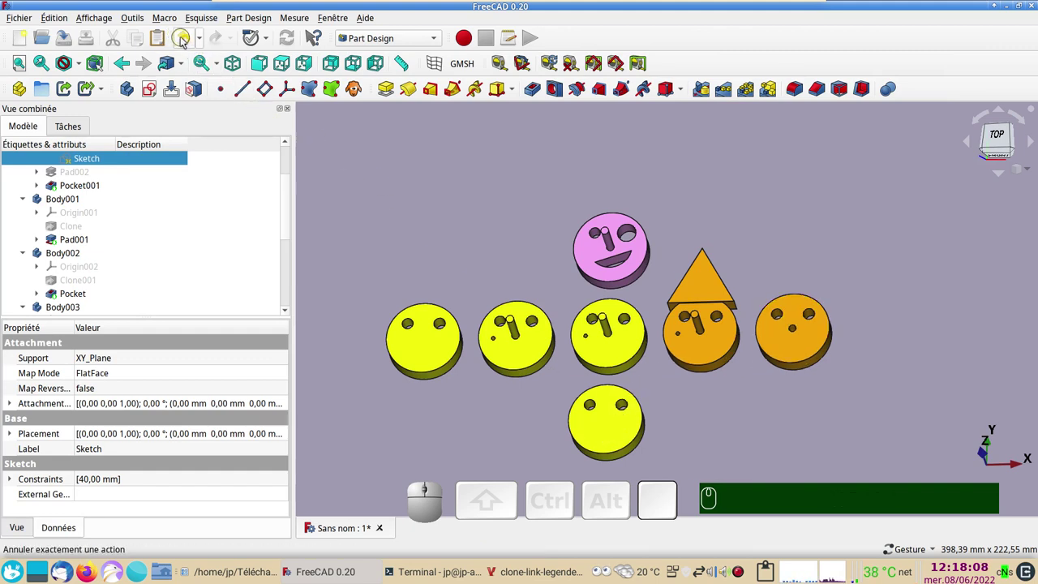
{"action": "left_click", "coordinate": [183, 41]}
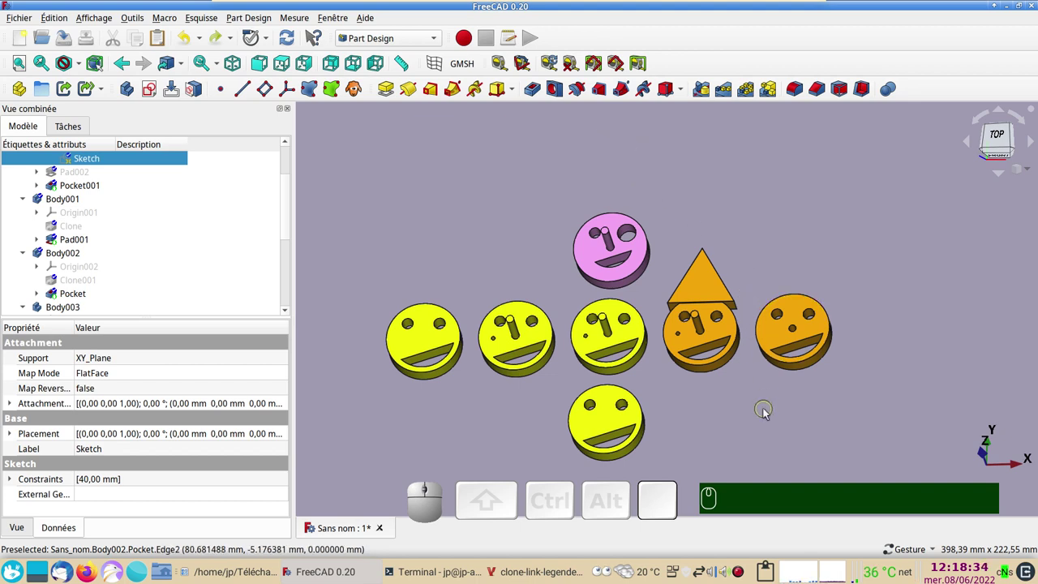
- Change the original Pad's length to 20 mm
{"action": "left_click", "coordinate": [738, 574]}
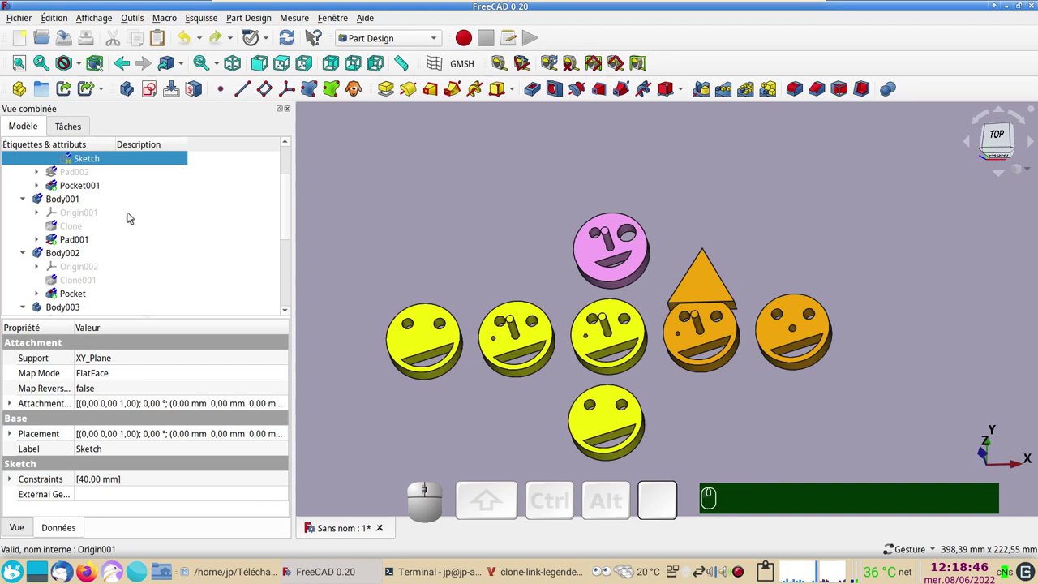
{"action": "scroll", "scroll_direction": "up", "scroll_amount": 3}
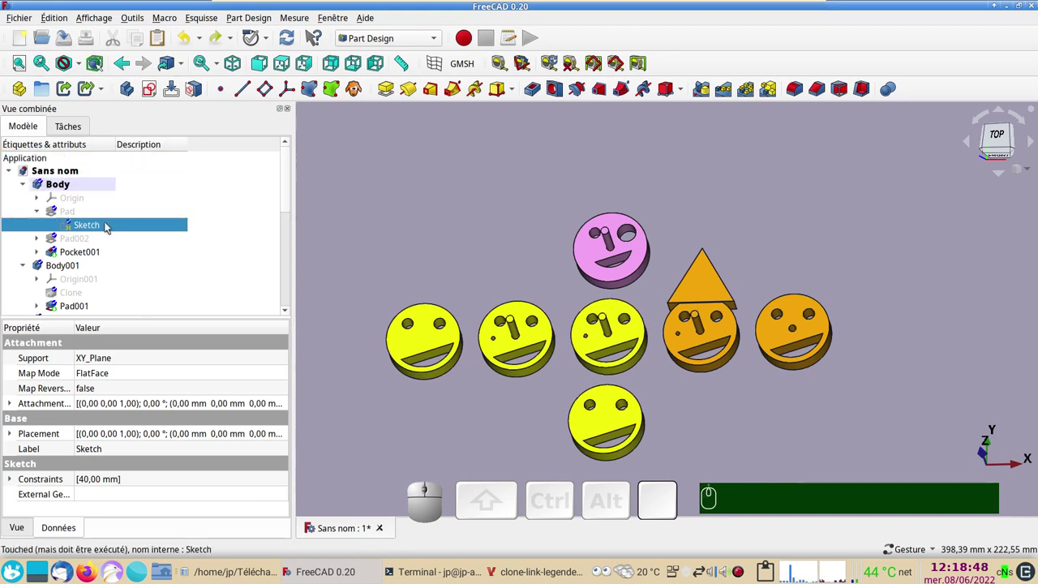
{"action": "left_click", "coordinate": [78, 213]}
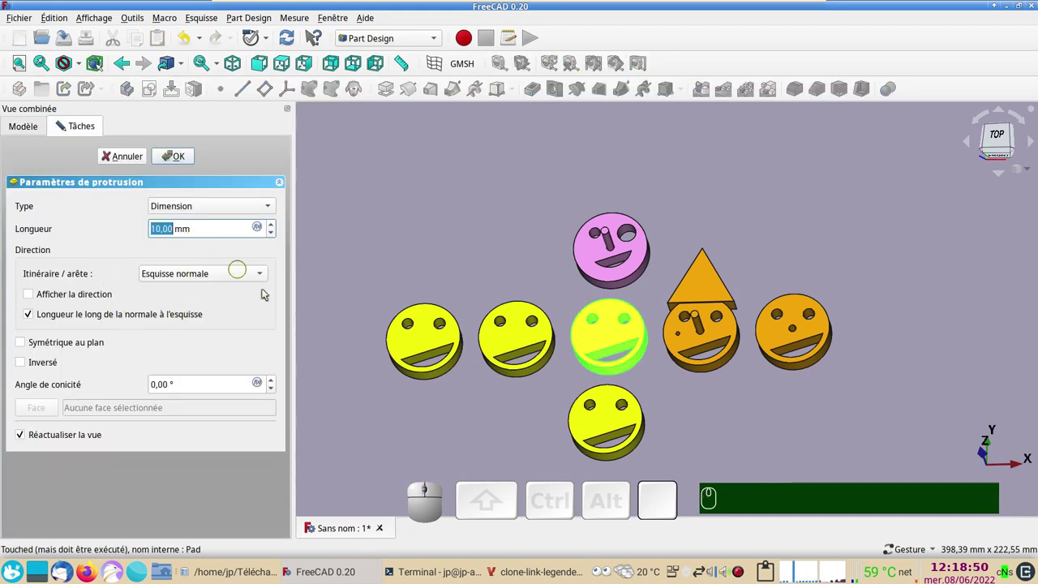
{"action": "key", "text": "KP_2"}
{"action": "key", "text": "KP_0"}
{"action": "key", "text": "KP_Enter"}
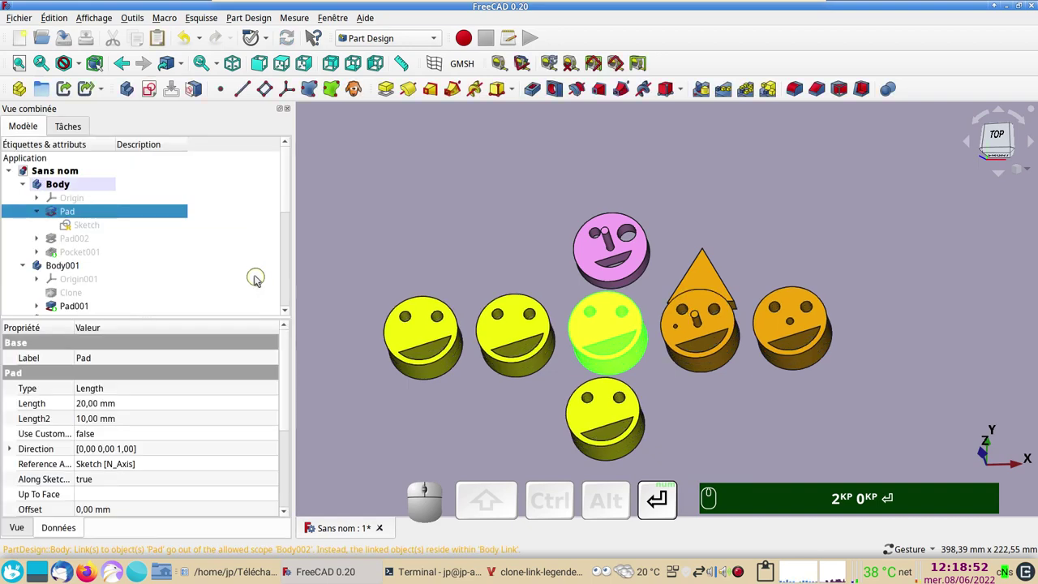
{"action": "left_click", "coordinate": [480, 258]}
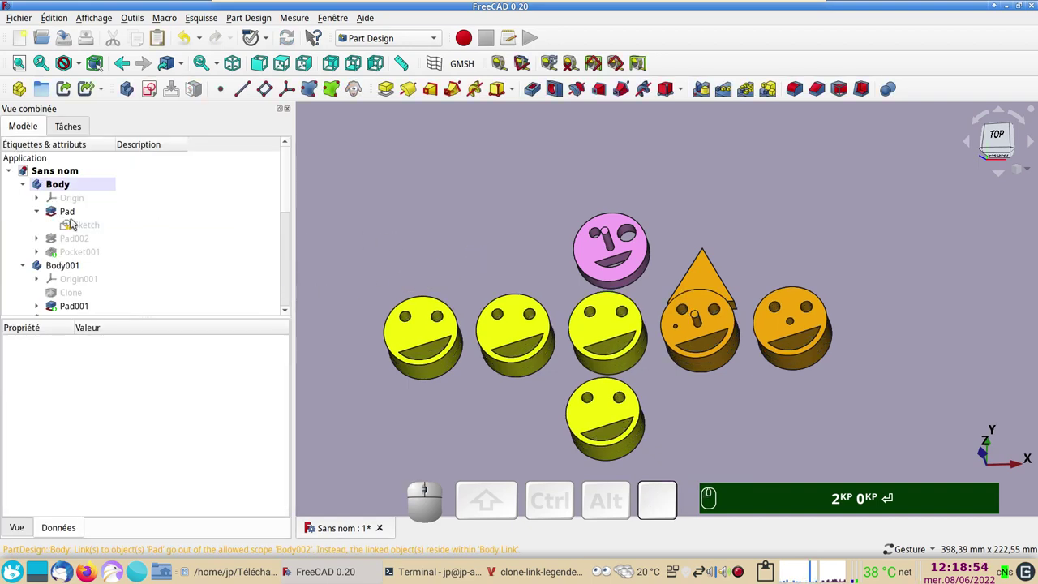
- Make Pocket001, the nose pocket, visible on the smileys
{"action": "left_click", "coordinate": [60, 253]}
{"action": "key", "text": "space"}
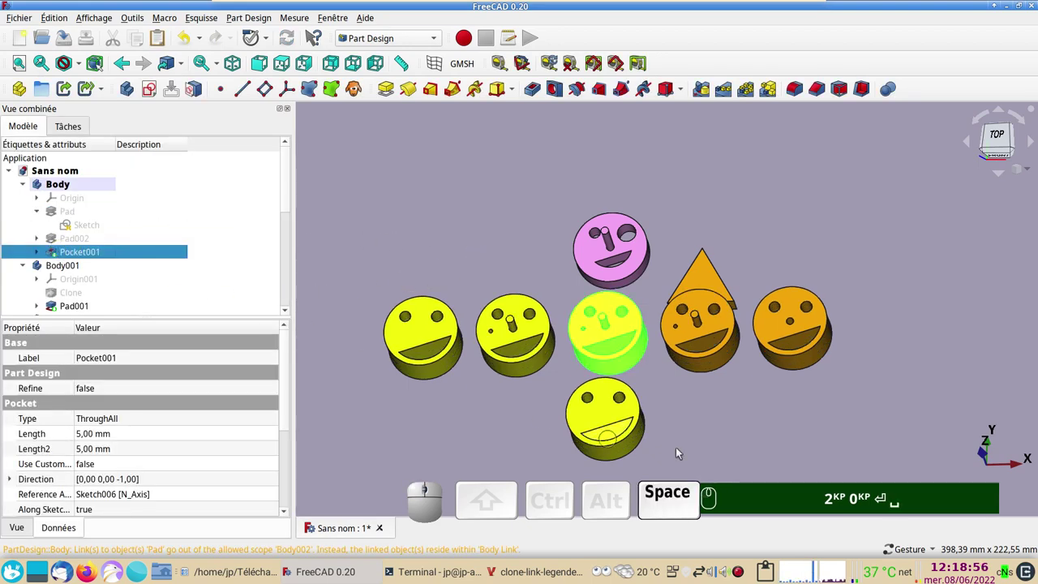
{"action": "left_click", "coordinate": [724, 440]}
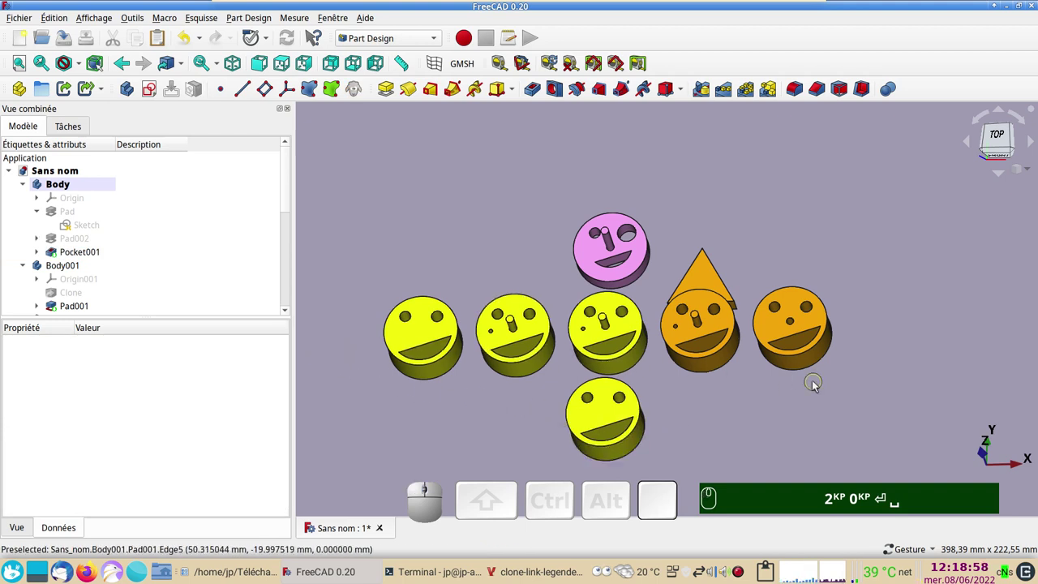
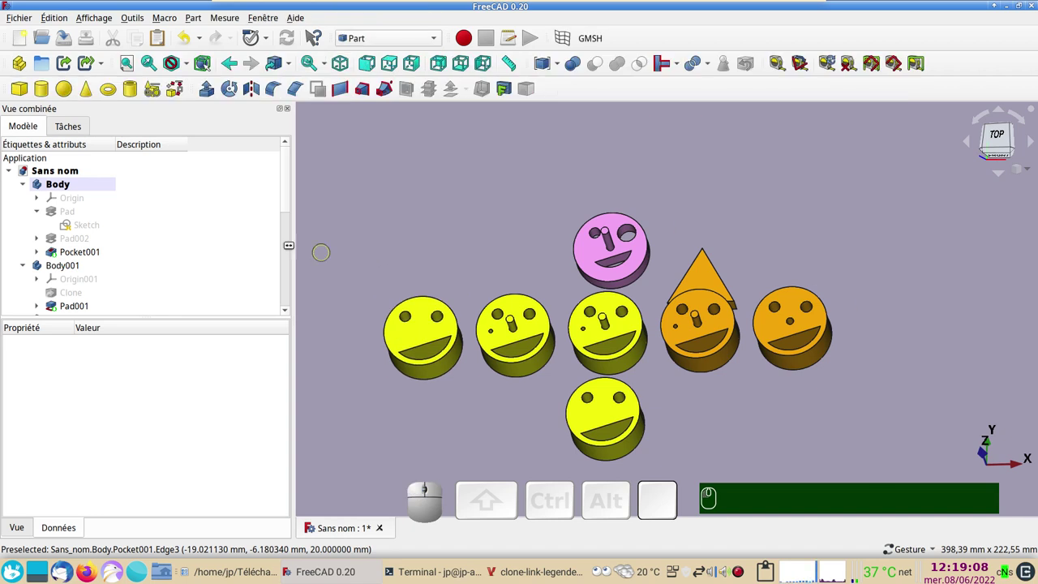
- Try moving the Body up via its placement, then undo the move
{"action": "left_click", "coordinate": [55, 185]}
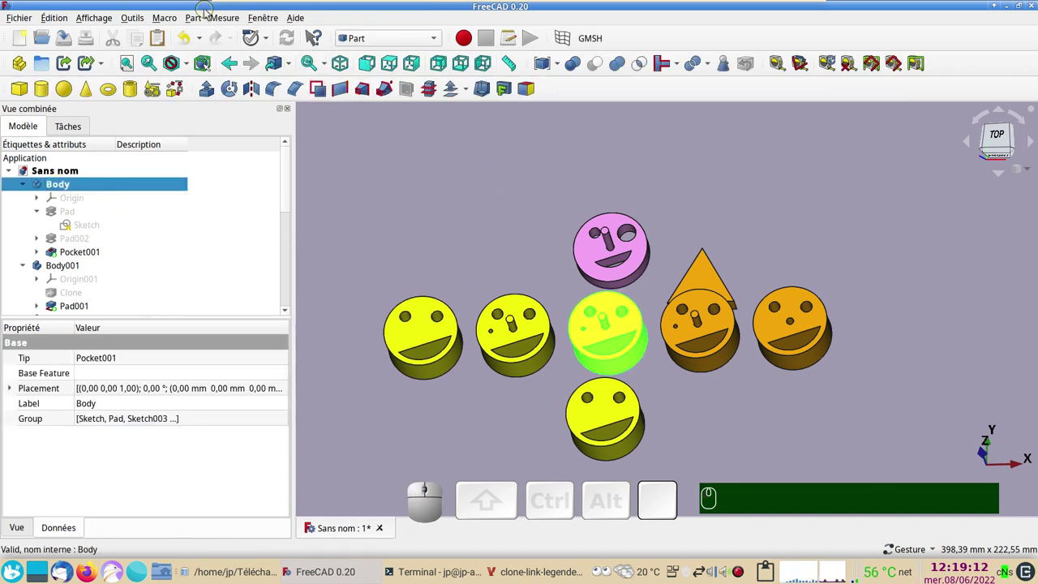
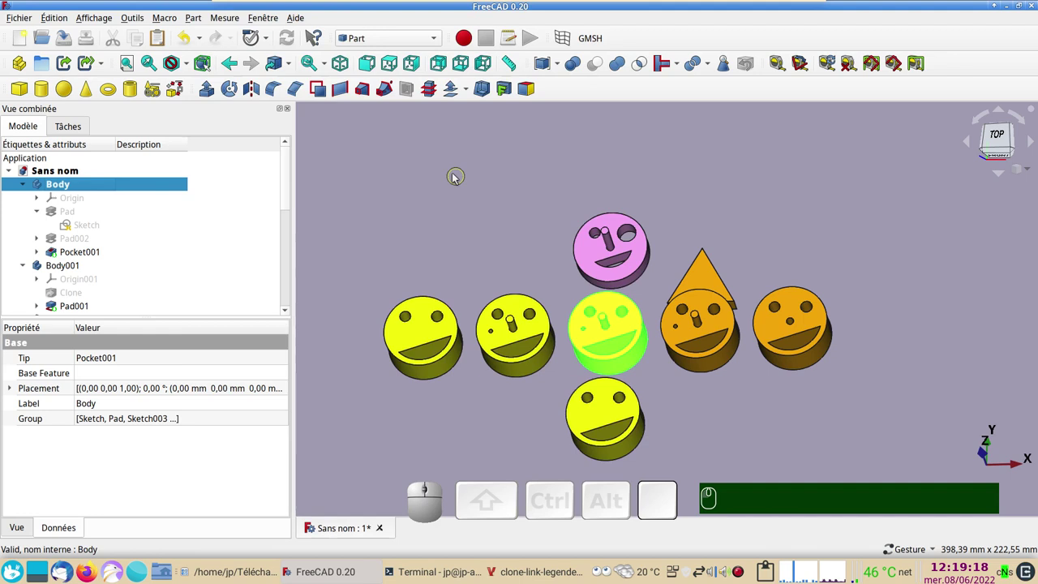
{"action": "left_click", "coordinate": [286, 388]}
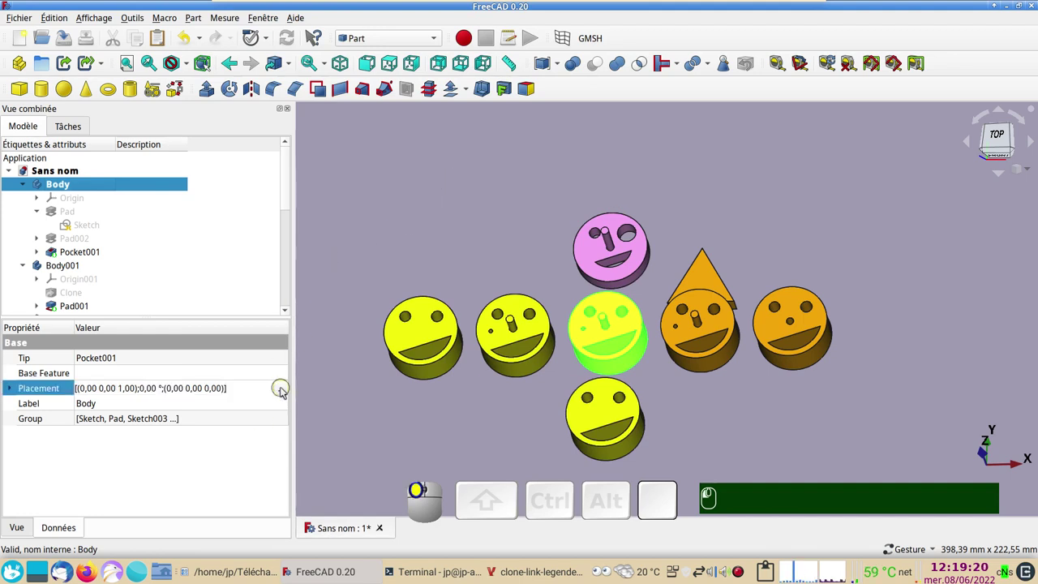
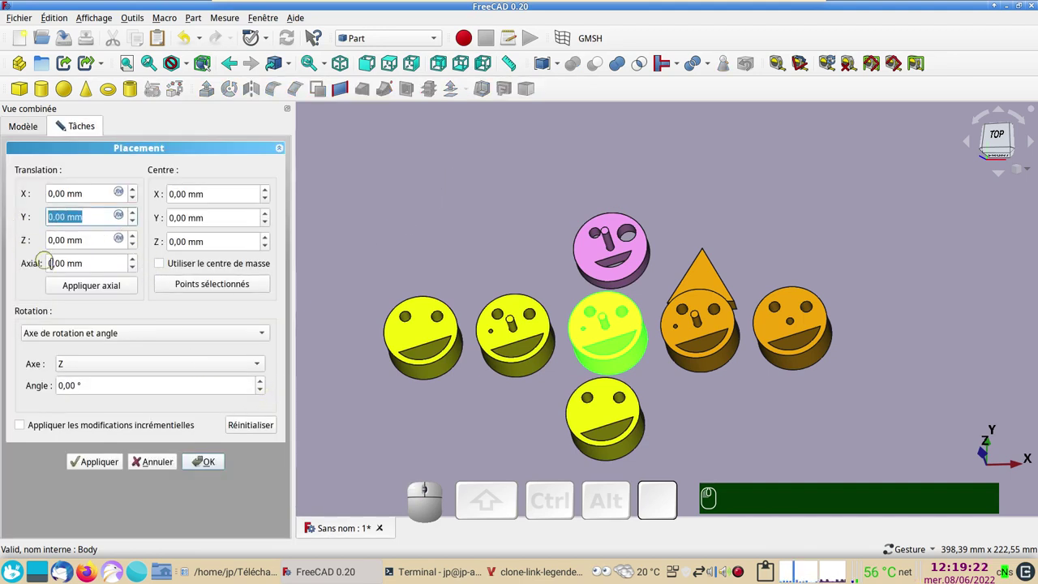
{"action": "key", "text": "KP_1"}
{"action": "key", "text": "KP_0"}
{"action": "key", "text": "Return"}
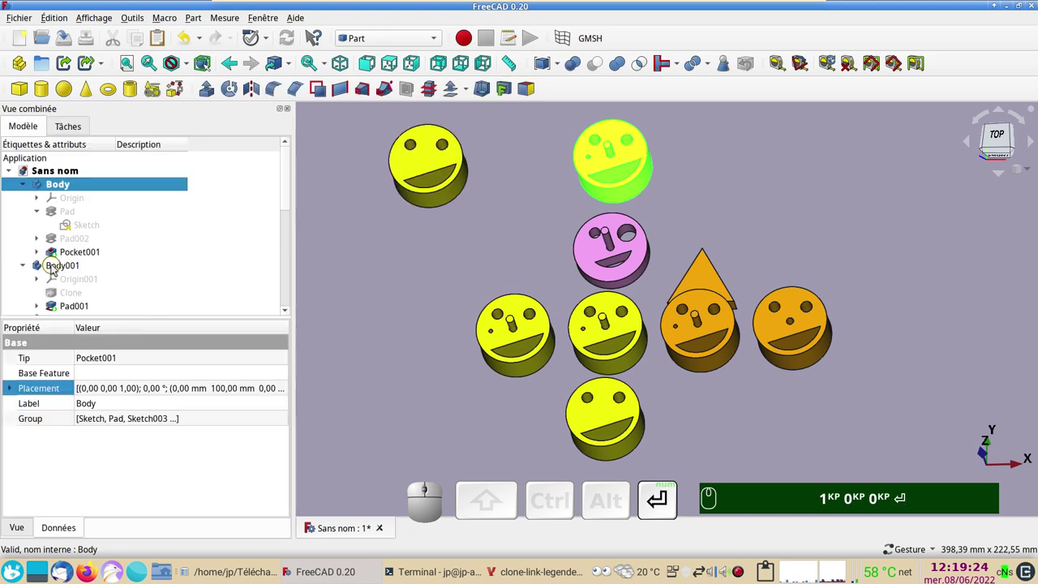
{"action": "left_click", "coordinate": [189, 39]}
{"action": "left_click", "coordinate": [494, 255]}
{"action": "left_click", "coordinate": [104, 181]}
- Set the Body005 link's Y translation to 100 mm, above the pink face
{"action": "scroll", "scroll_direction": "down", "scroll_amount": 3}
{"action": "scroll", "scroll_direction": "down", "scroll_amount": 3}
{"action": "left_click", "coordinate": [79, 312]}
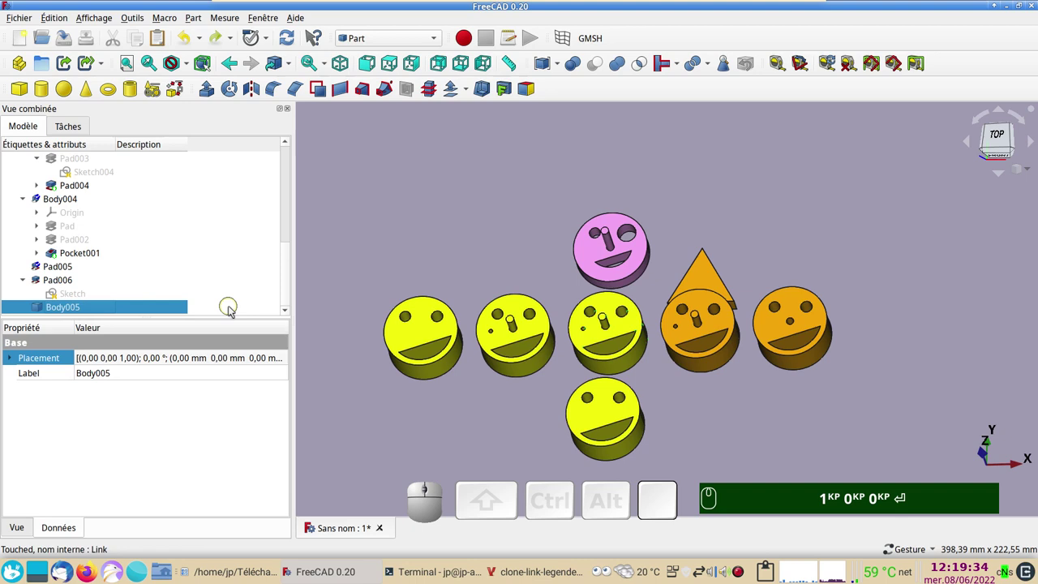
{"action": "left_click", "coordinate": [286, 358]}
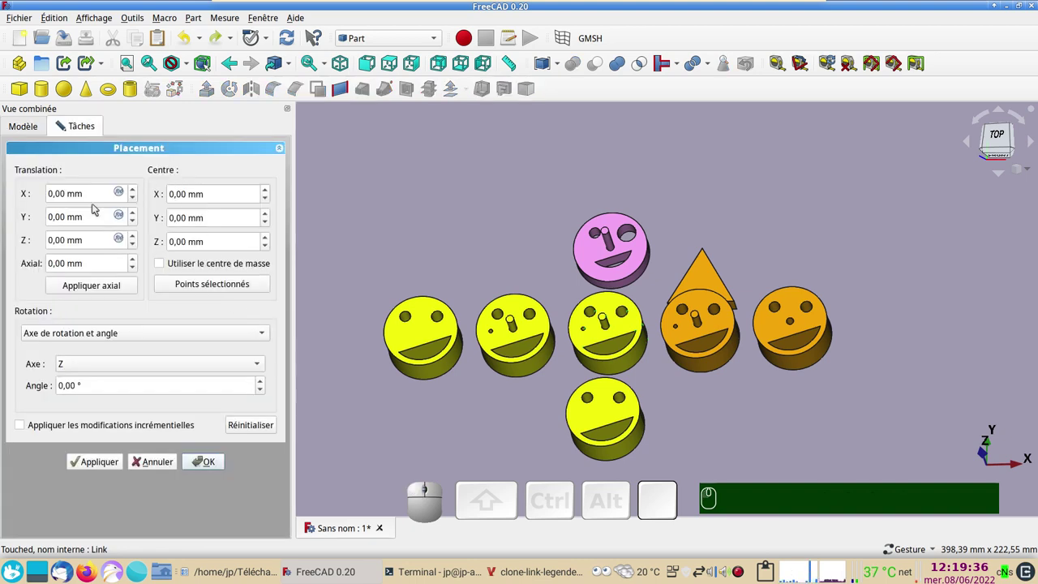
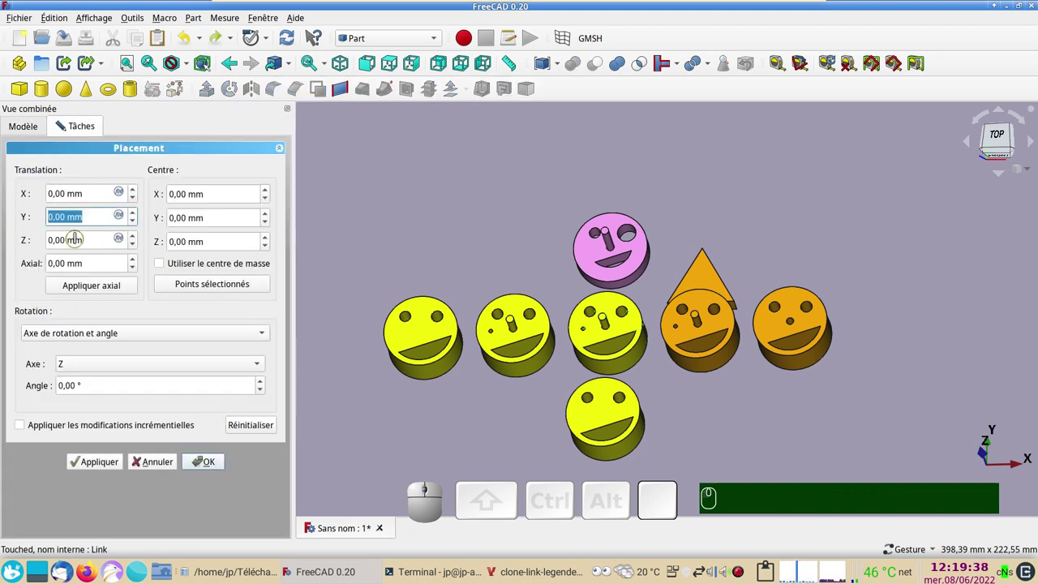
{"action": "key", "text": "KP_1"}
{"action": "key", "text": "KP_0"}
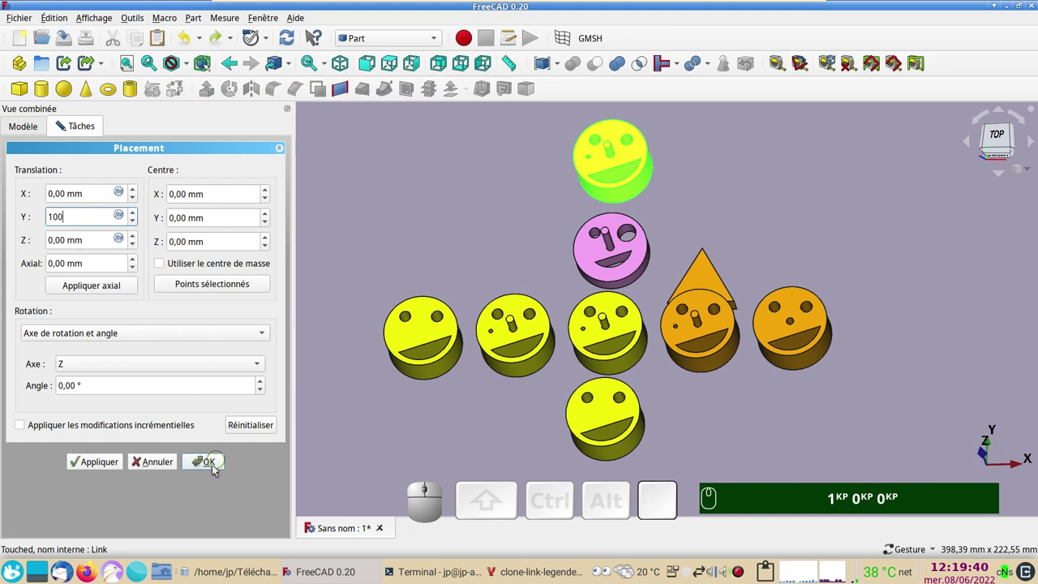
{"action": "left_click", "coordinate": [214, 468]}
{"action": "key", "text": "KP_1"}
{"action": "key", "text": "KP_0"}
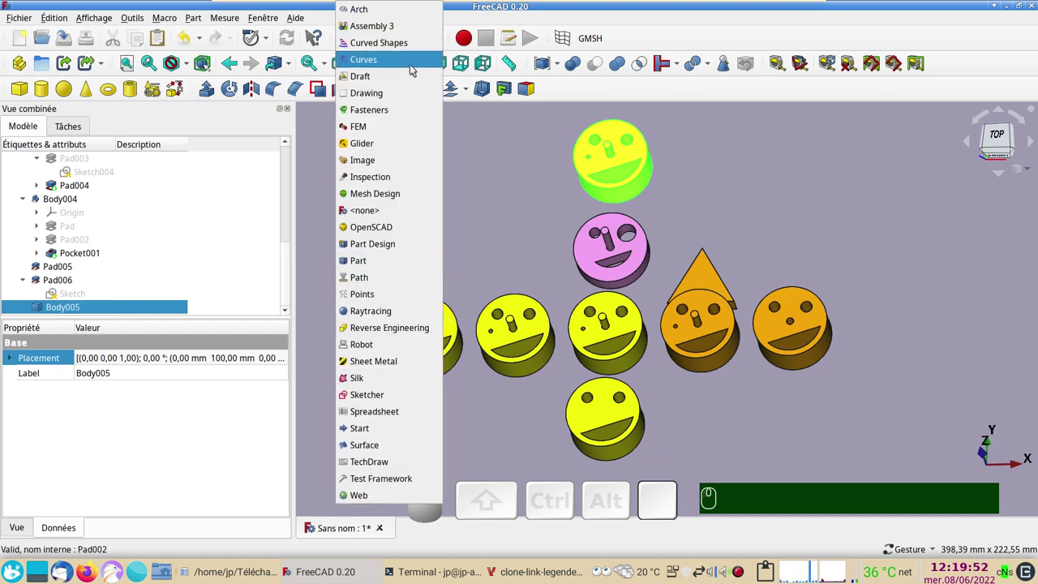
- In the Draft workbench, create a clone of the Body, Body006
{"action": "left_click", "coordinate": [411, 74]}
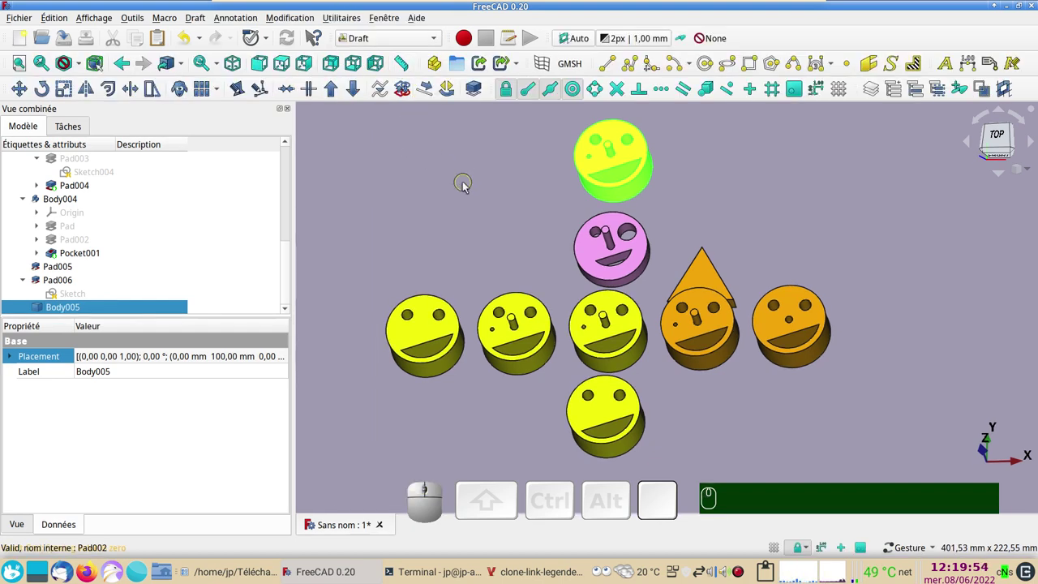
{"action": "scroll", "scroll_direction": "up", "scroll_amount": 3}
{"action": "scroll", "scroll_direction": "up", "scroll_amount": 3}
{"action": "left_click", "coordinate": [91, 192]}
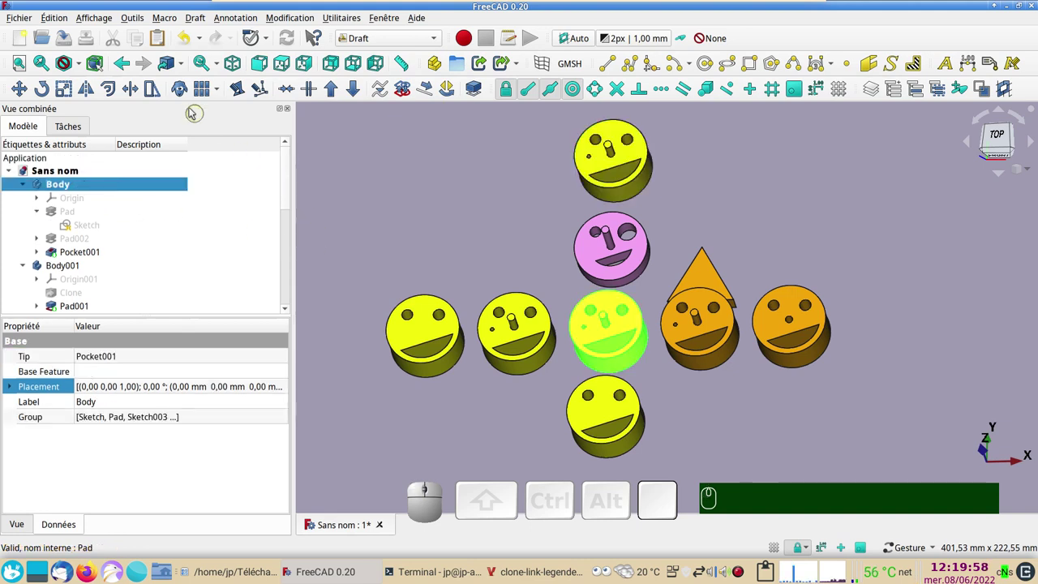
{"action": "left_click", "coordinate": [184, 93]}
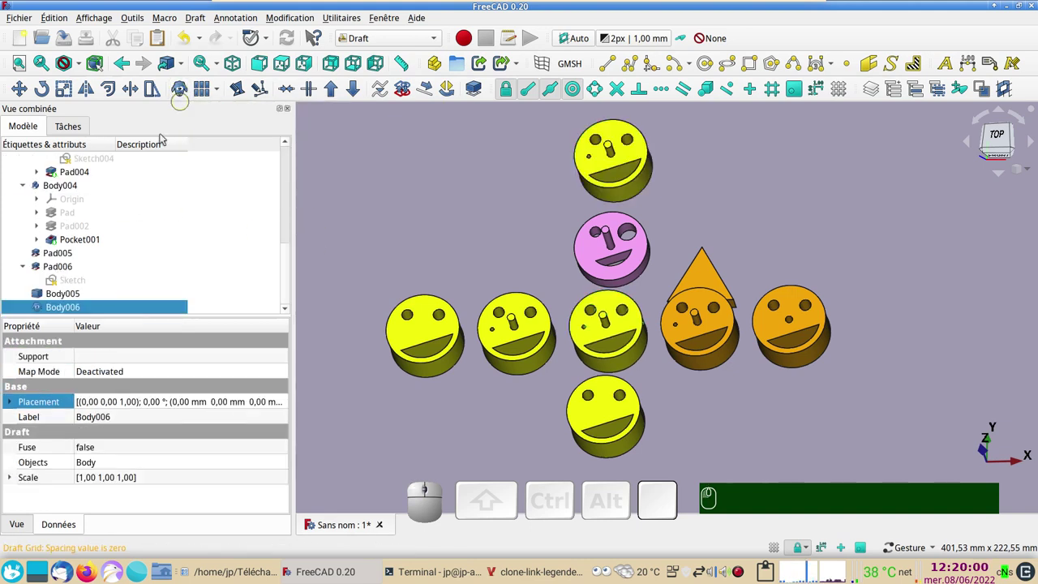
- Set the clone's Y translation to 150 mm, topping the column
{"action": "scroll", "scroll_direction": "down", "scroll_amount": 3}
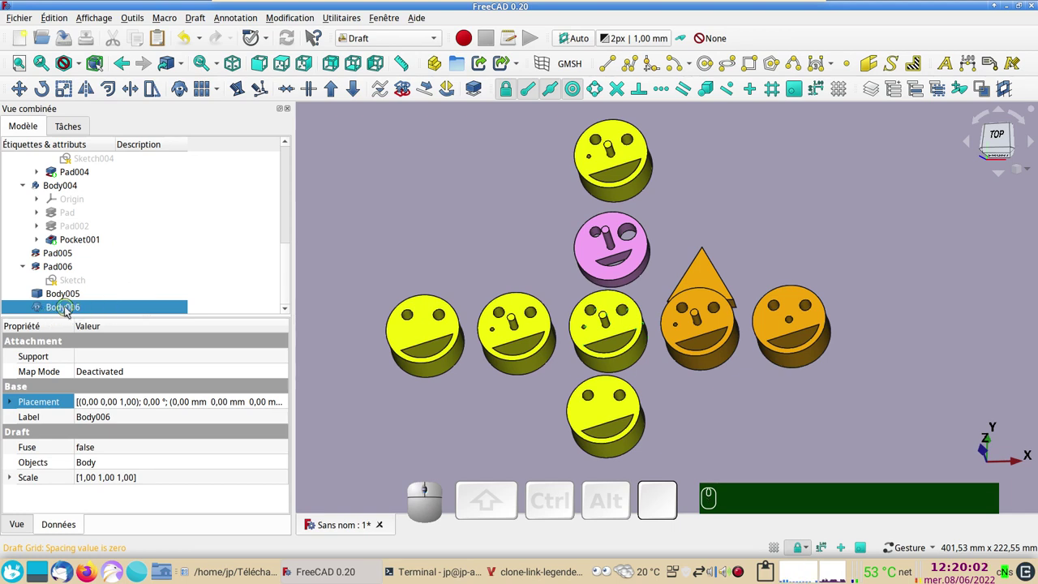
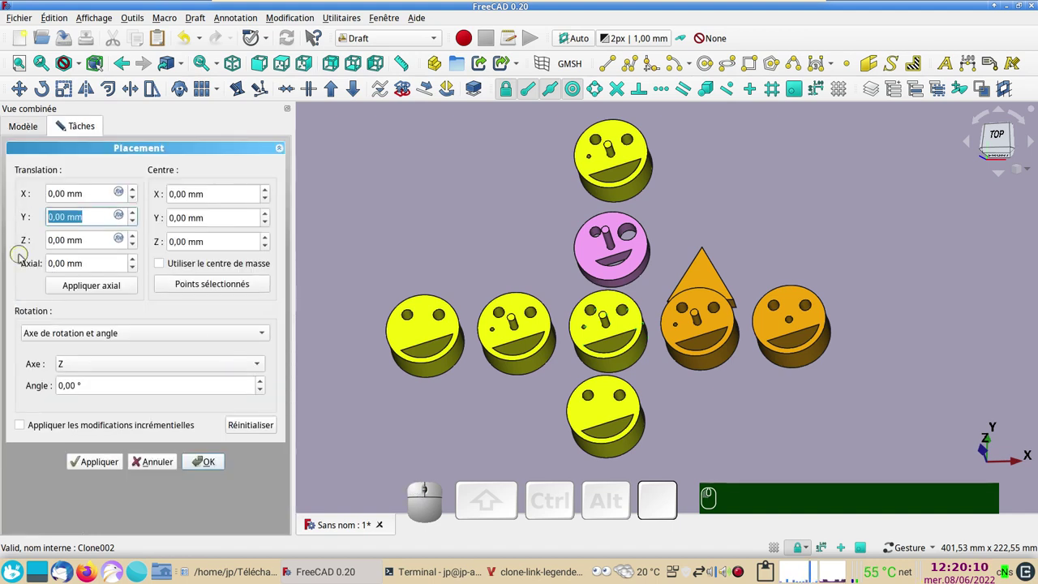
{"action": "key", "text": "KP_1"}
{"action": "key", "text": "KP_5"}
{"action": "key", "text": "KP_0"}
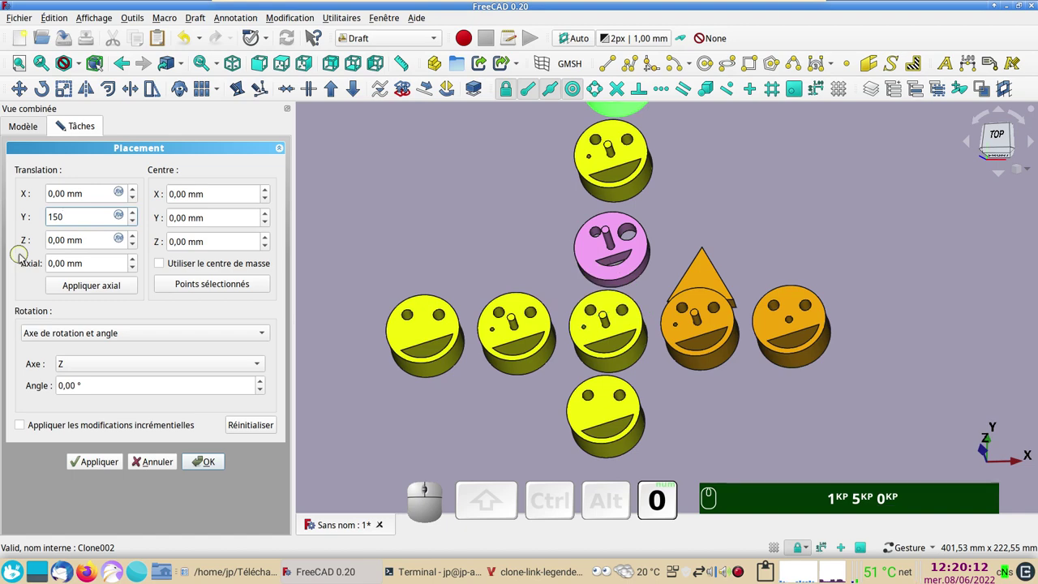
{"action": "left_click", "coordinate": [200, 466]}
{"action": "key", "text": "KP_1"}
{"action": "key", "text": "KP_5"}
{"action": "key", "text": "KP_0"}
{"action": "scroll", "scroll_direction": "down", "scroll_amount": 3}
{"action": "key", "text": "KP_1"}
{"action": "key", "text": "KP_5"}
{"action": "key", "text": "KP_0"}
- Orbit the view to see the stacked arrangement in 3D
{"action": "left_click", "coordinate": [672, 219]}
{"action": "left_click_drag", "start_coordinate": [850, 369], "coordinate": [807, 386]}
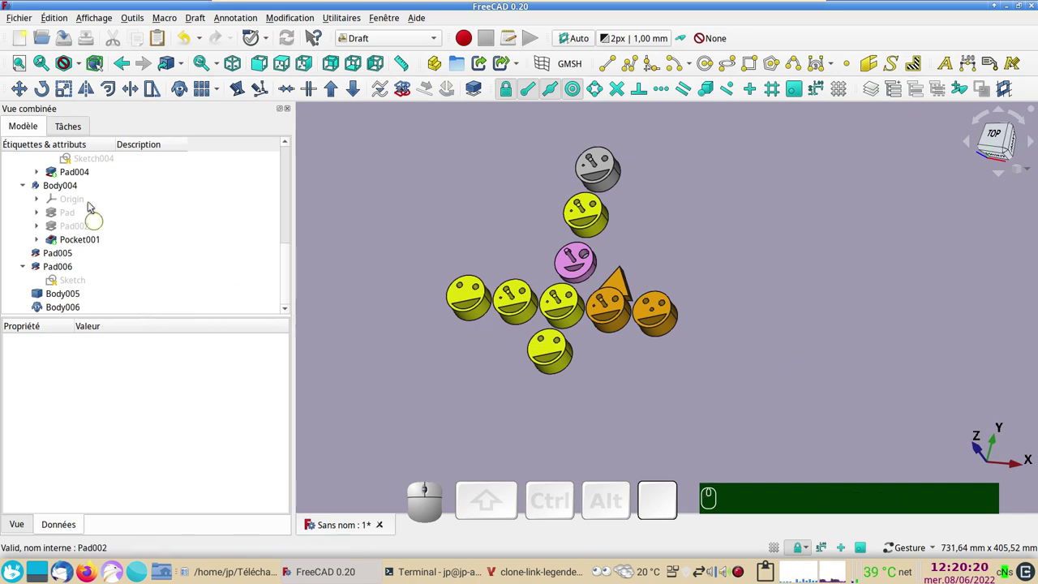
{"action": "scroll", "scroll_direction": "up", "scroll_amount": 3}
{"action": "scroll", "scroll_direction": "up", "scroll_amount": 3}
{"action": "scroll", "scroll_direction": "up", "scroll_amount": 3}
{"action": "left_click", "coordinate": [90, 200]}
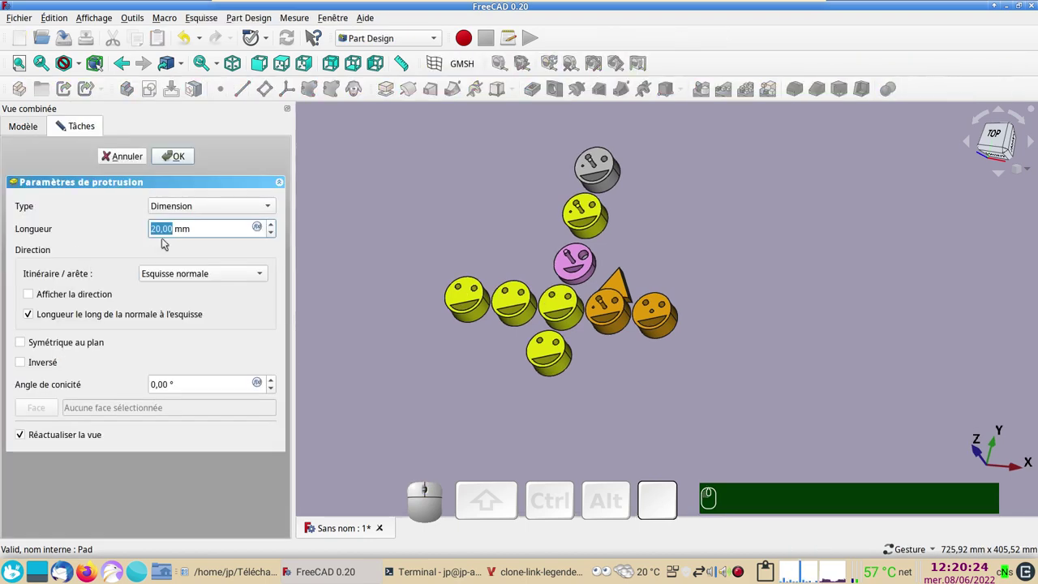
{"action": "key", "text": "KP_1"}
{"action": "key", "text": "KP_0"}
{"action": "key", "text": "Return"}
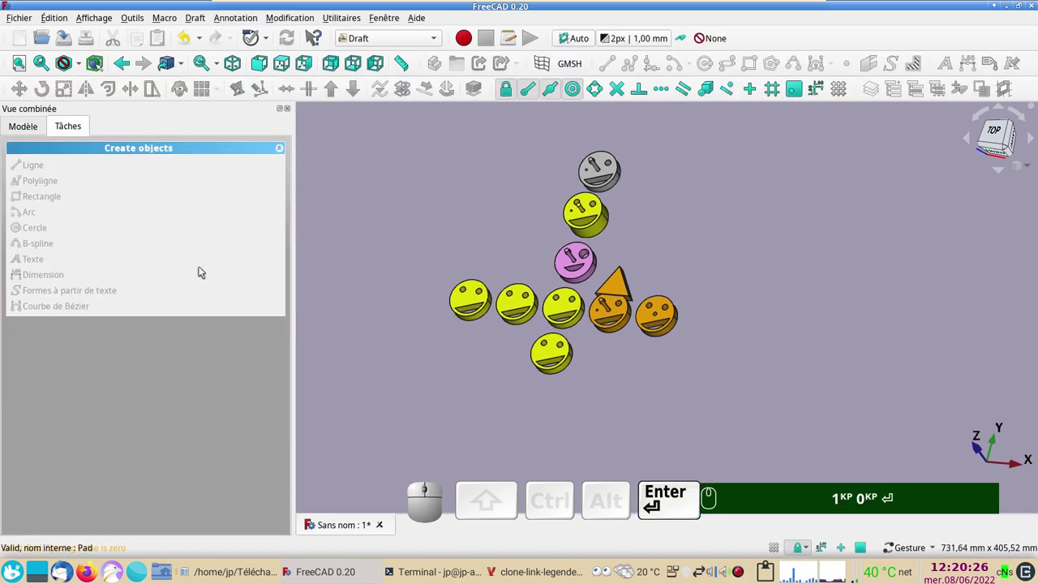
{"action": "left_click", "coordinate": [719, 256]}
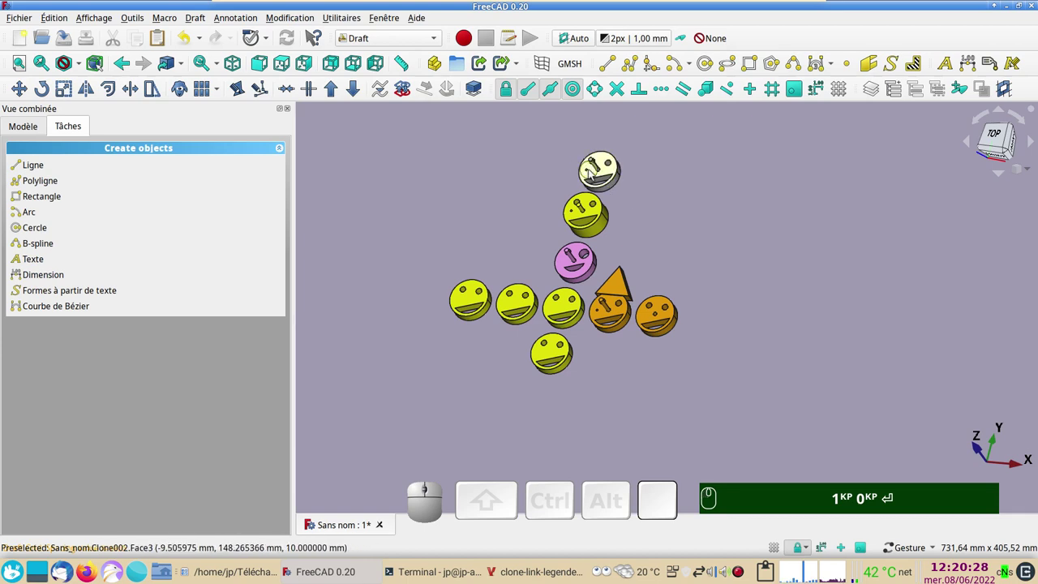